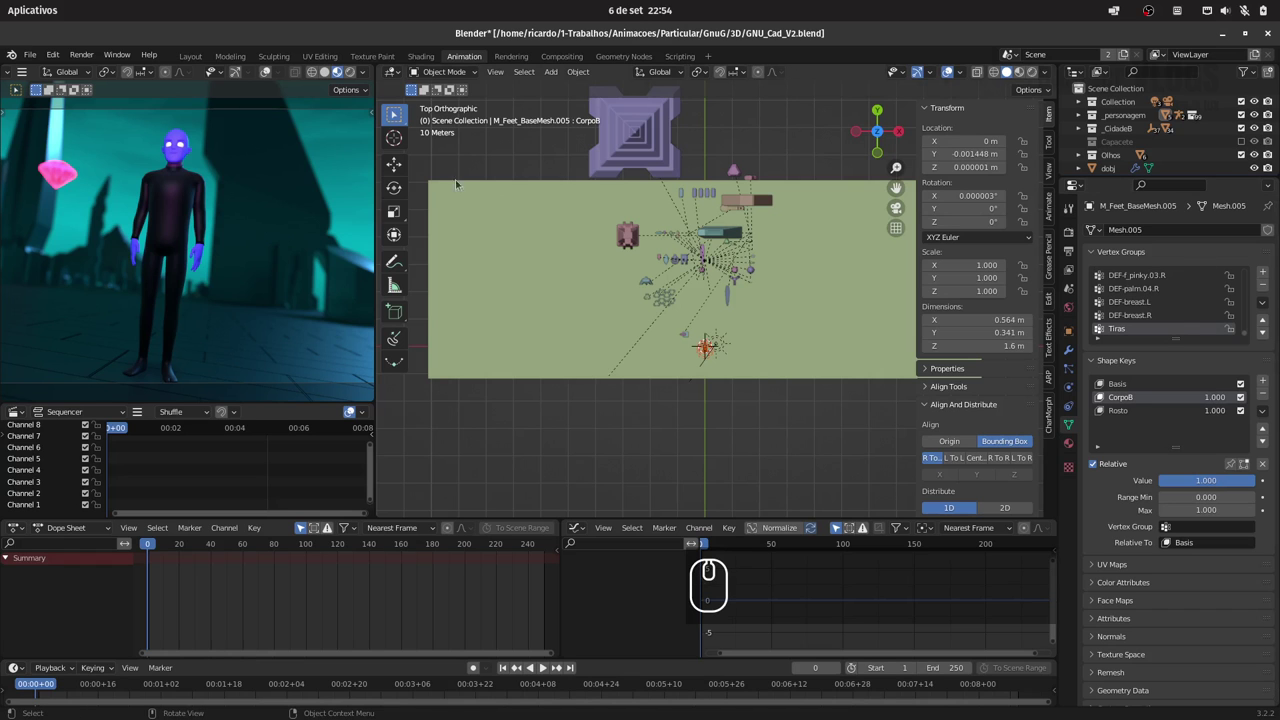
Step: Tidy the Outliner by nesting Olhos and dobj, then add a new empty collection under the scene collection
click(328, 76)
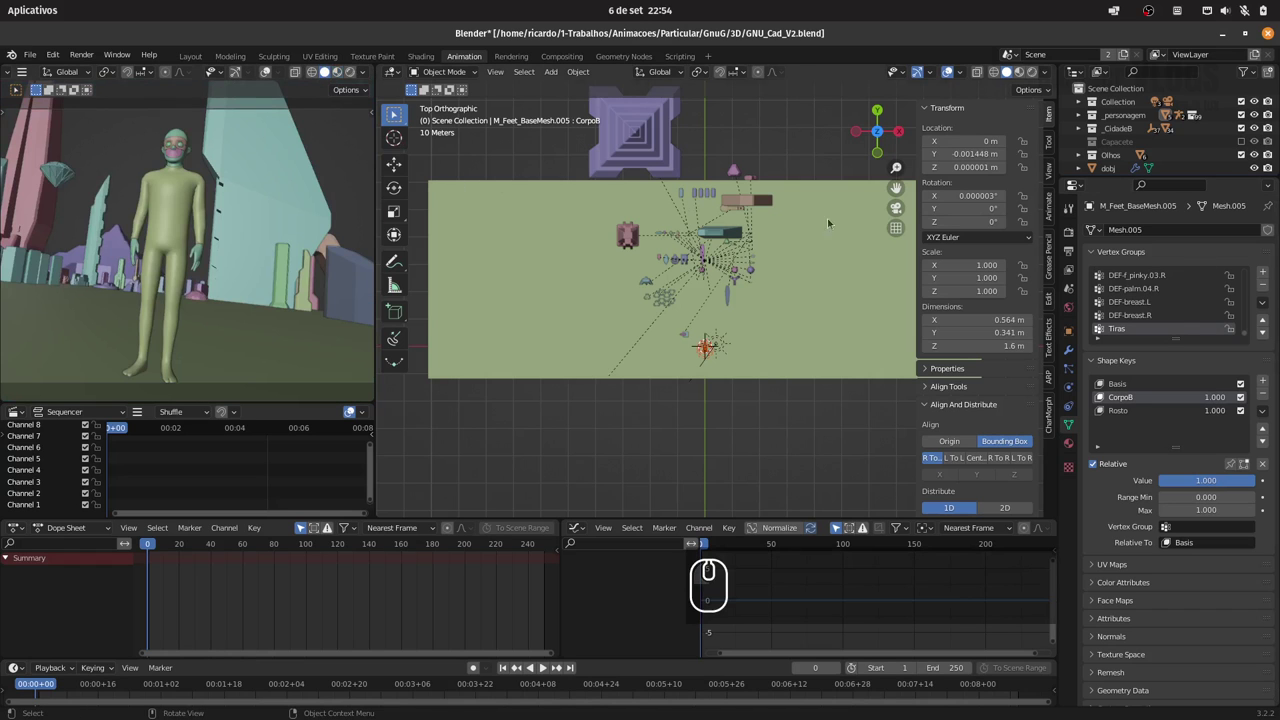
click(346, 75)
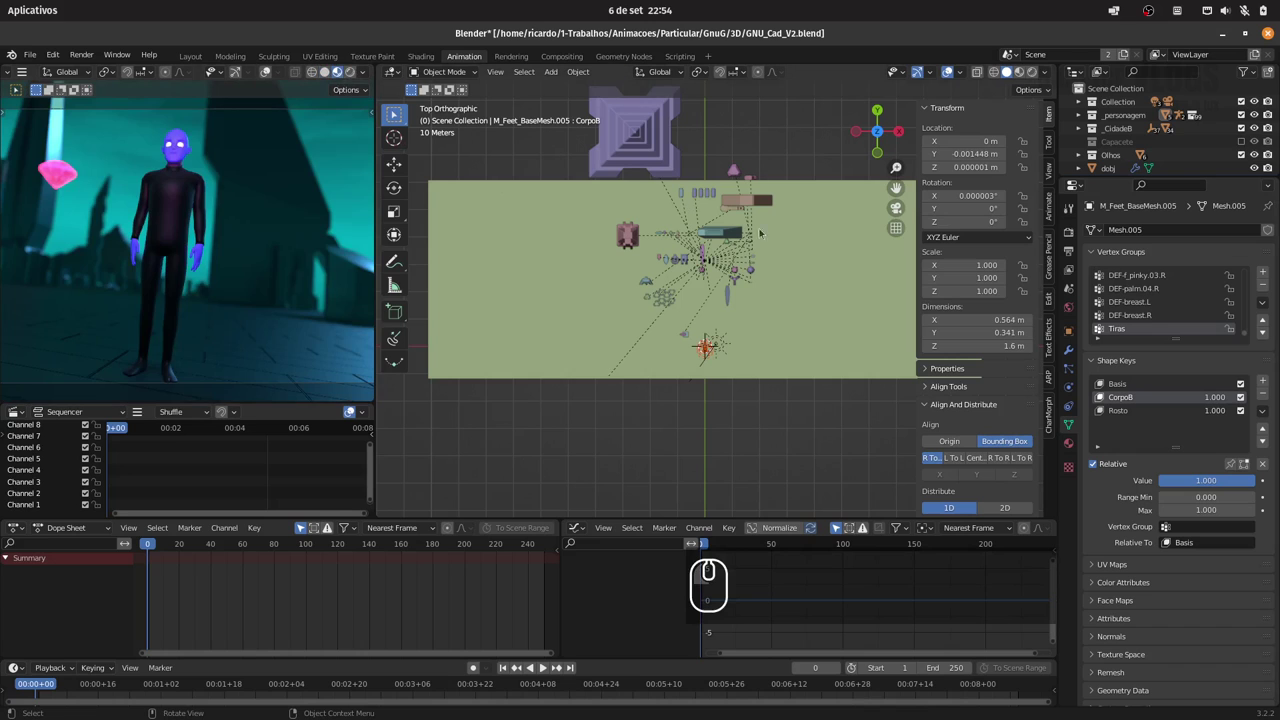
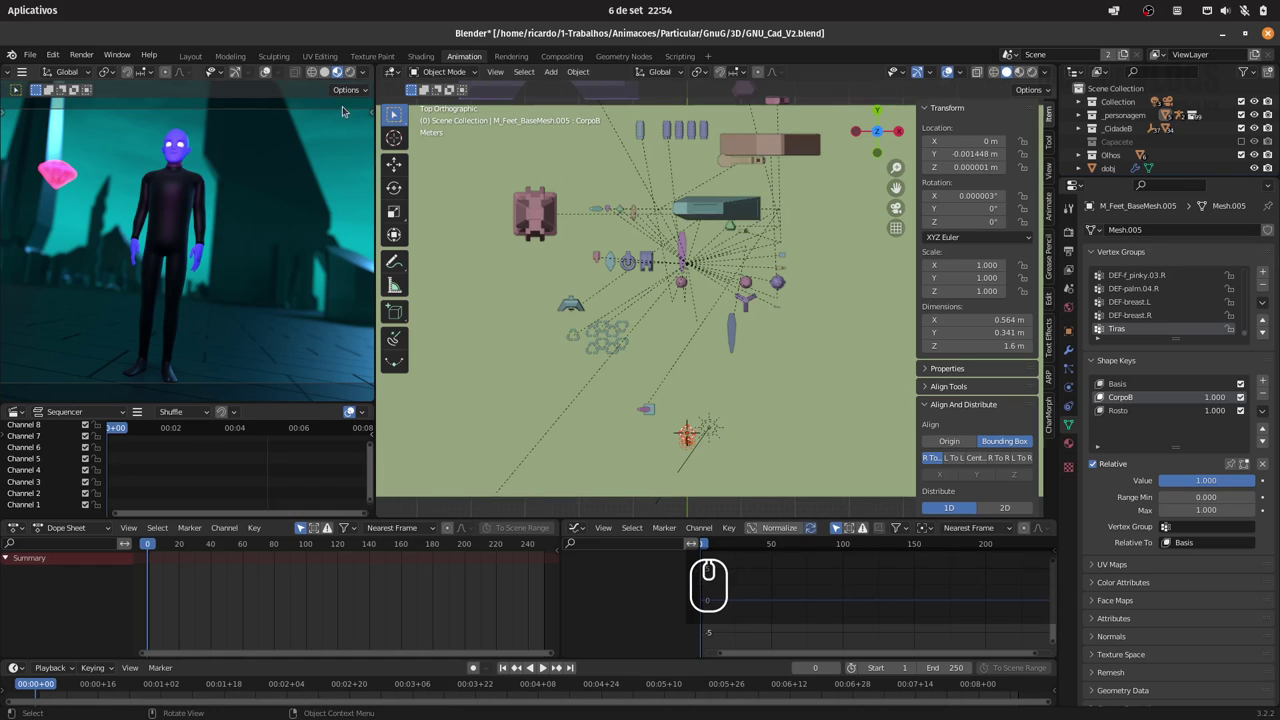
click(332, 77)
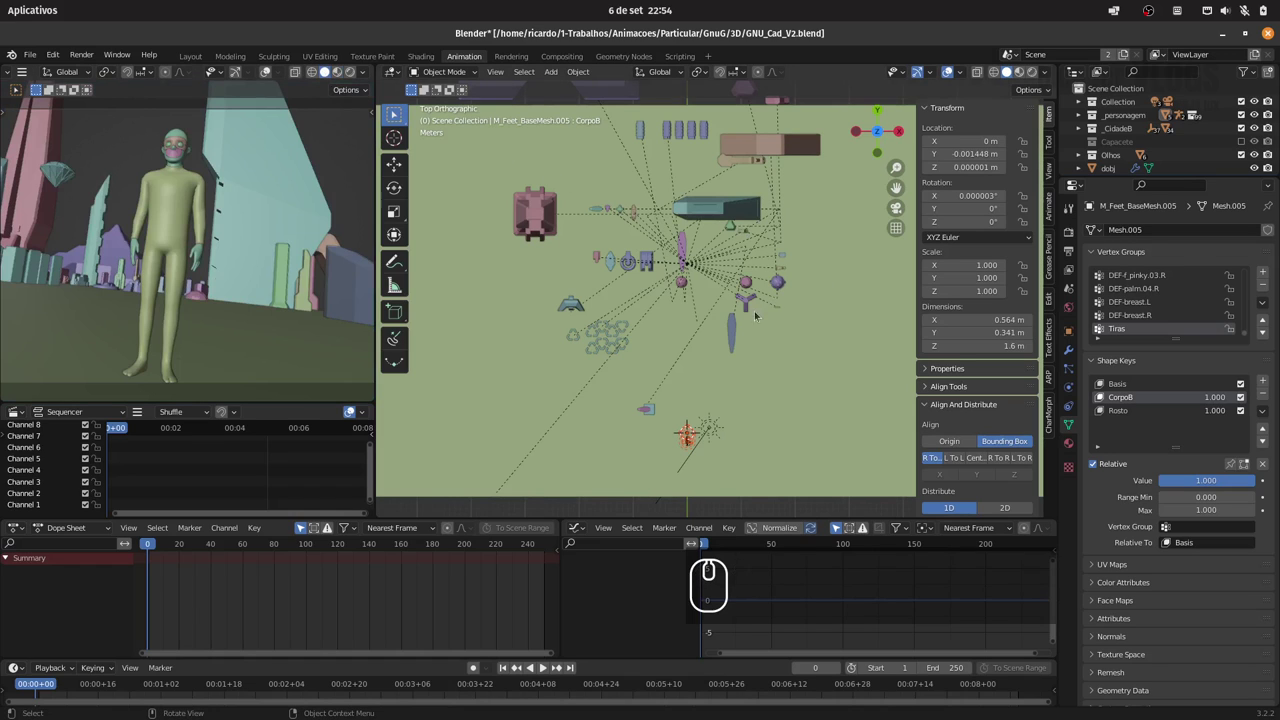
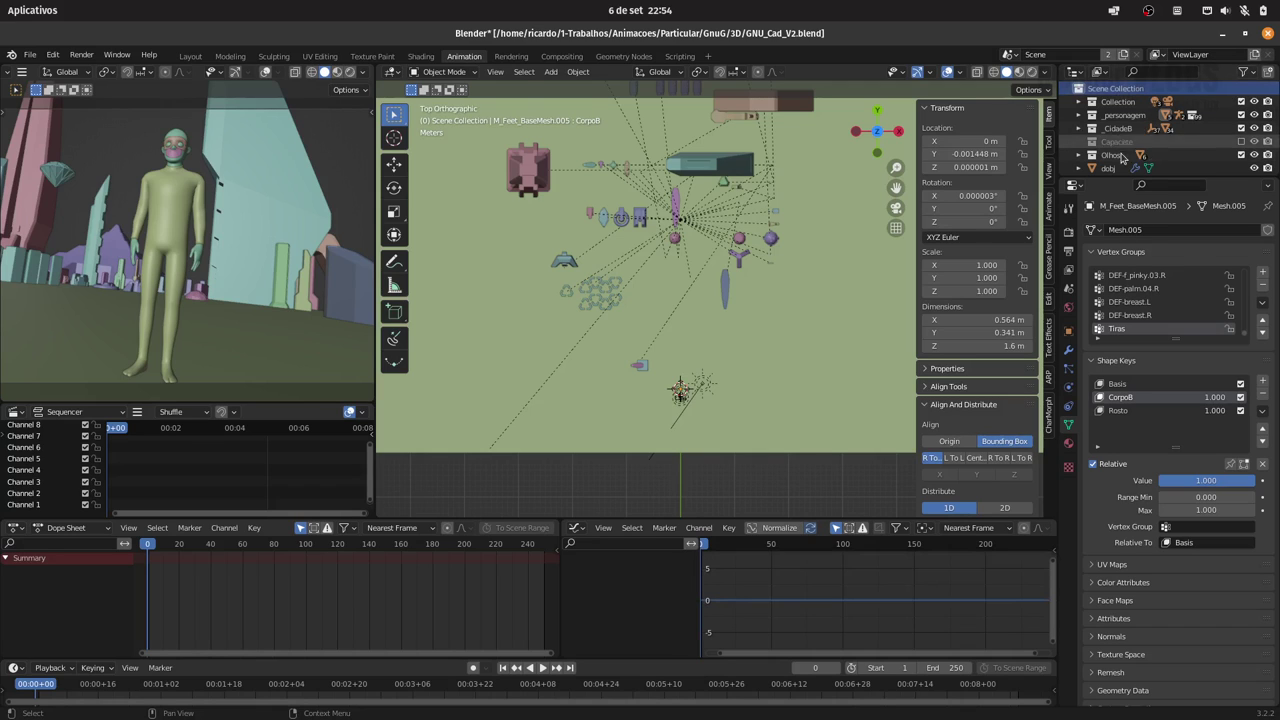
drag(1112, 161, 1131, 121)
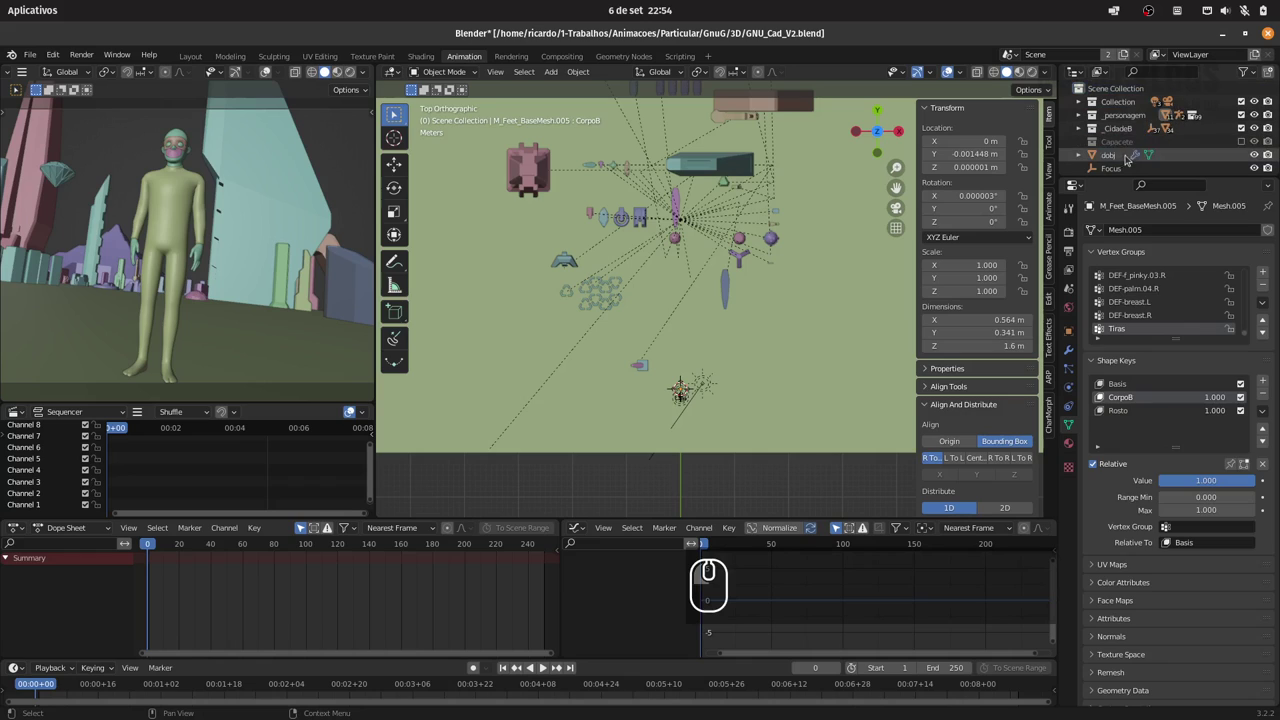
click(1117, 159)
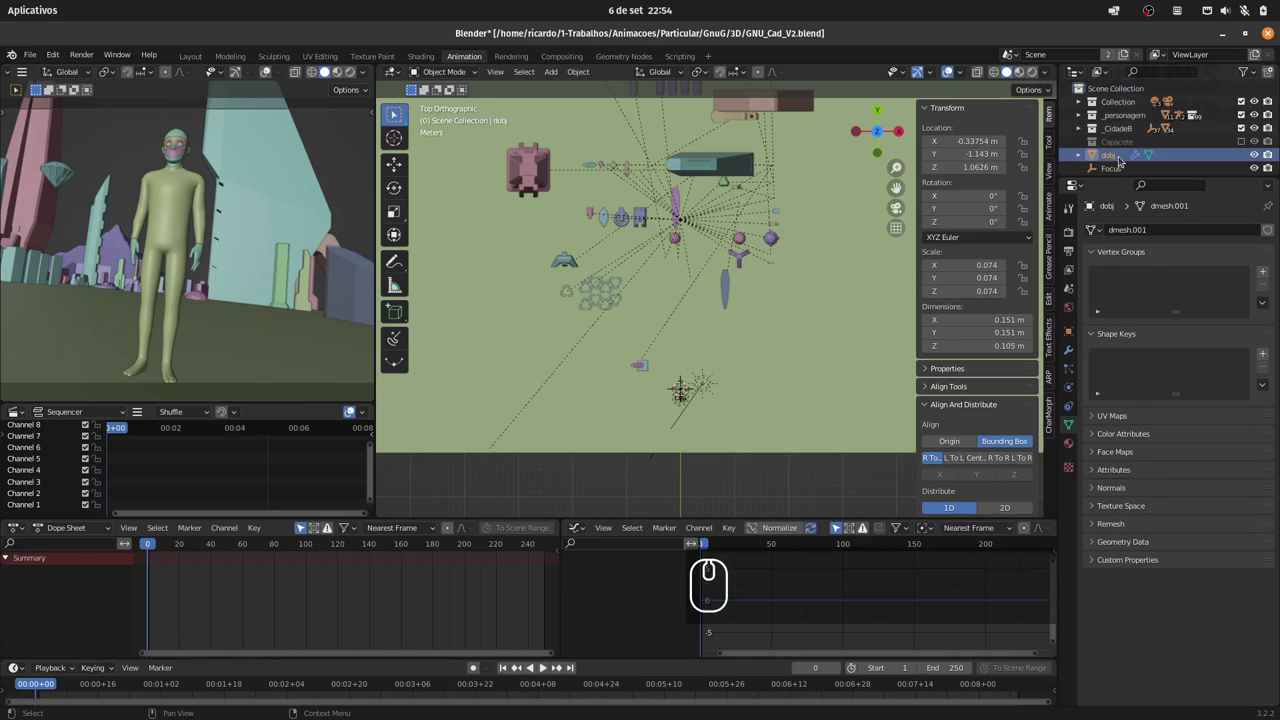
drag(1111, 159, 1133, 121)
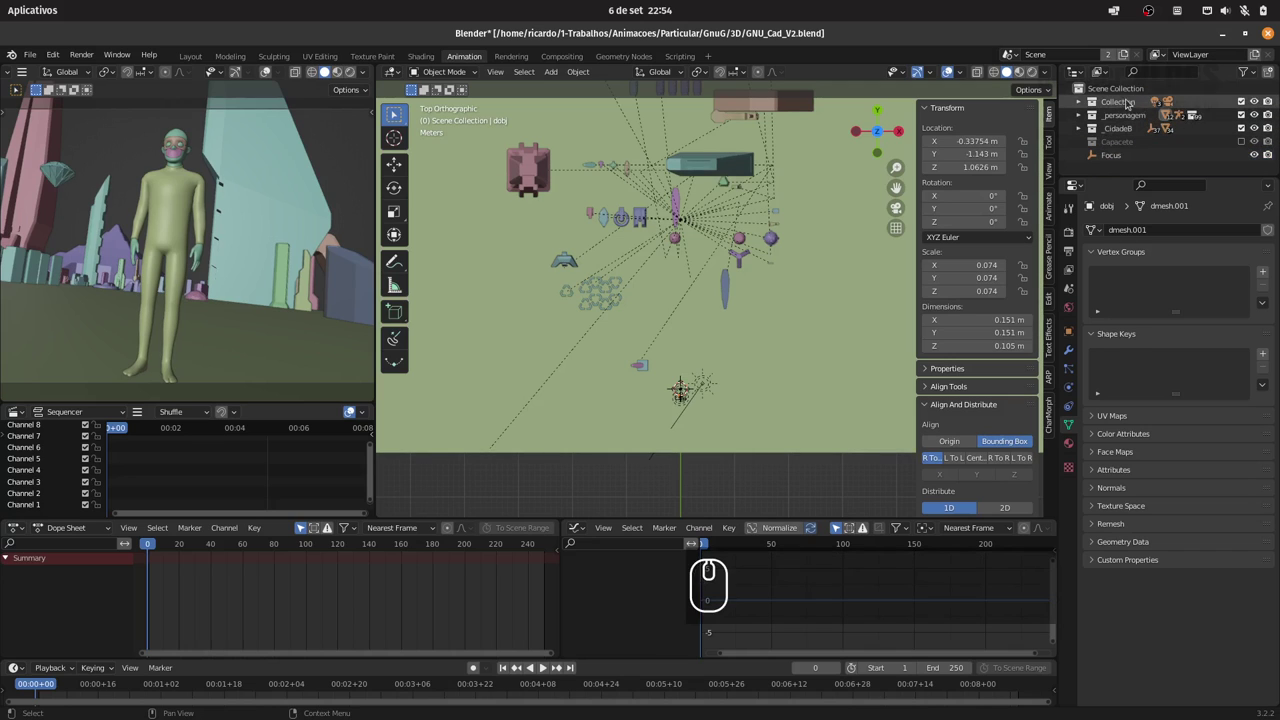
click(1131, 89)
drag(1135, 93, 1112, 96)
click(1112, 96)
Step: Rename the new collection to '_particula-particles'
double_click(1133, 159)
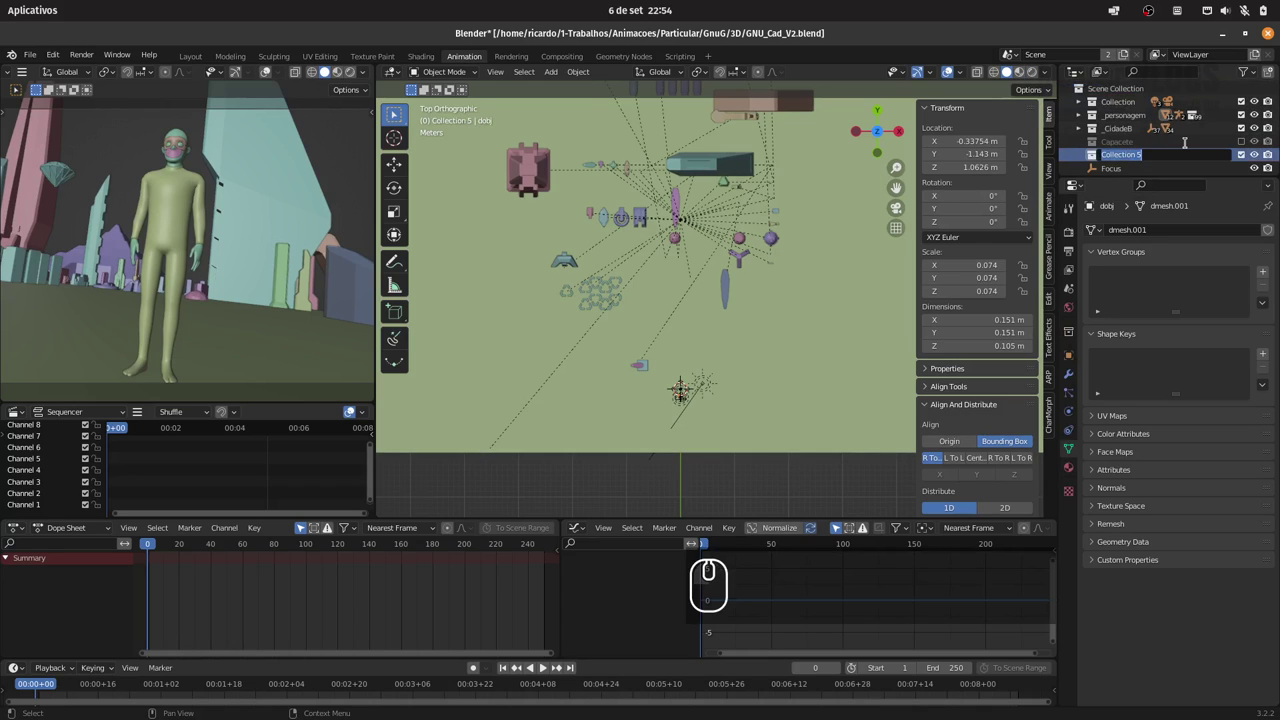
text(_parci)
key(BackSpace)
key(BackSpace)
text(ticula)
text(-particles)
key(Return)
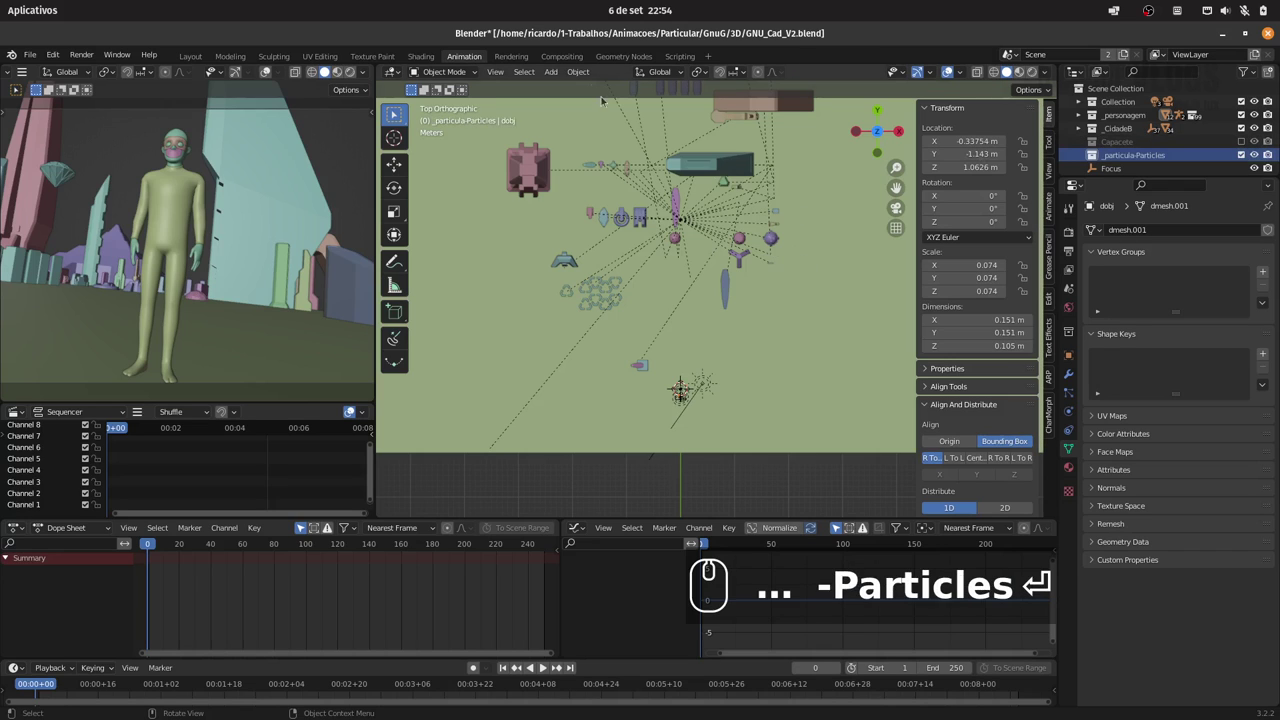
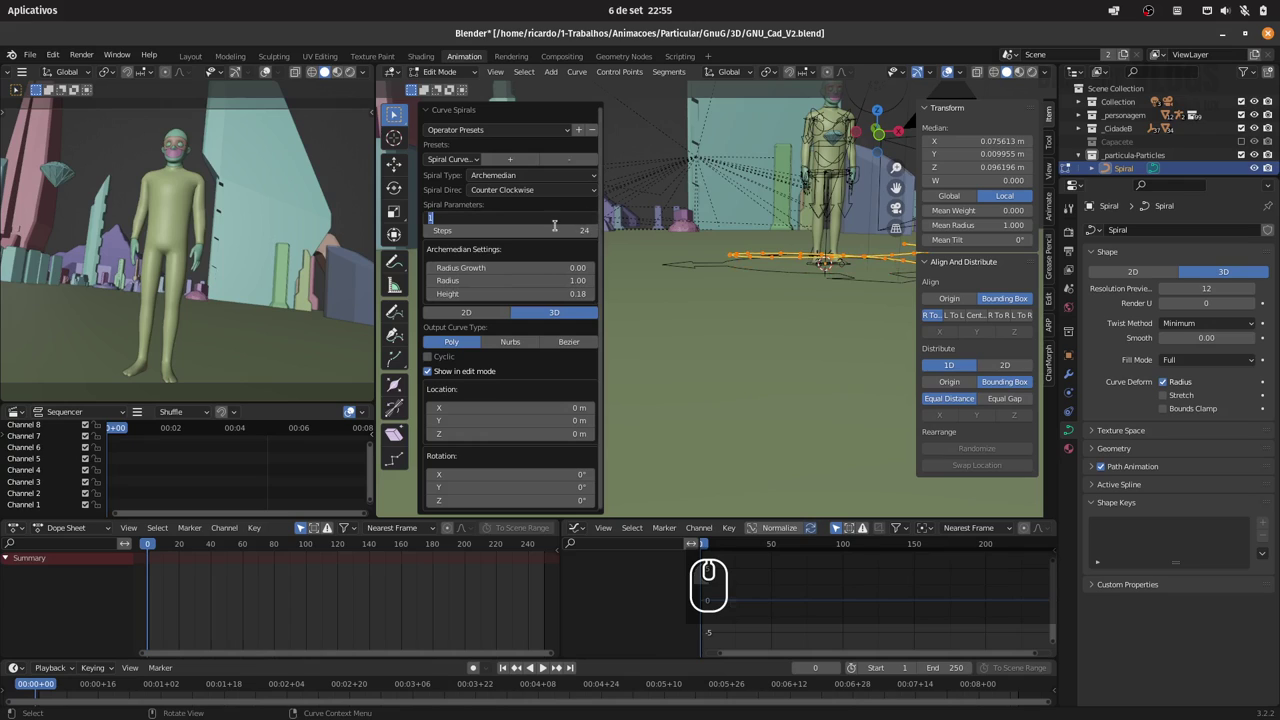
Step: Set the spiral to 3 turns and adjust its curve settings for smoother resolution
key(3)
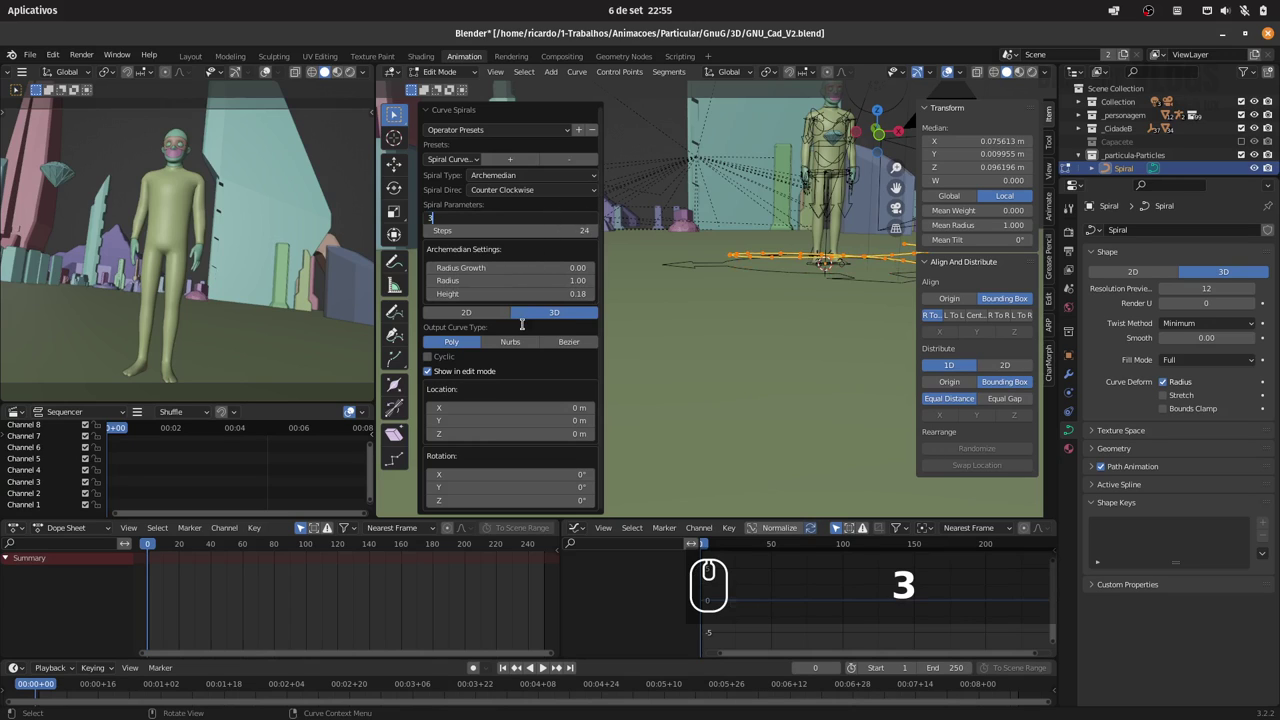
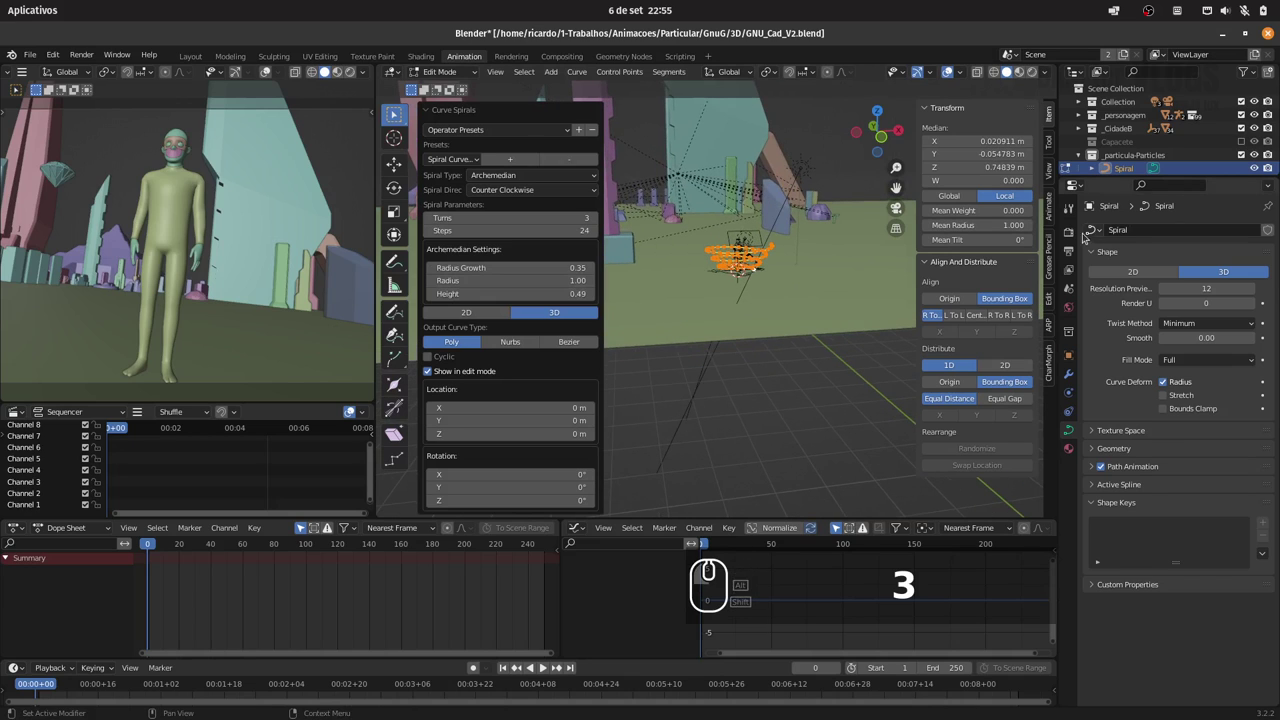
click(1078, 234)
double_click(1107, 581)
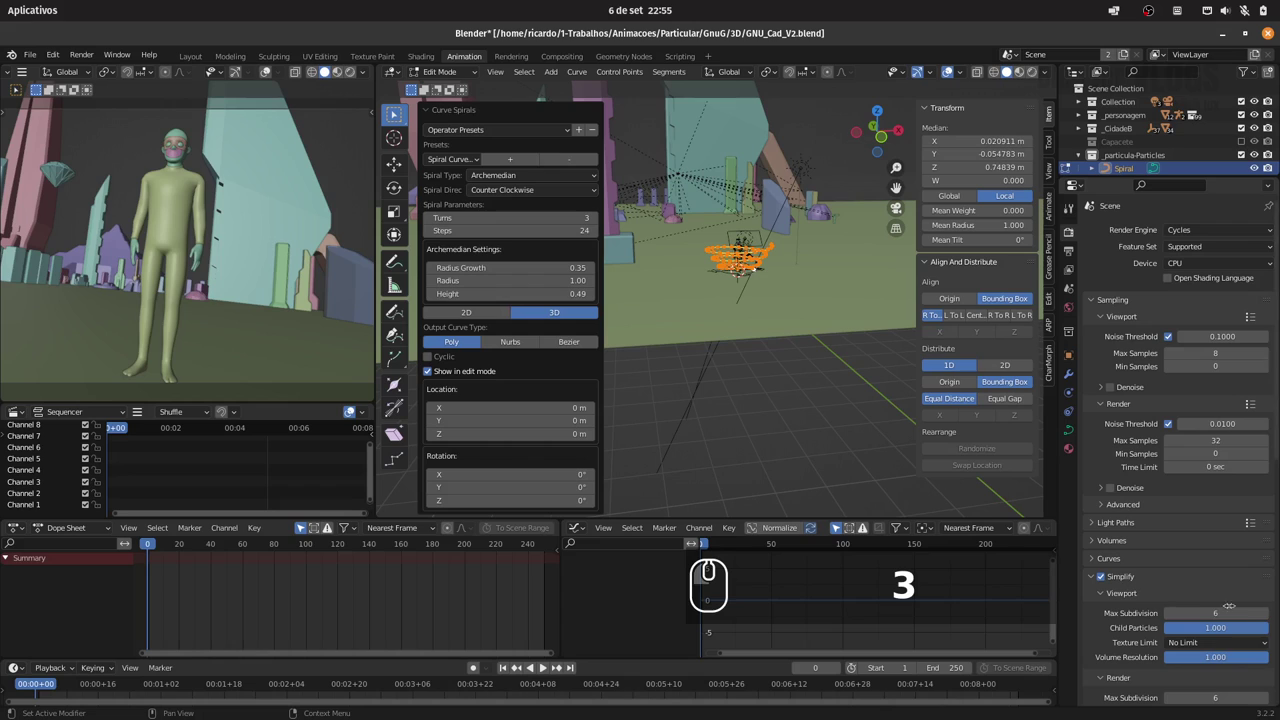
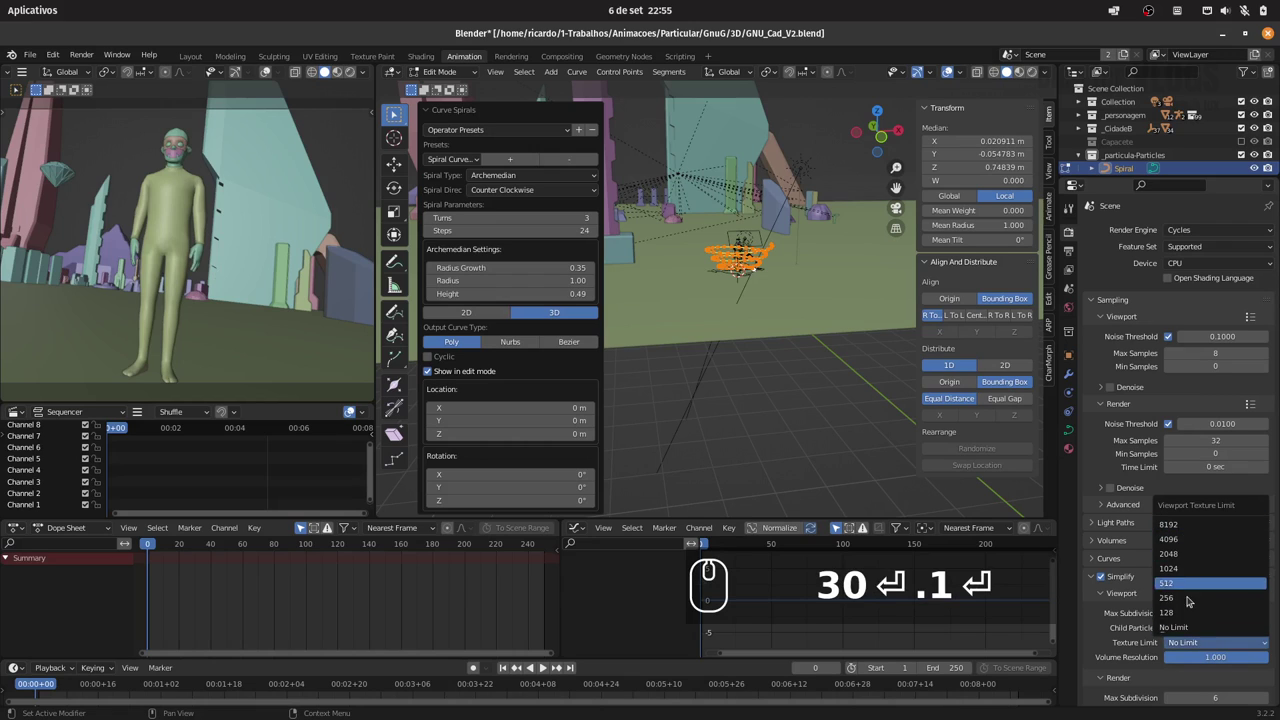
click(1188, 614)
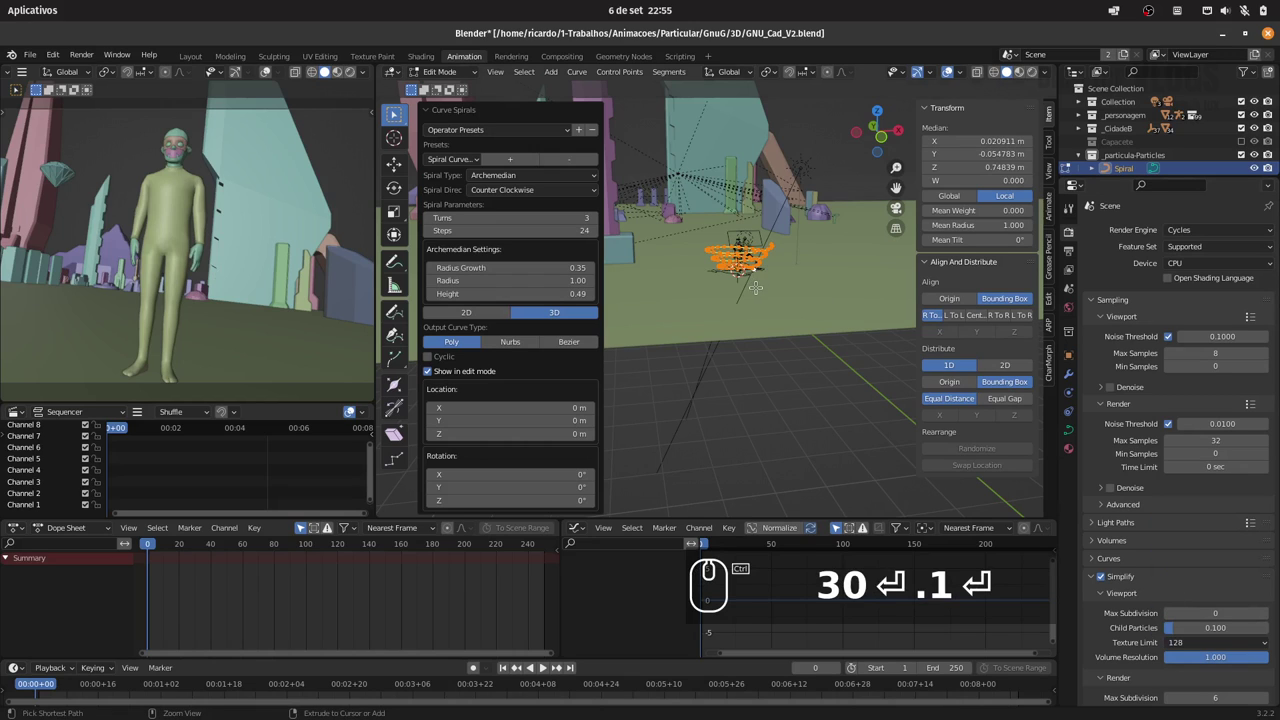
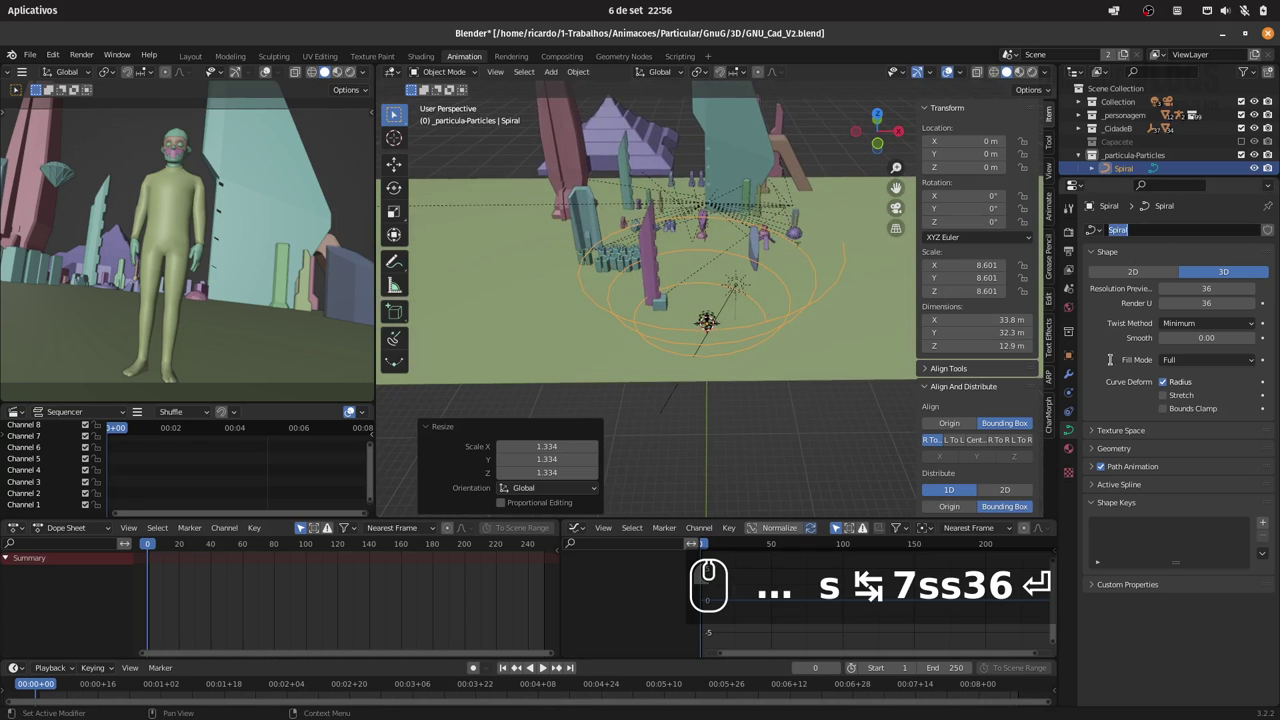
Step: Add a Subdivision Surface modifier to the spiral from Modifier Properties
double_click(1077, 381)
click(1142, 236)
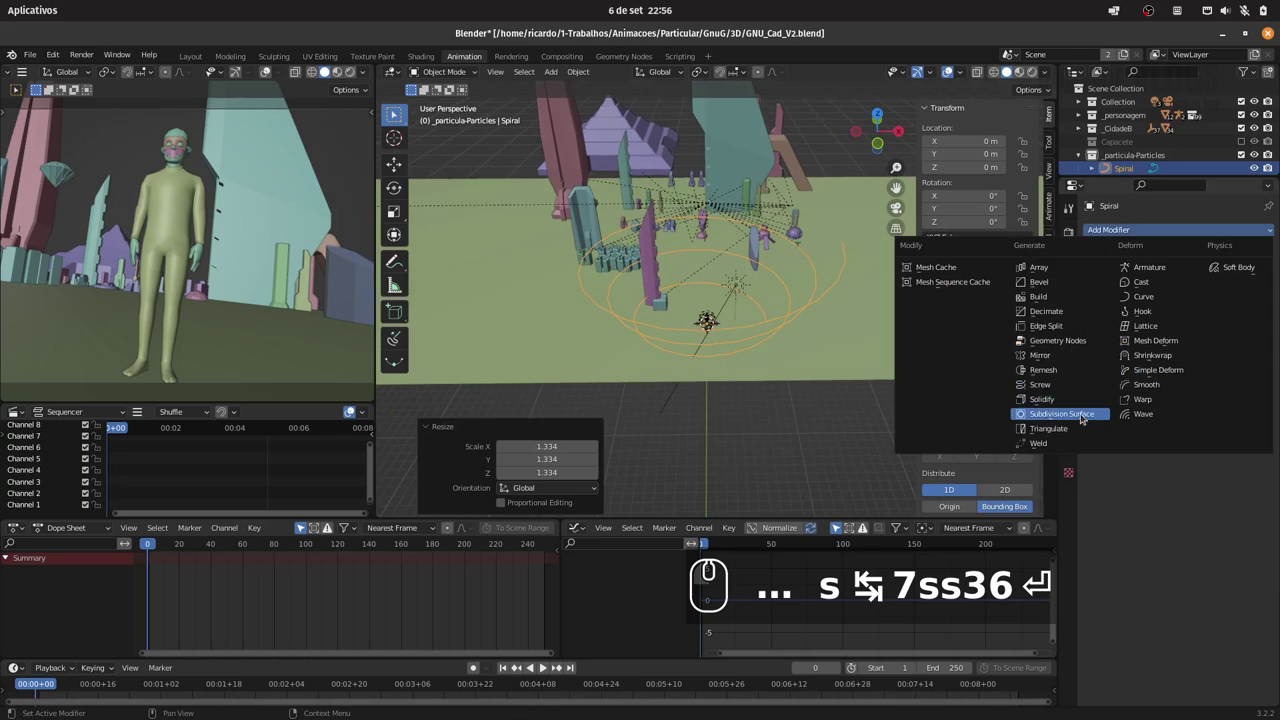
click(1088, 419)
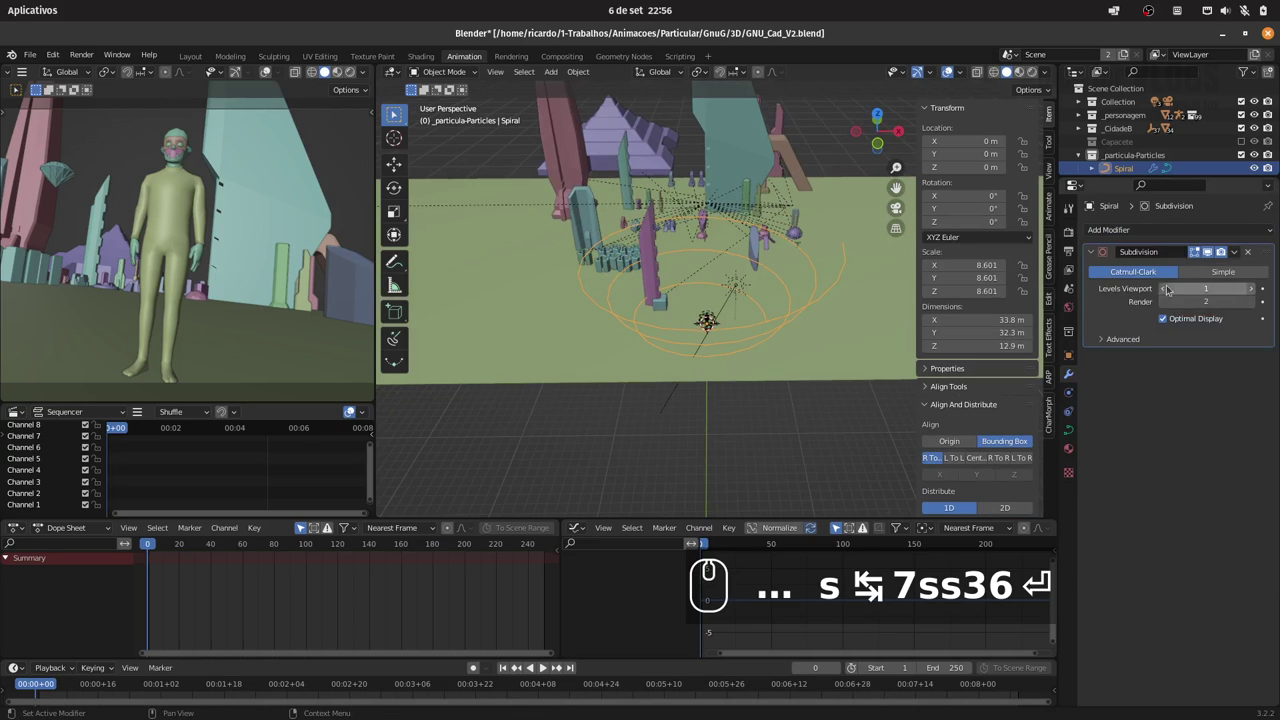
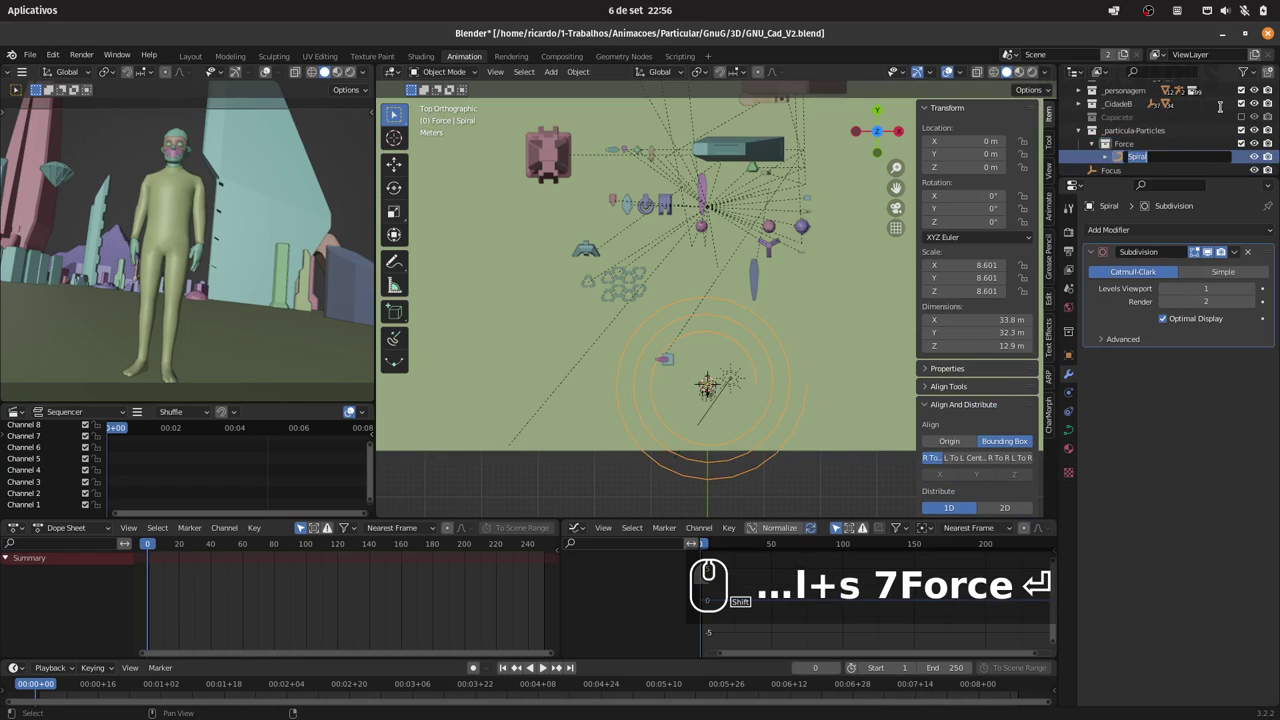
Step: Finish renaming the spiral object to 'Foce' and confirm the name
text(oce)
key(Return)
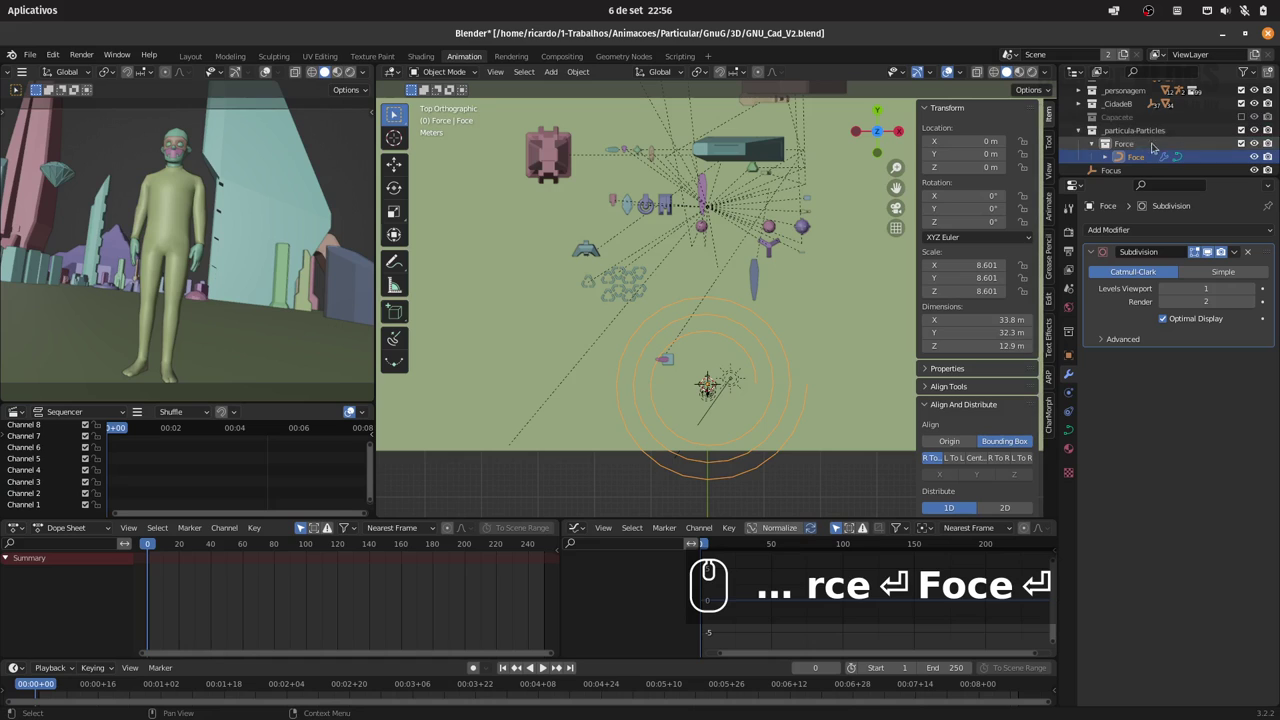
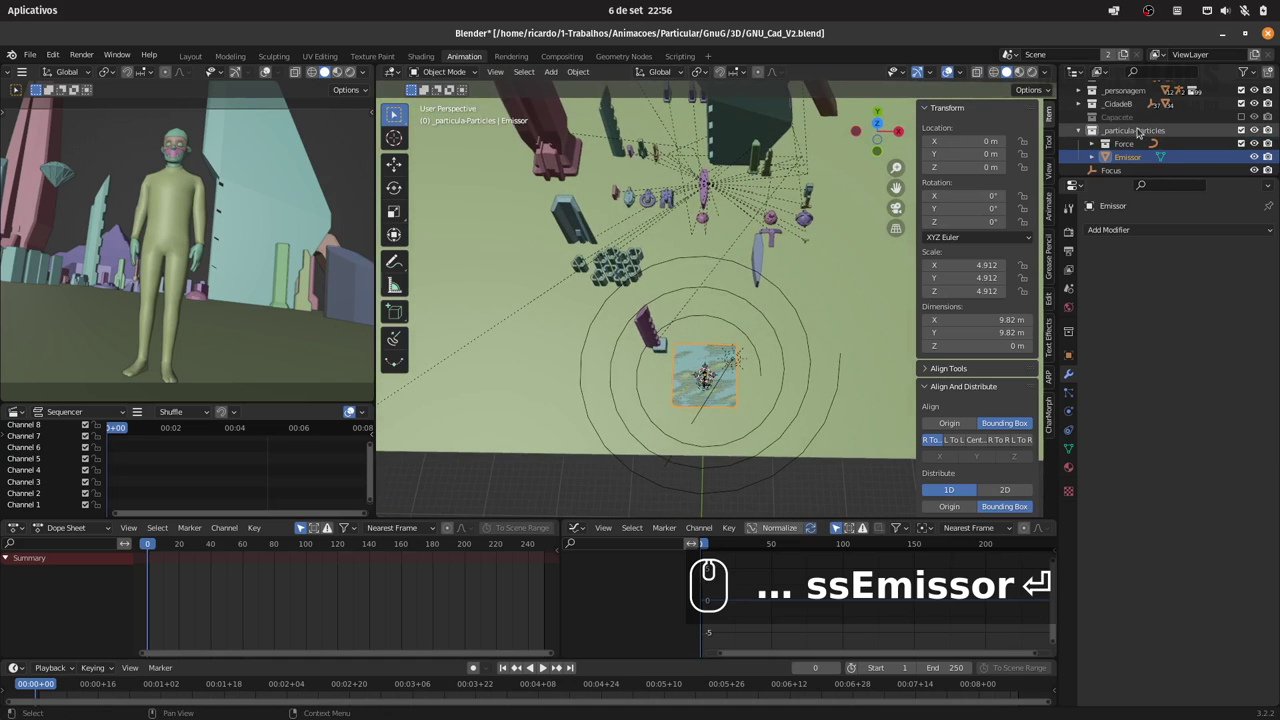
Step: Create a collection named 'Part' inside _particula-Particles
click(1140, 133)
drag(1136, 134, 1126, 136)
click(1140, 146)
double_click(1150, 158)
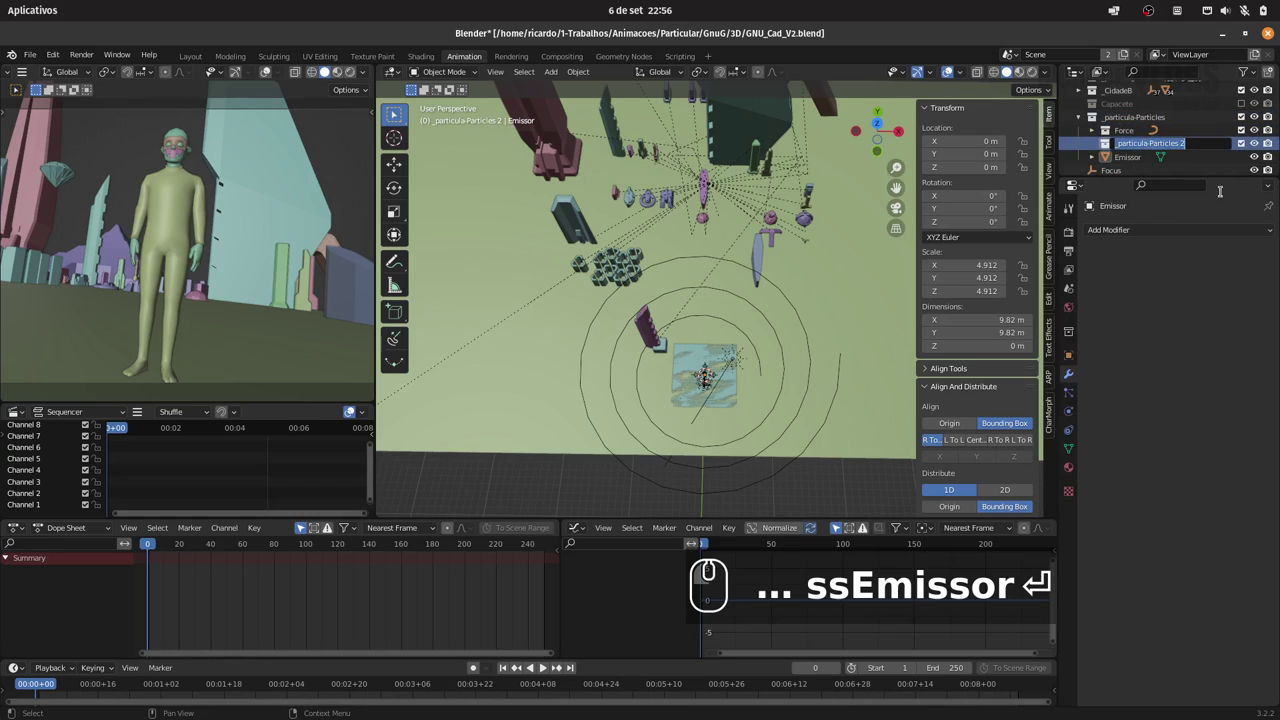
text(part)
key(Return)
key(Return)
Step: Add a metaball ball into the Part collection
click(551, 75)
click(580, 127)
click(697, 129)
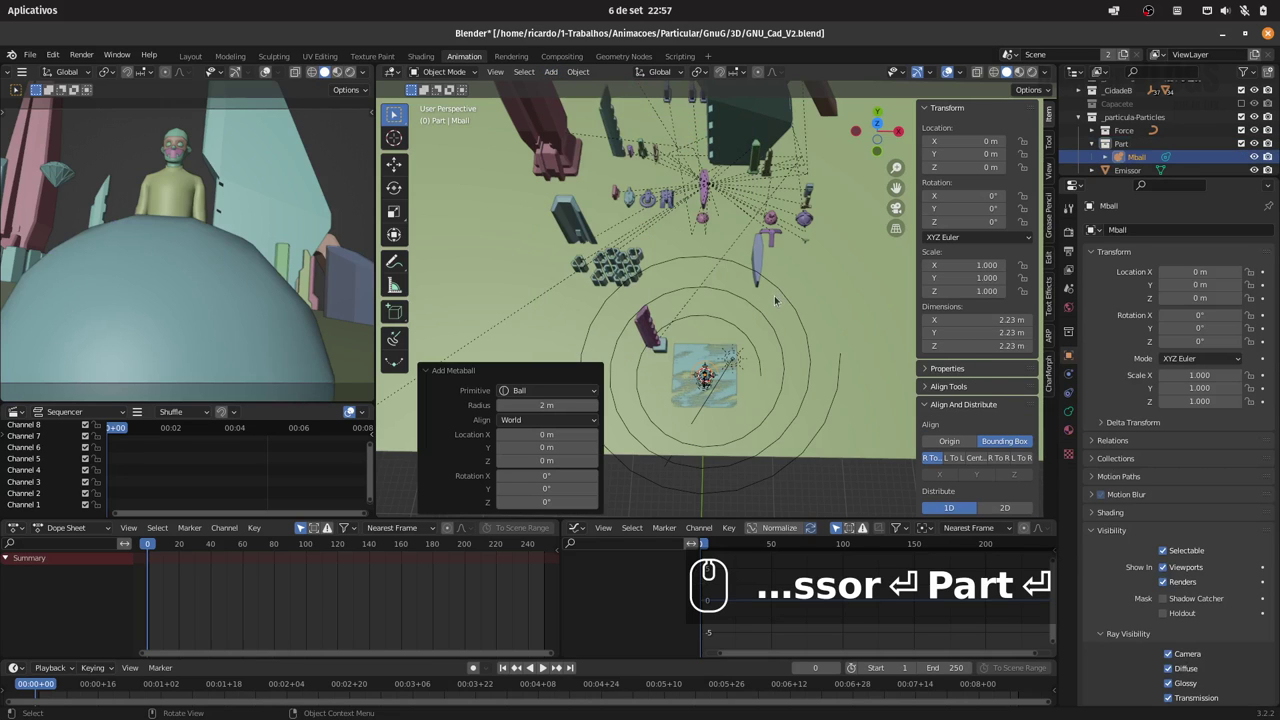
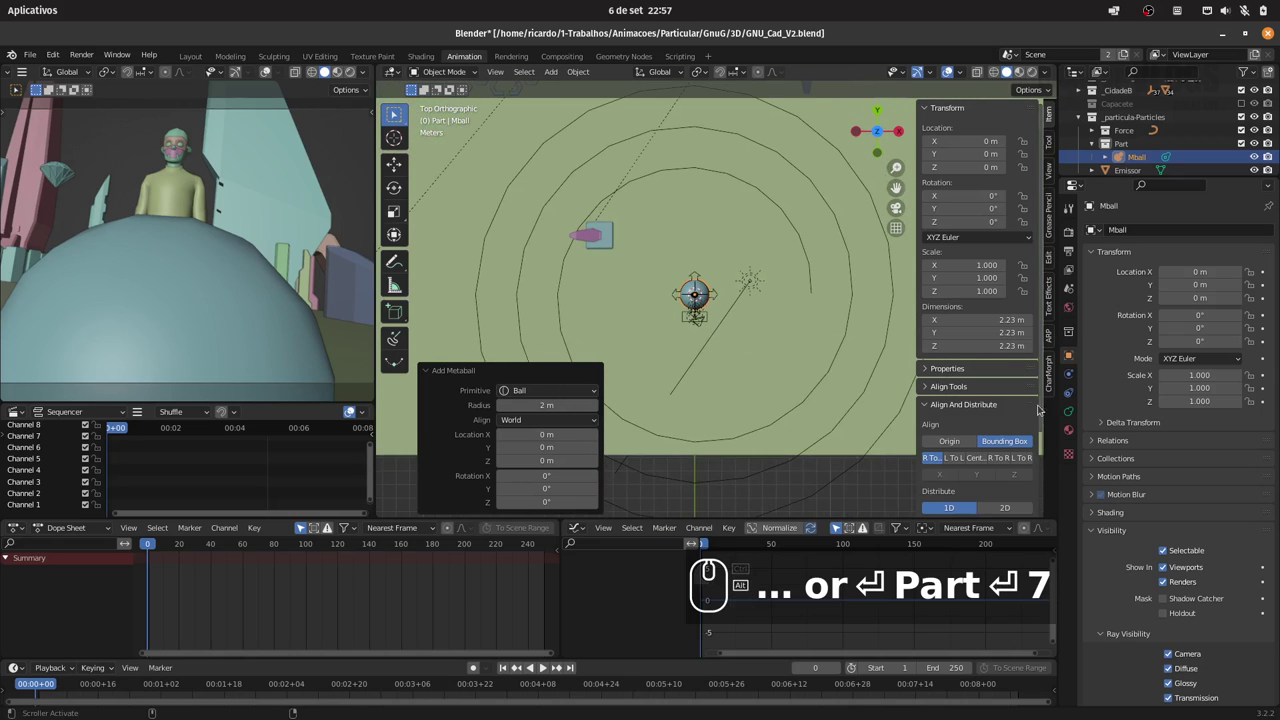
Step: Set the Mball metaball's render resolution to 0.1 m in its data properties
text(or ↩ Part ↩ 7)
click(1074, 417)
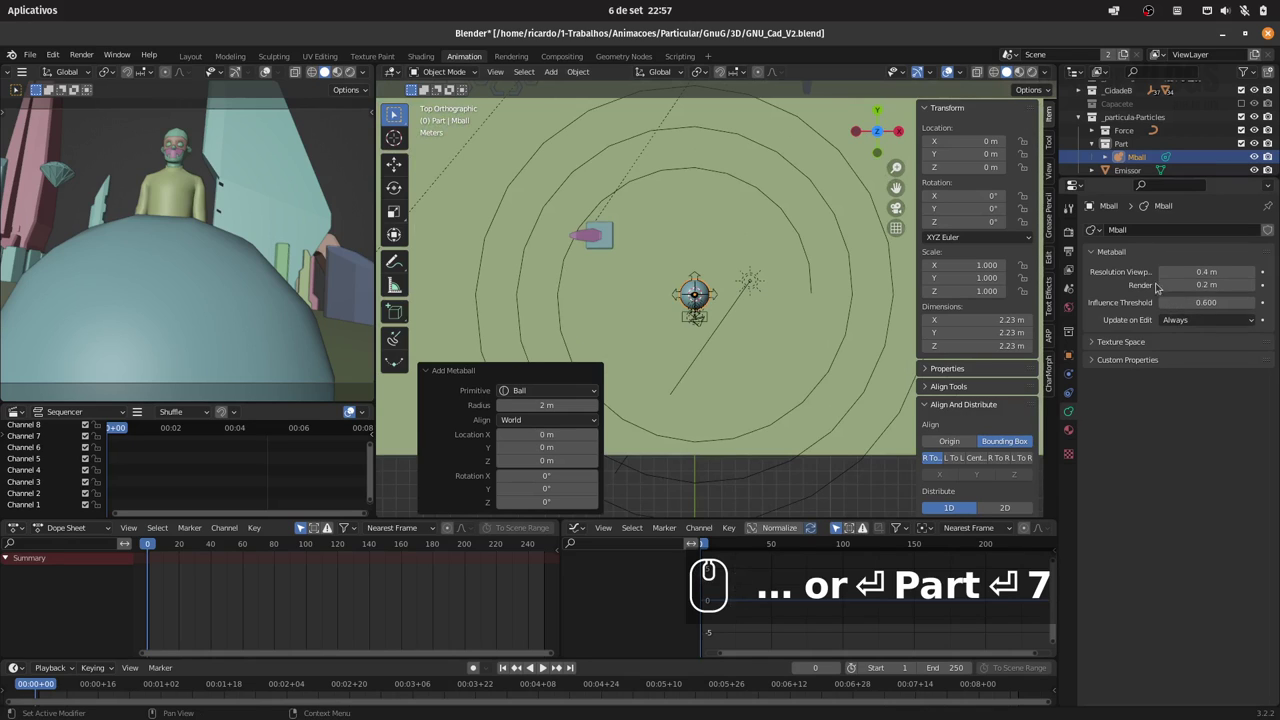
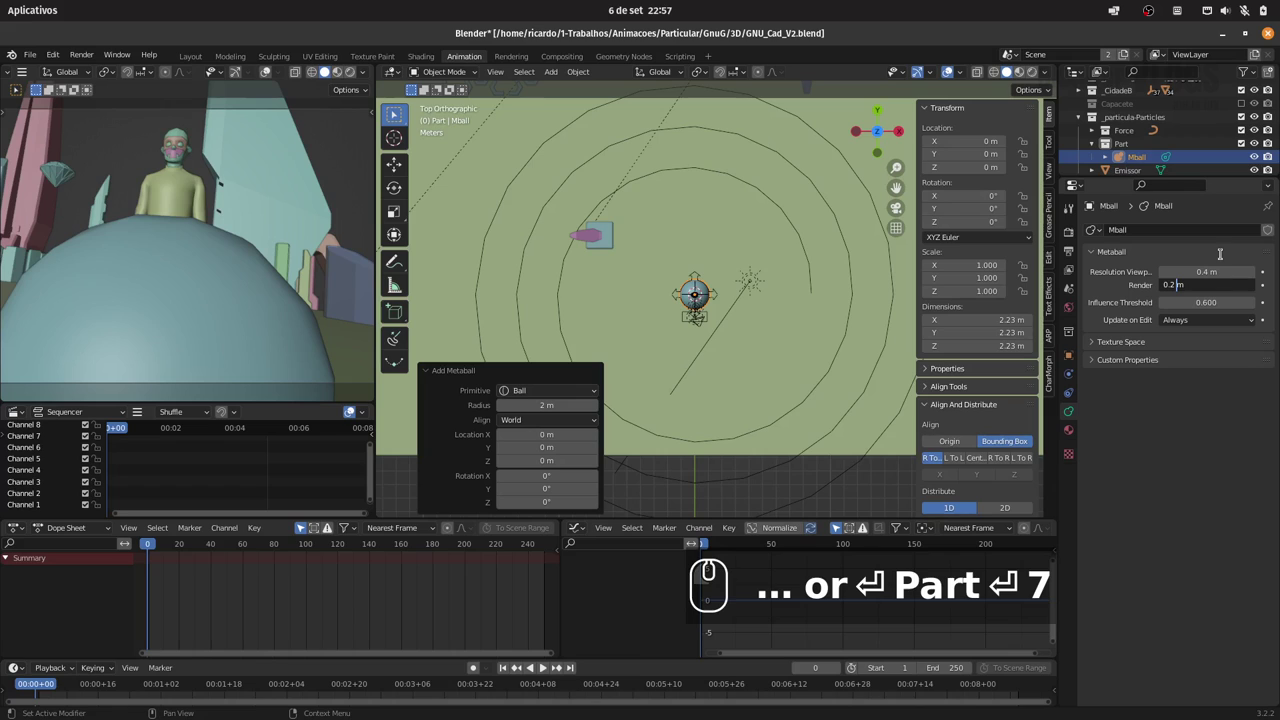
key(BackSpace)
key(BackSpace)
key(1)
text(1)
key(Return)
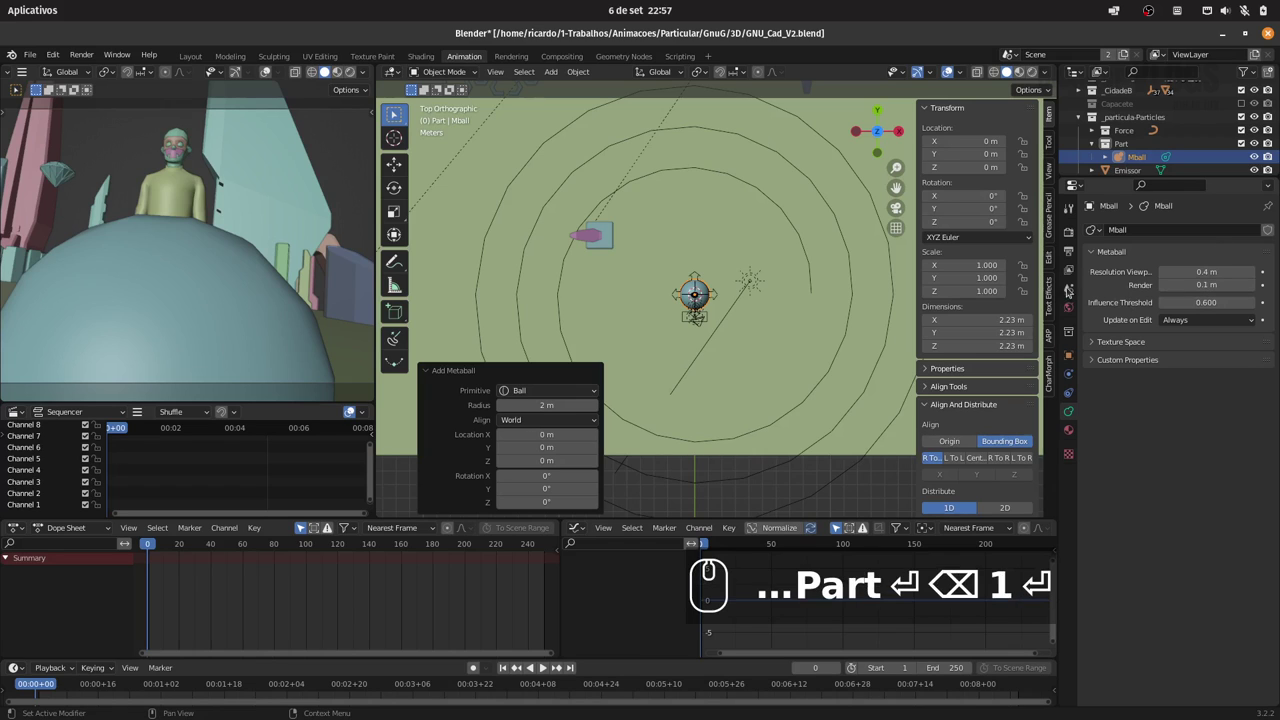
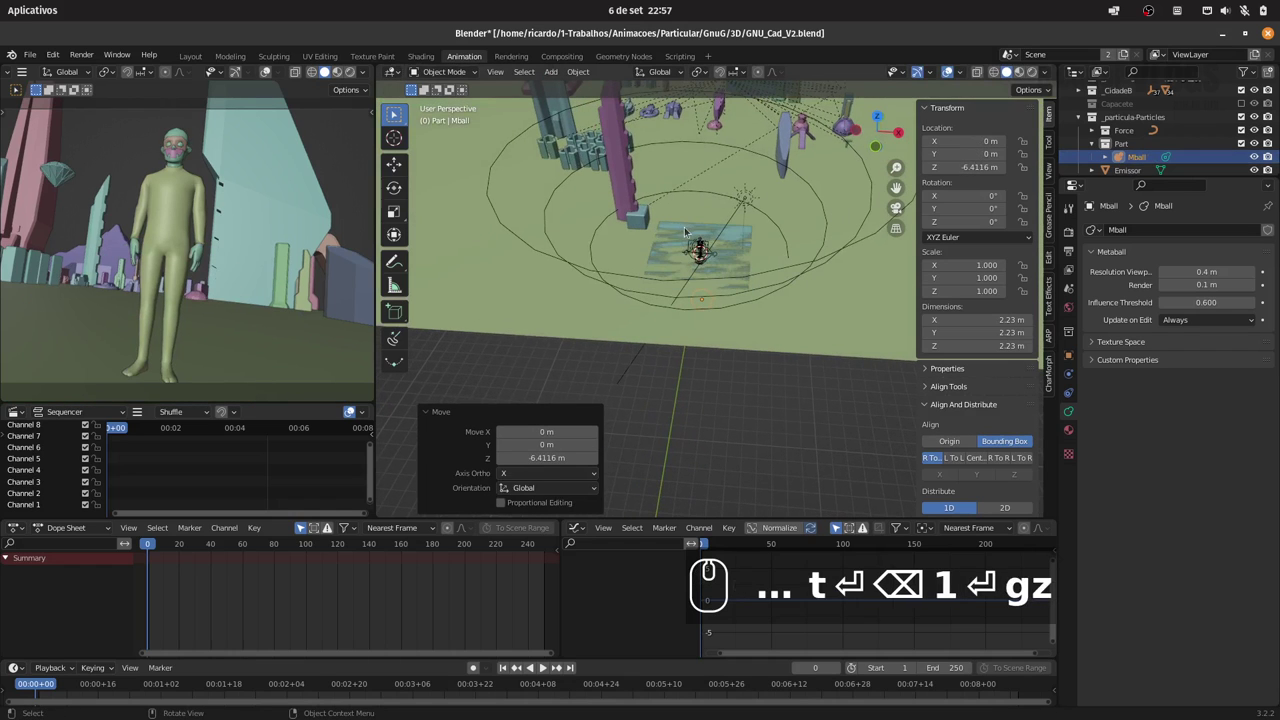
Step: Give the Emissor a particle system emitting 300 particles
click(688, 230)
click(694, 229)
click(1132, 171)
click(1066, 394)
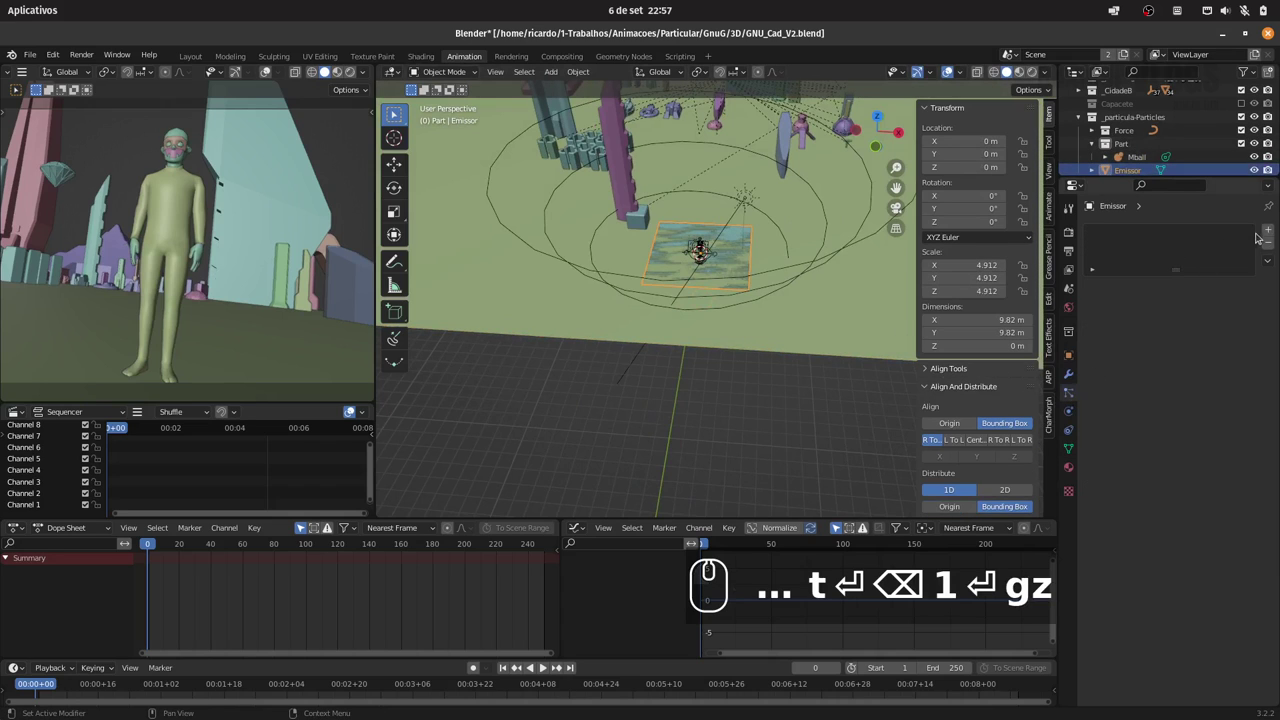
click(1263, 235)
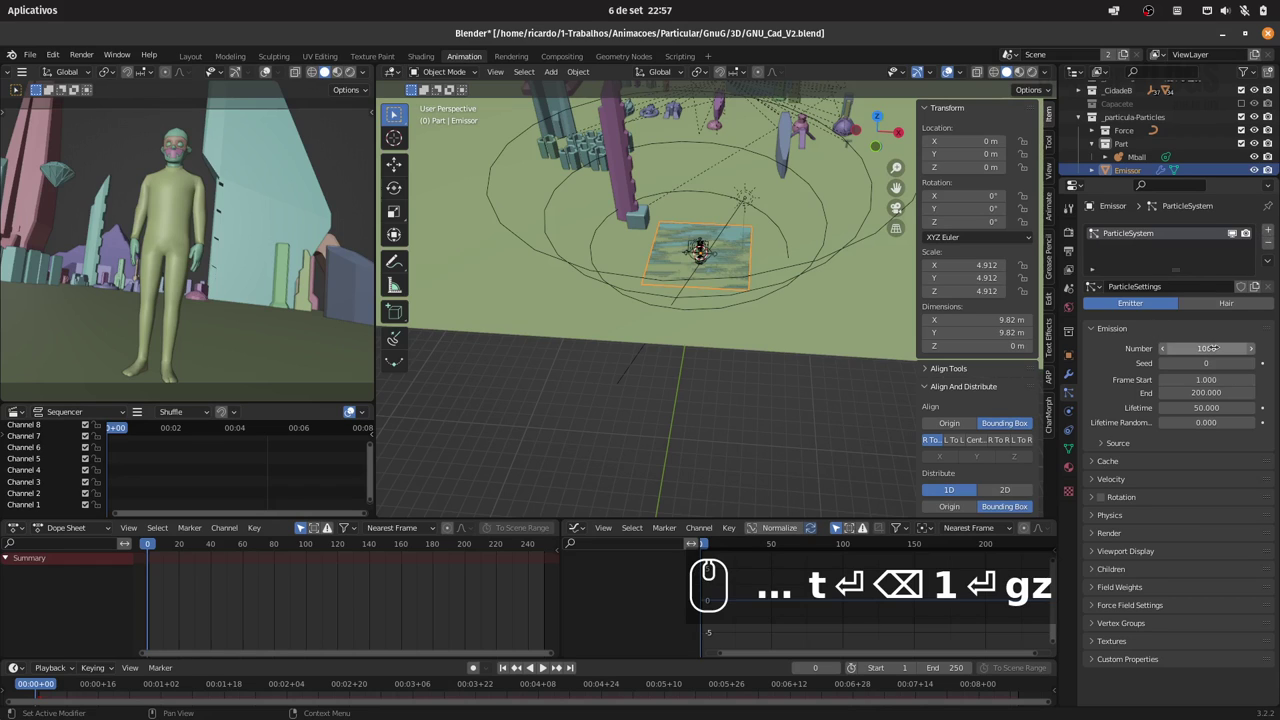
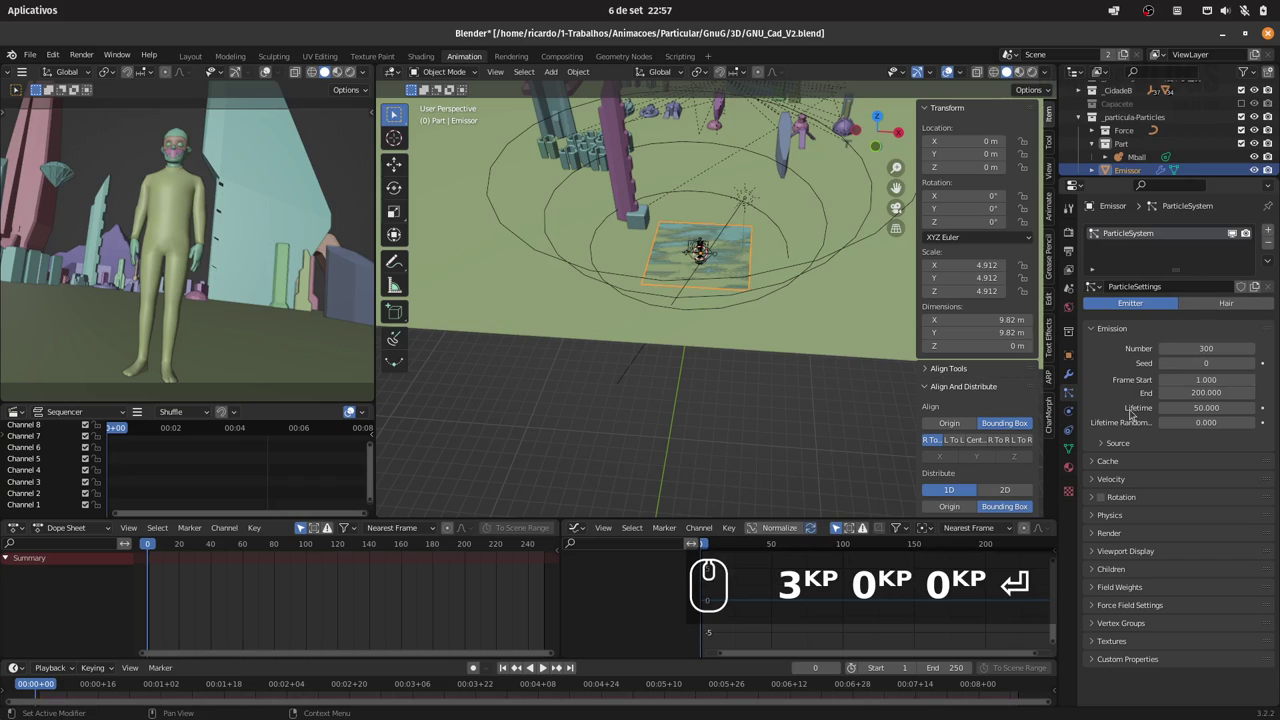
click(1109, 331)
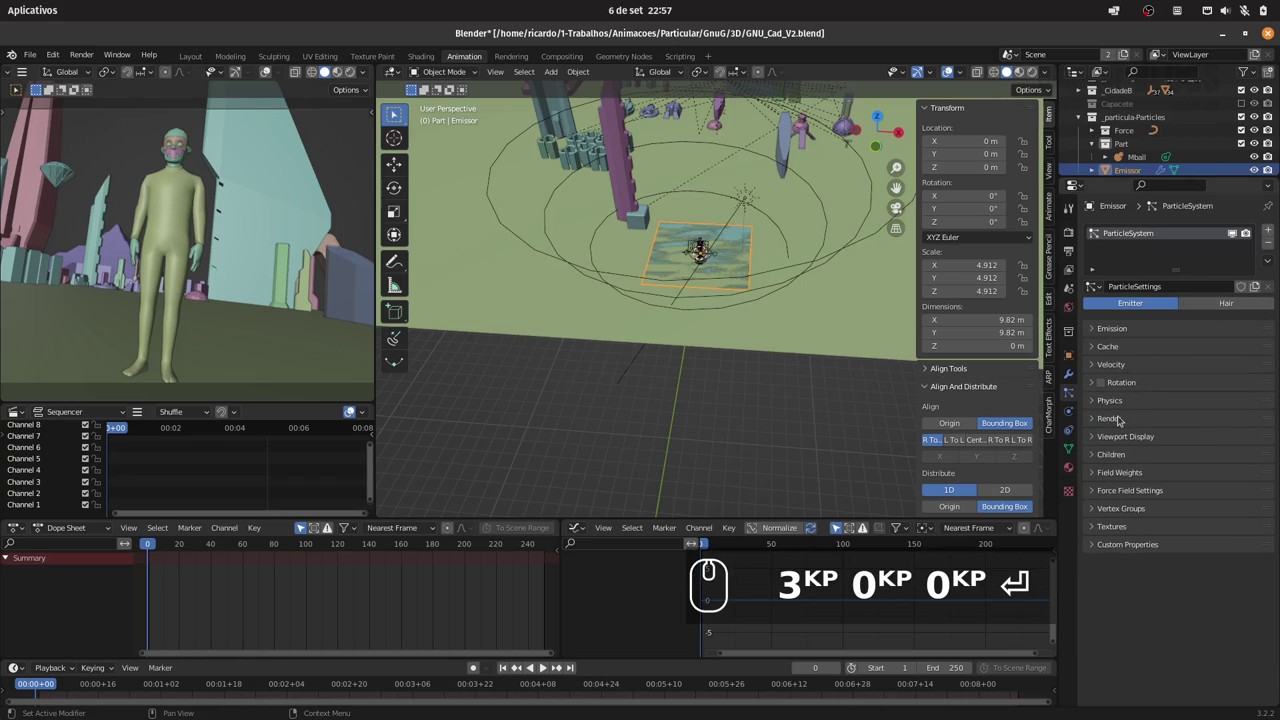
Step: Set the particles to render as a collection and choose which collection they use
click(1118, 420)
click(1188, 441)
click(1198, 530)
click(1184, 537)
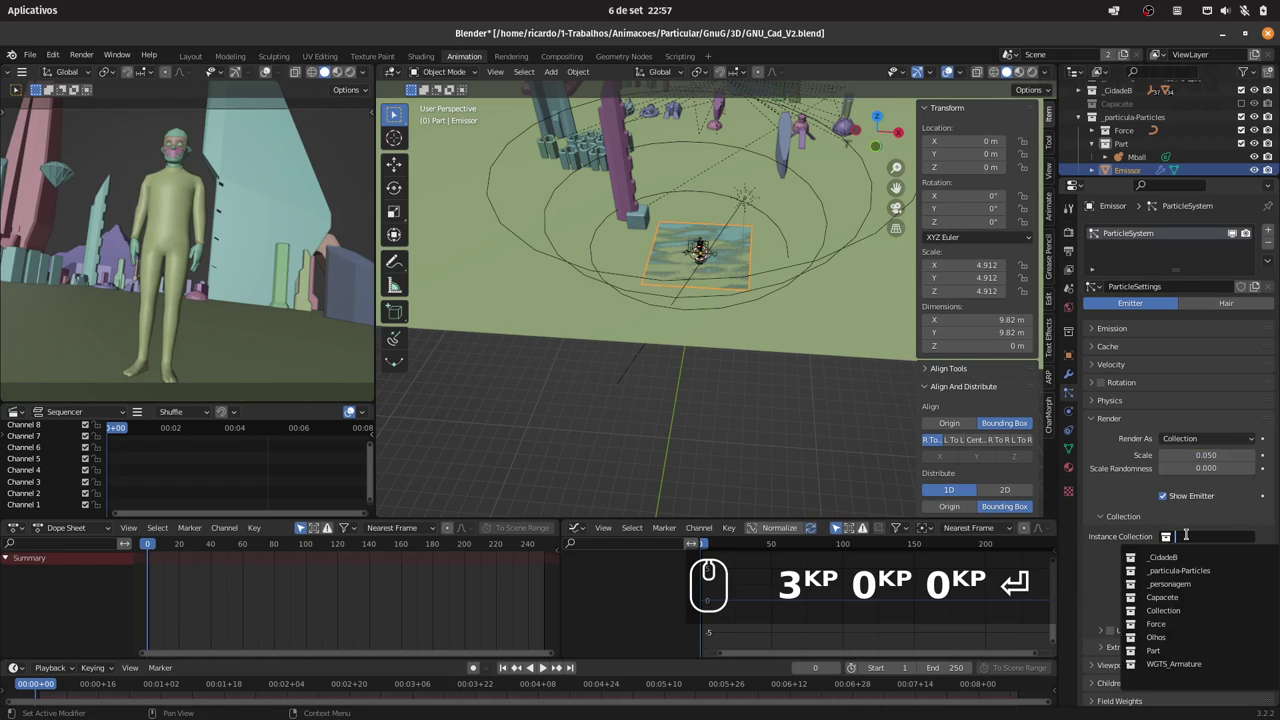
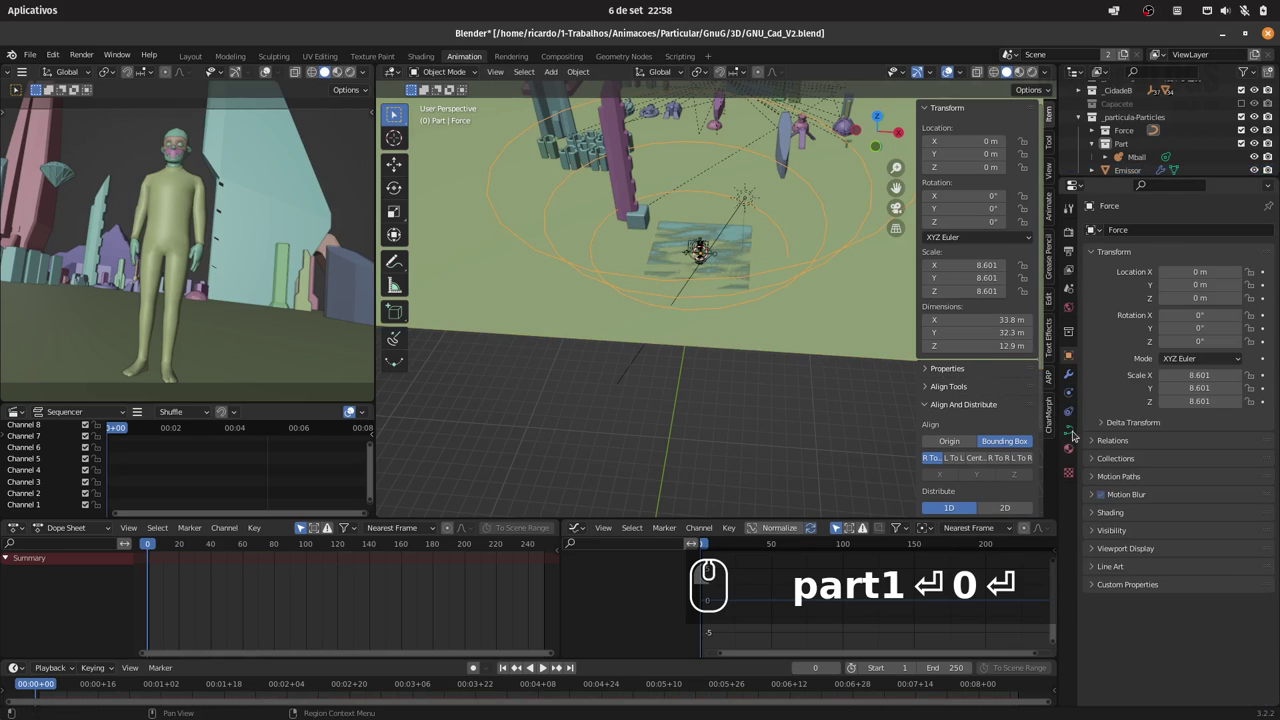
Step: Change the Force object's force field type to Curve Guide in Physics Properties
click(1075, 398)
click(1146, 234)
click(1194, 288)
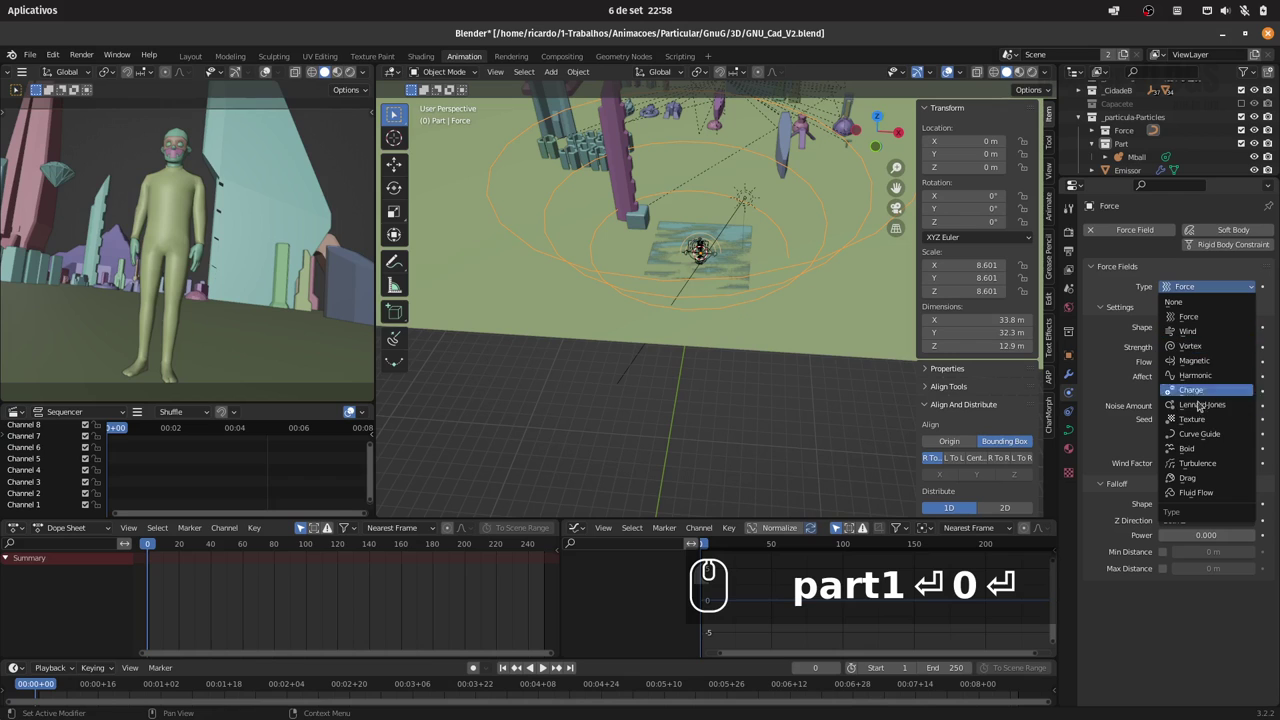
click(1218, 438)
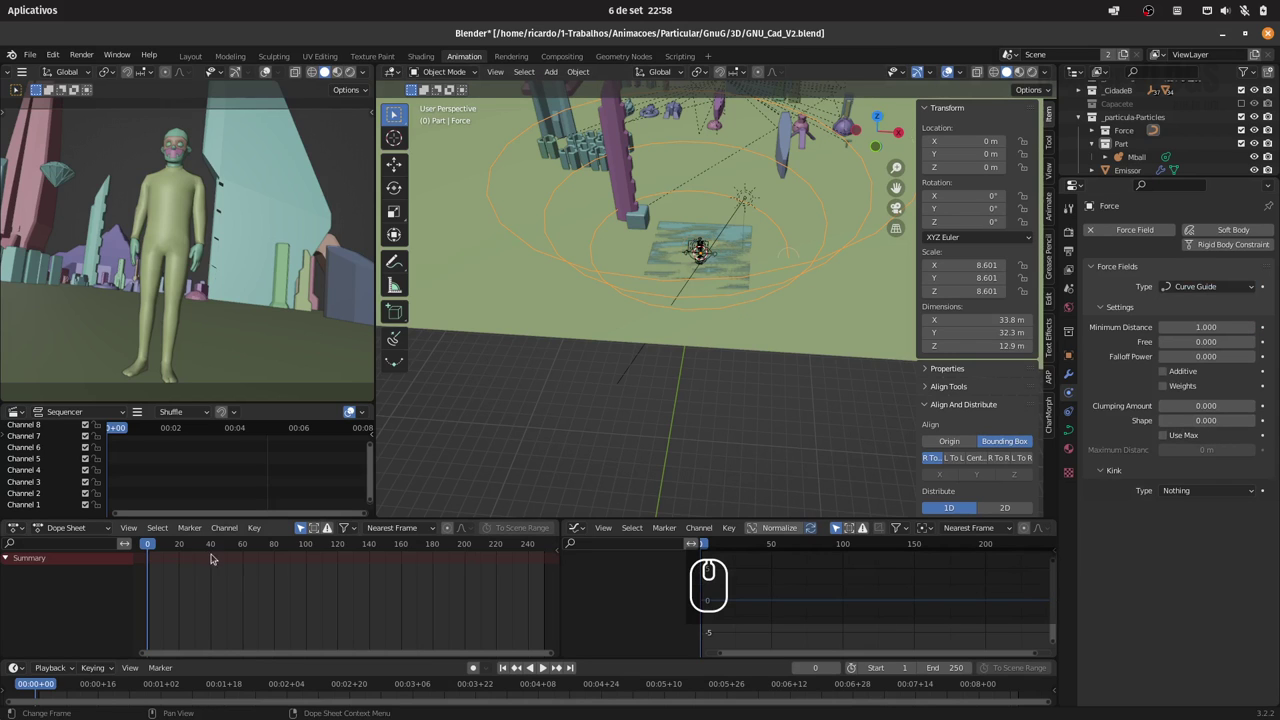
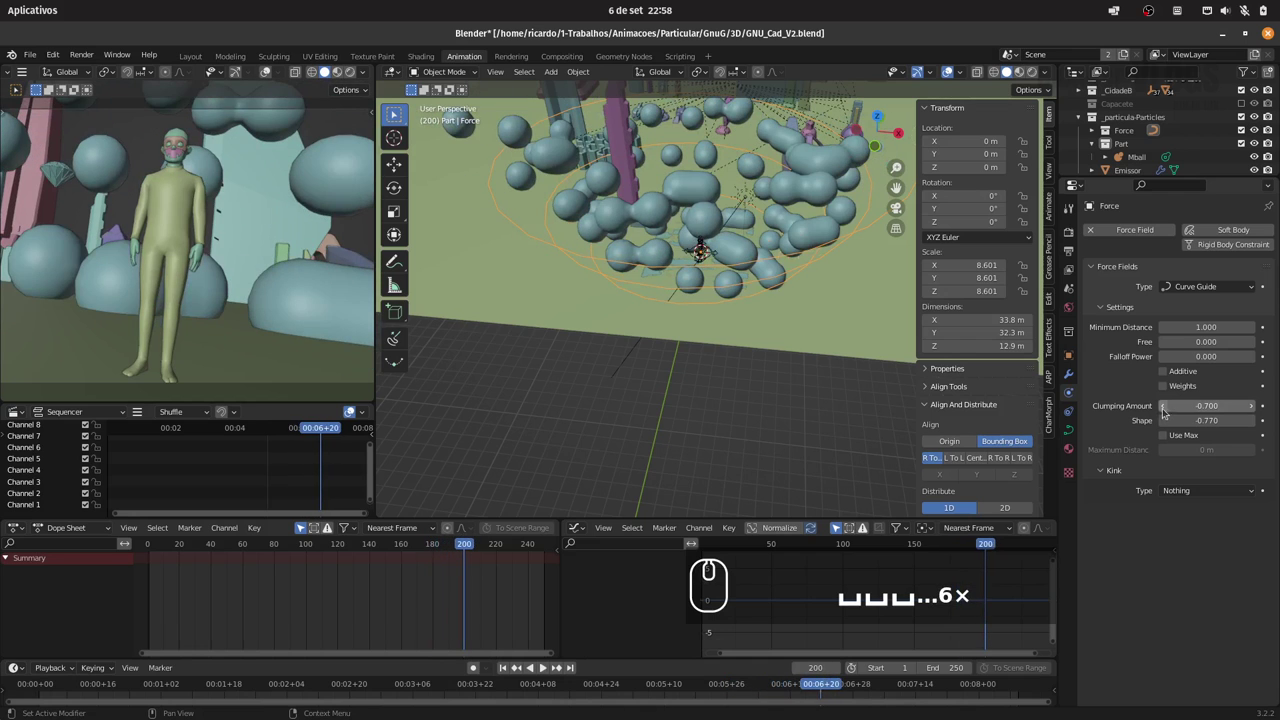
click(1132, 172)
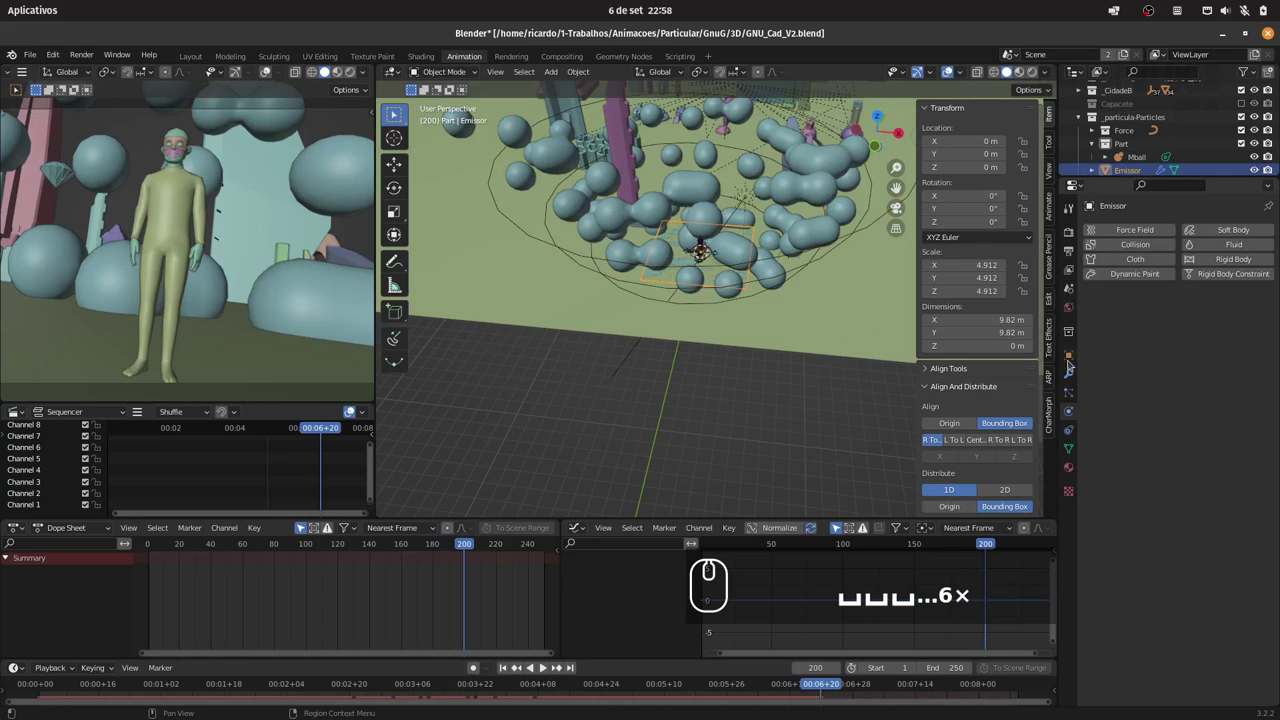
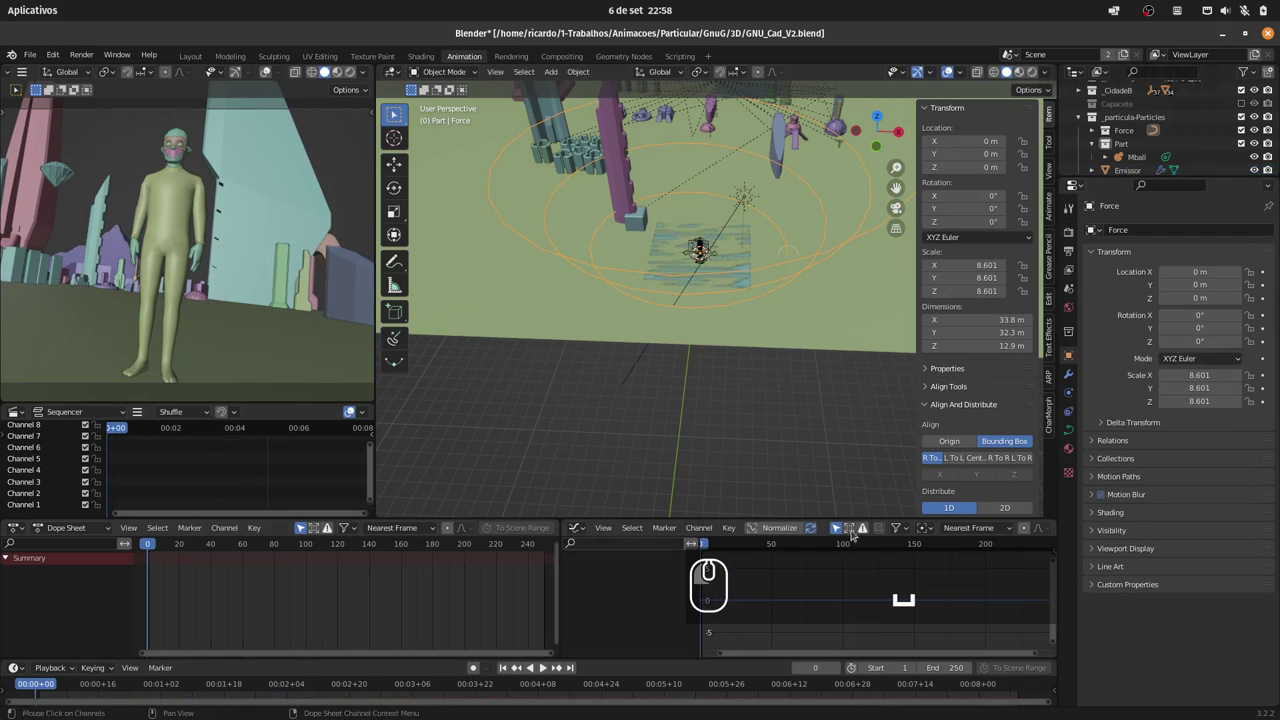
Step: Check the Spiral curve's data settings and return to the force field settings
click(1074, 435)
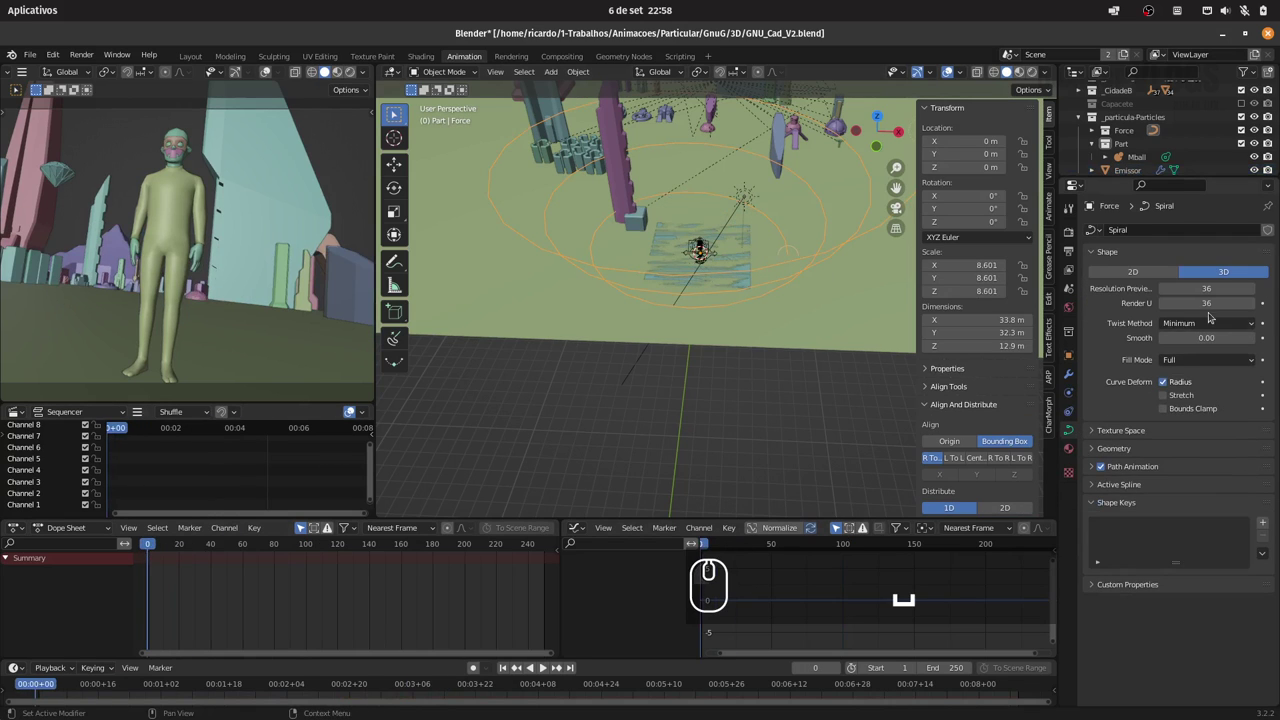
click(1073, 398)
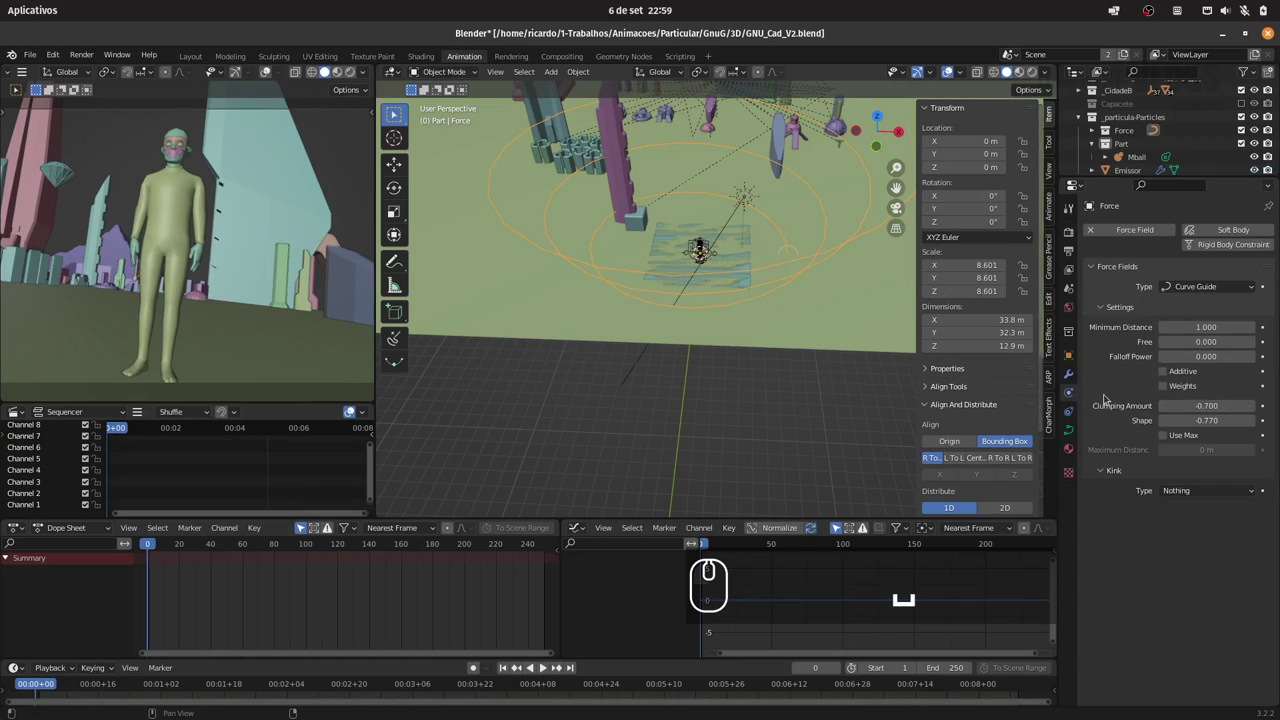
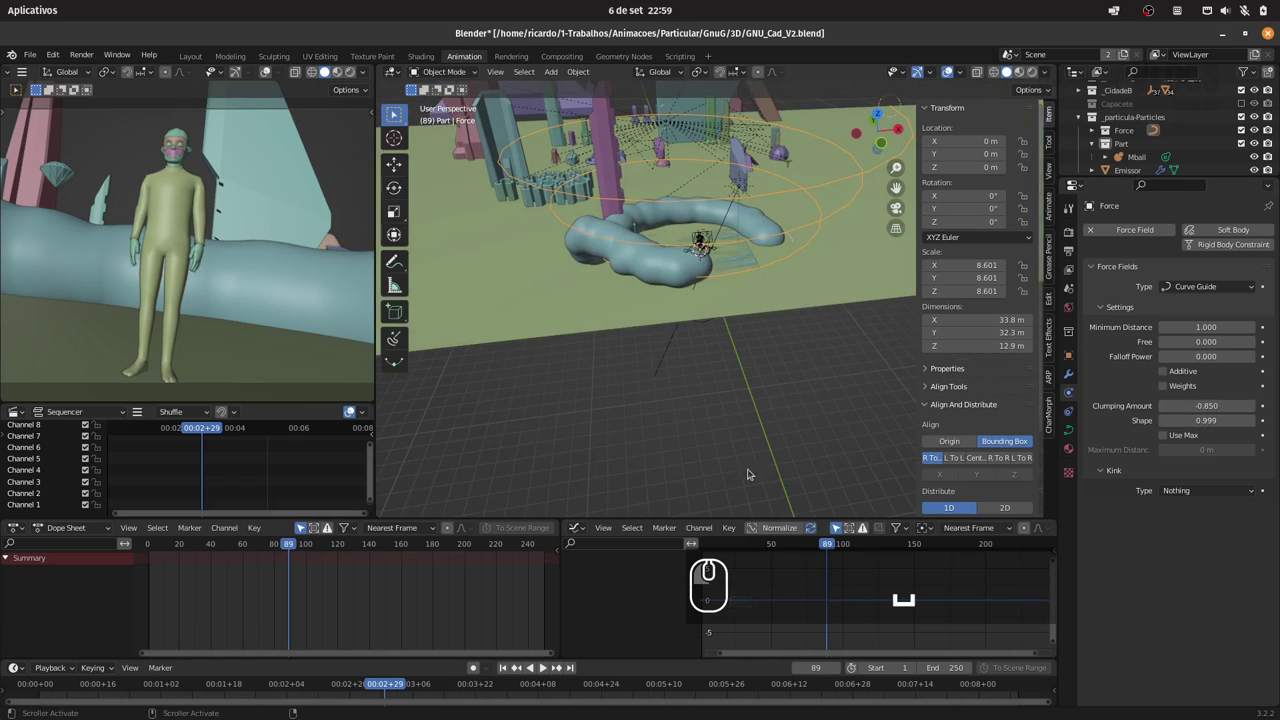
Step: Scrub the timeline back and edit the curve guide's shape value toward -0.999
drag(196, 545, 153, 545)
drag(177, 545, 199, 546)
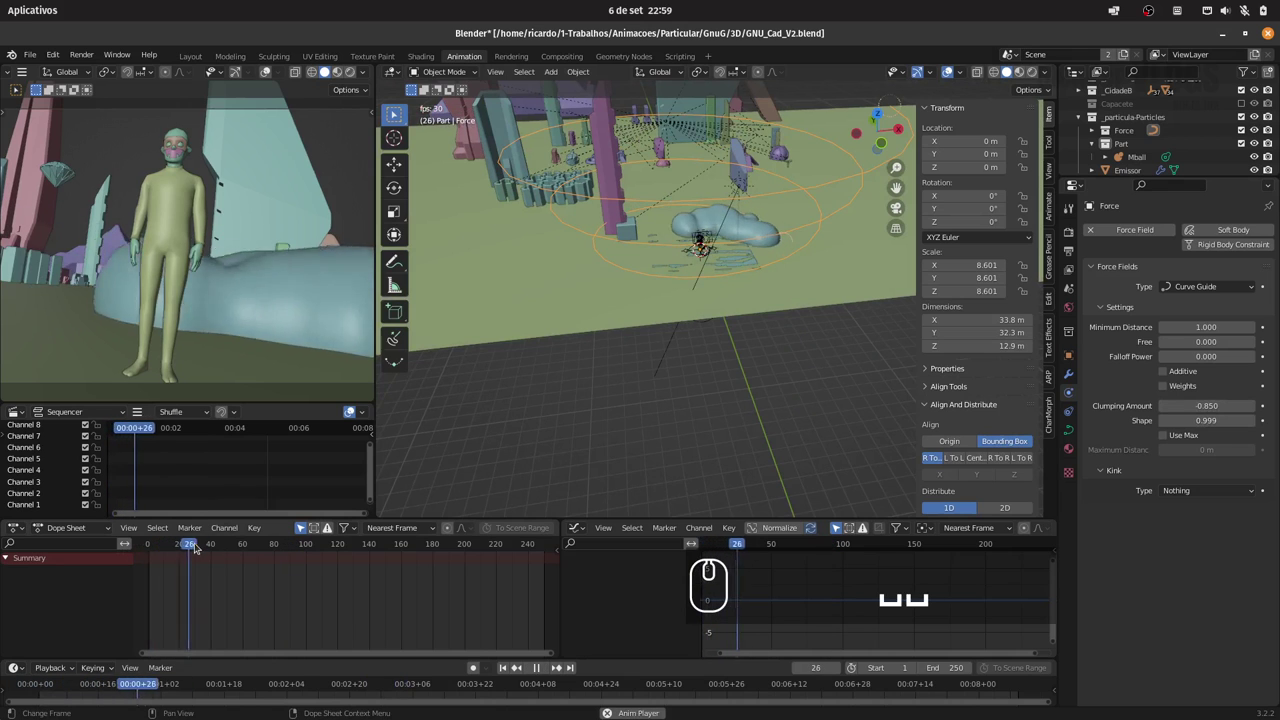
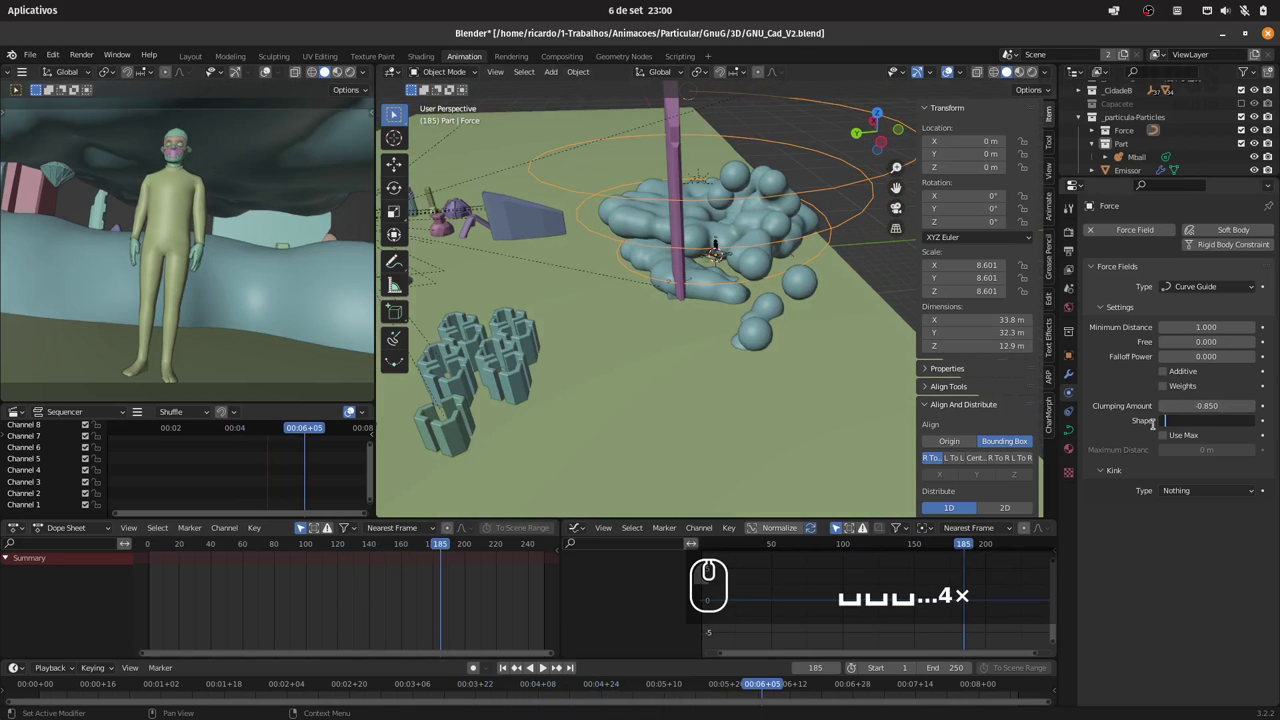
click(1126, 437)
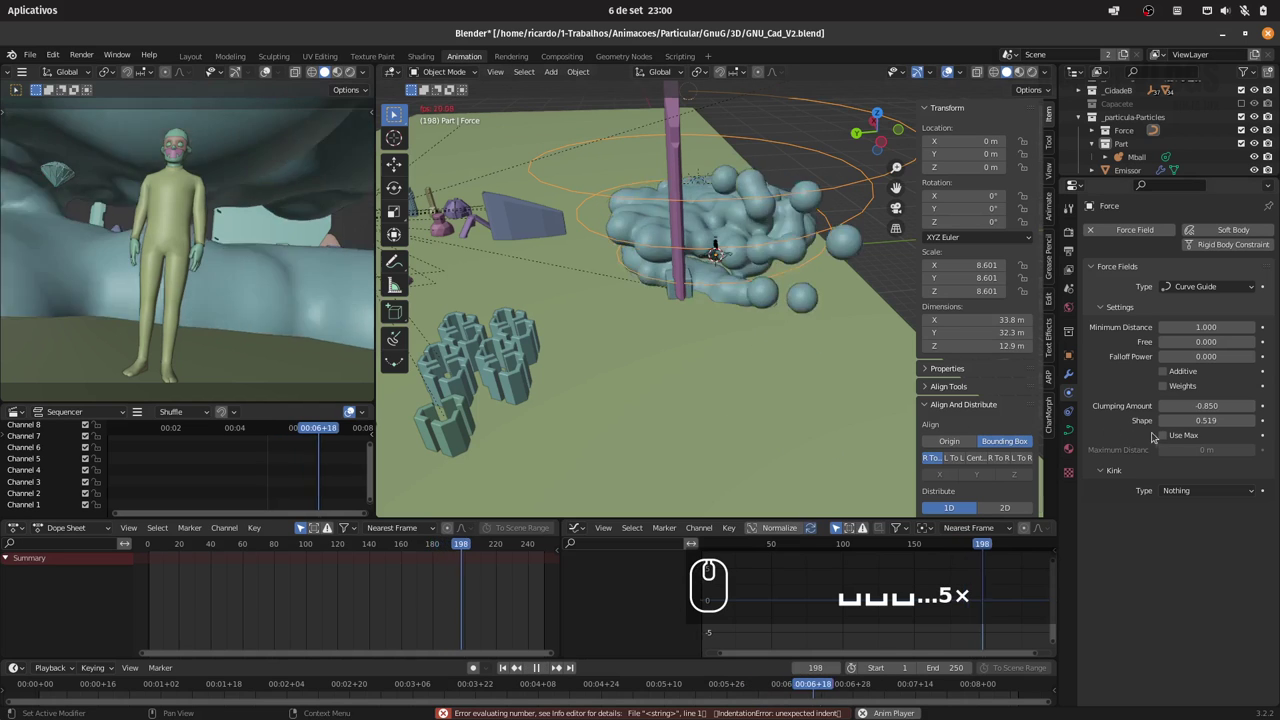
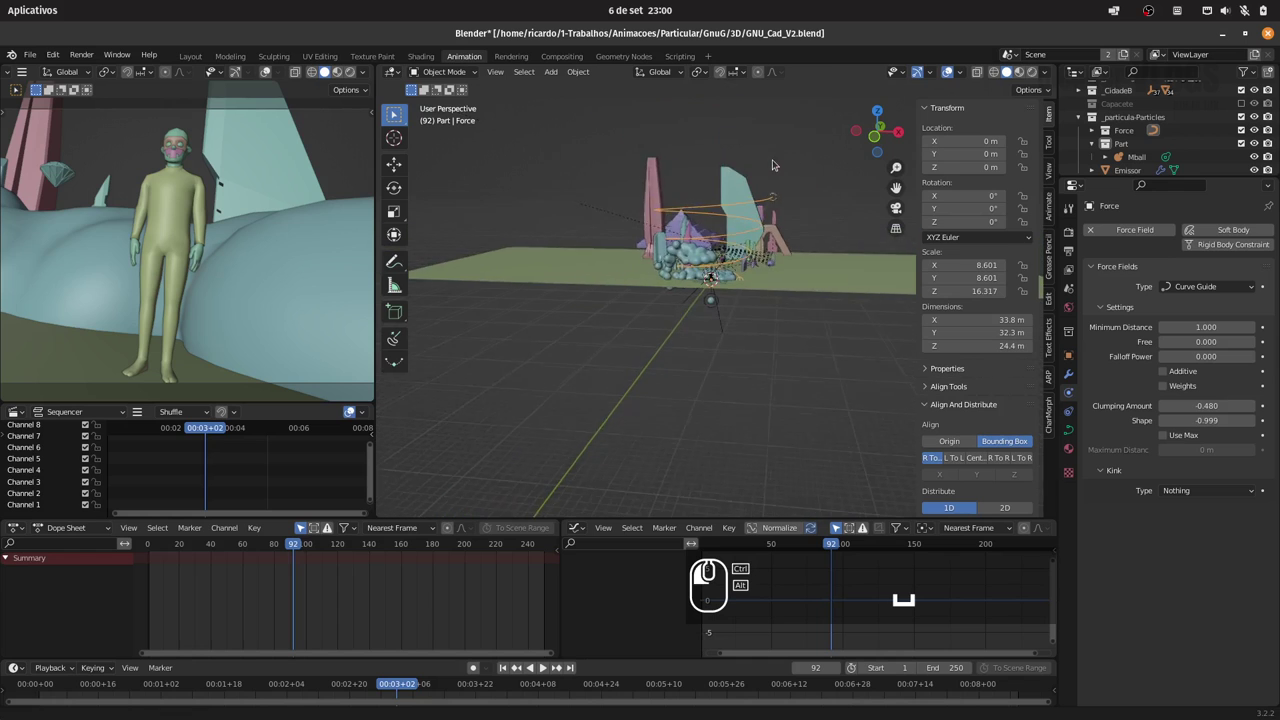
Step: Replay from frame 0 with guide clumping -0.900 to watch the spiral, then select Emissor's physics
drag(783, 196, 749, 224)
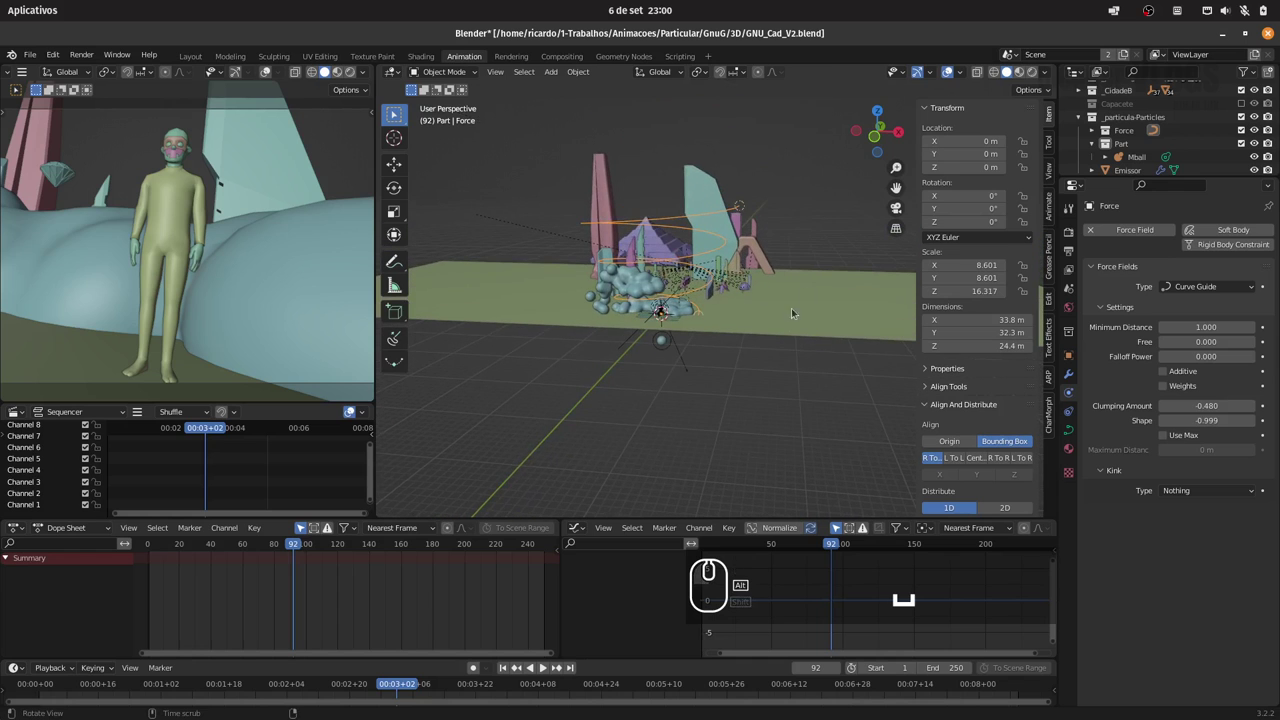
click(764, 310)
drag(768, 301, 744, 319)
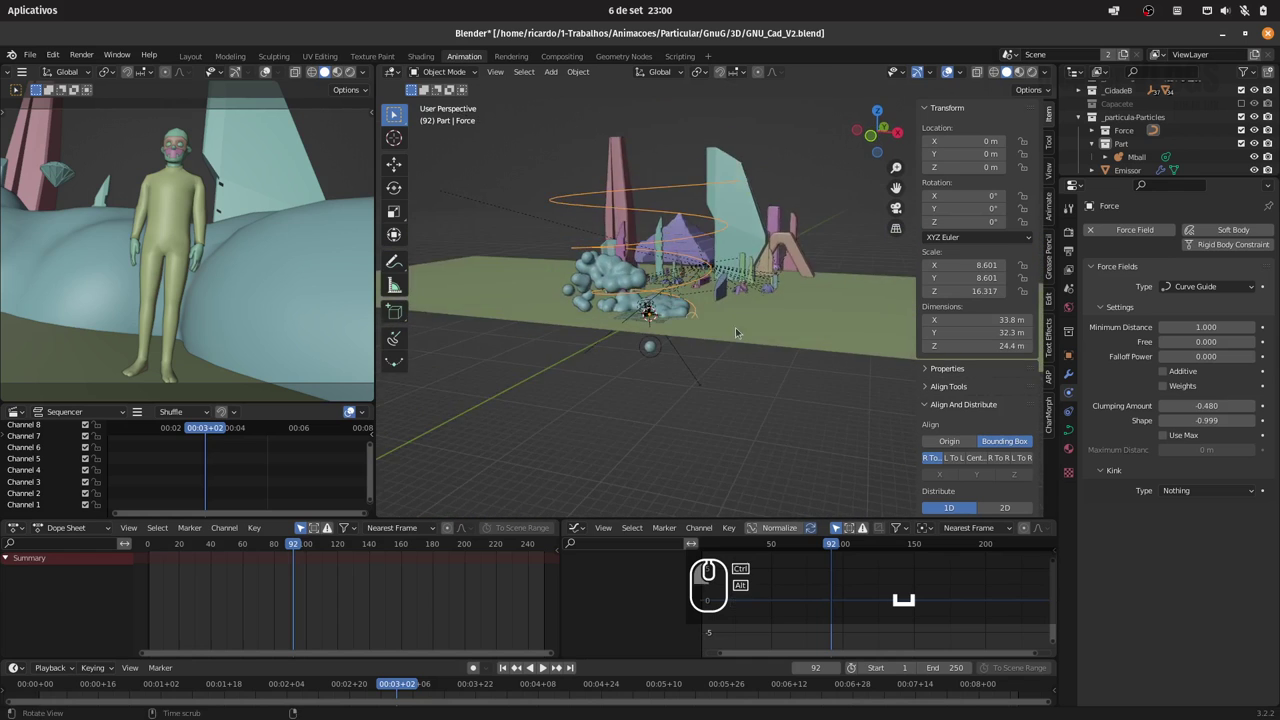
drag(740, 327, 732, 290)
drag(703, 330, 643, 388)
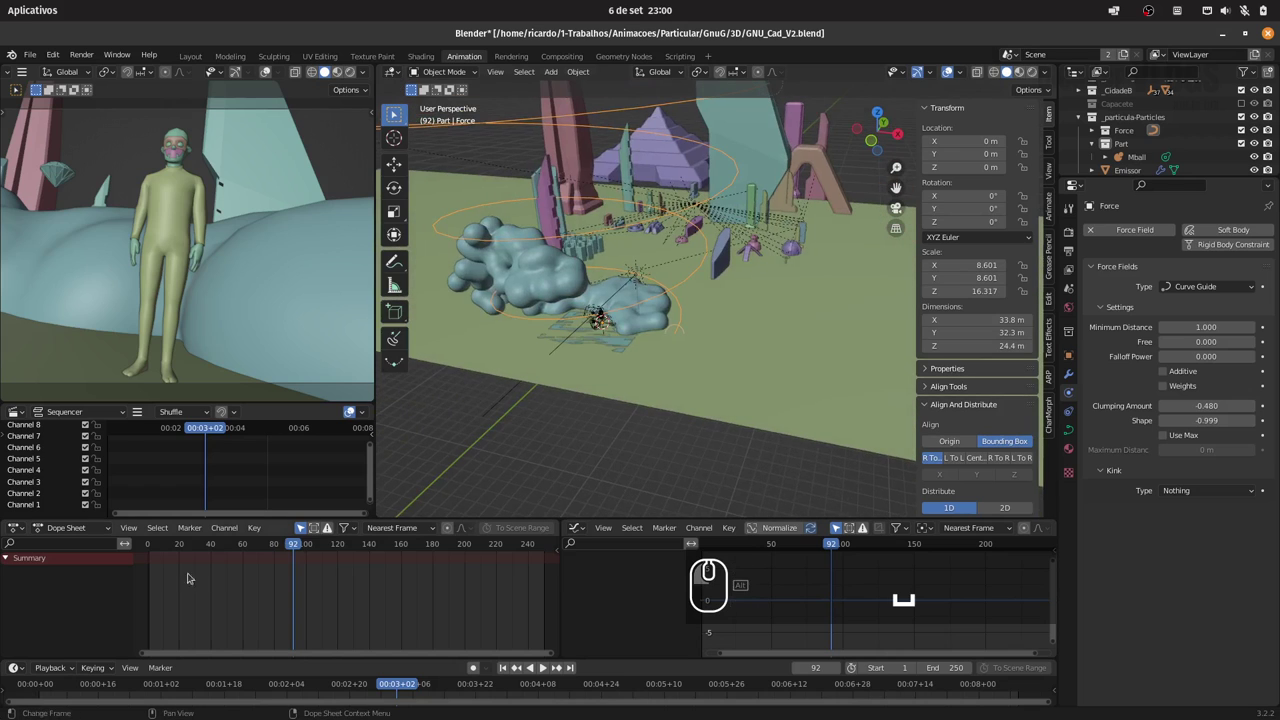
click(146, 548)
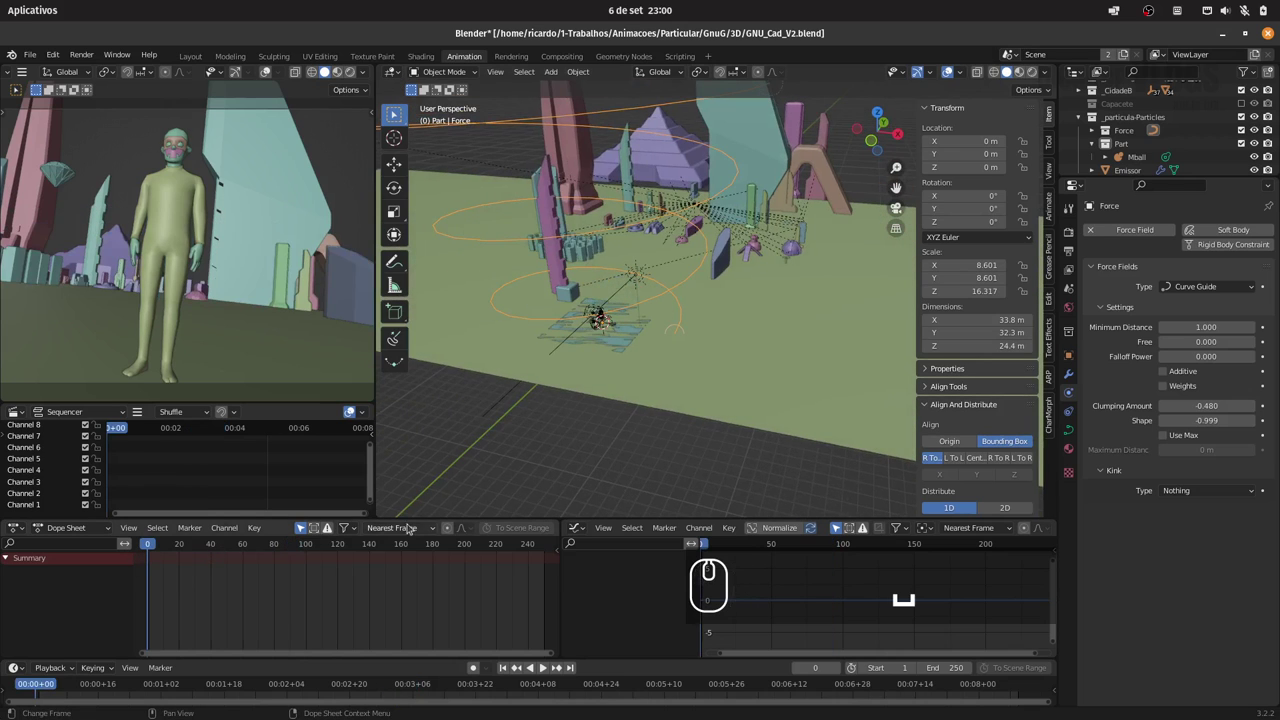
key(space)
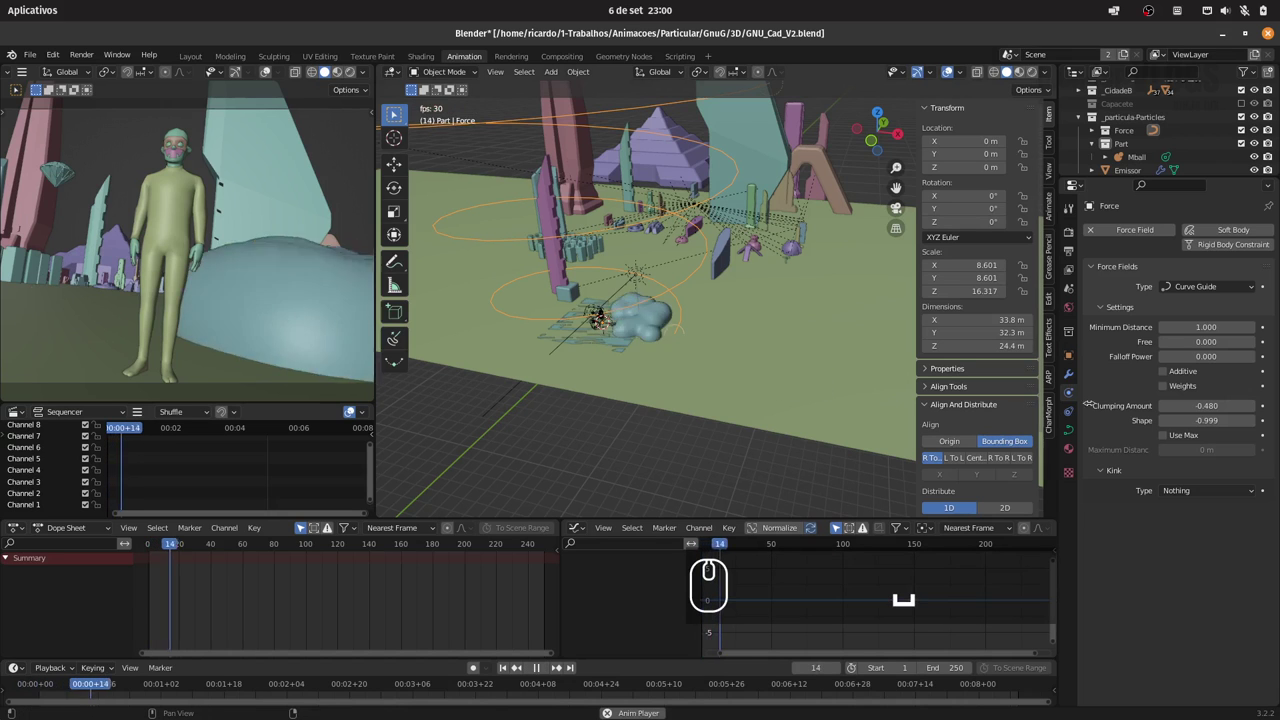
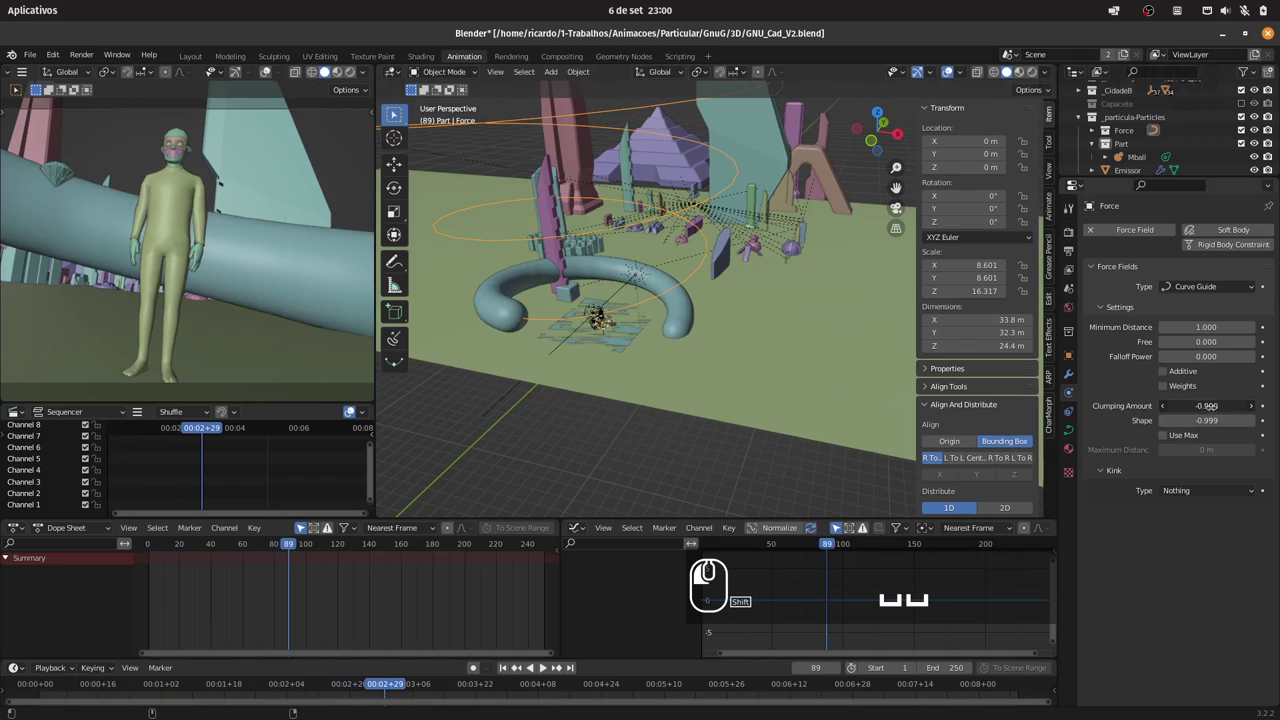
key(space)
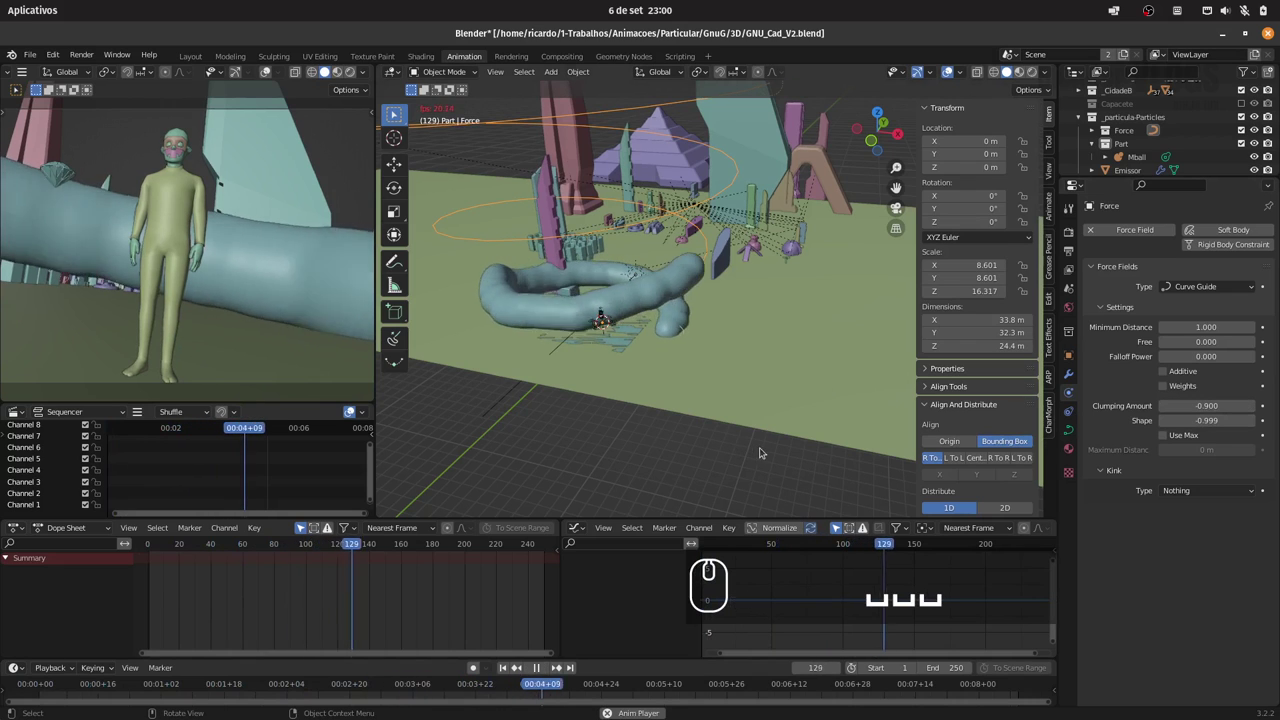
key(space)
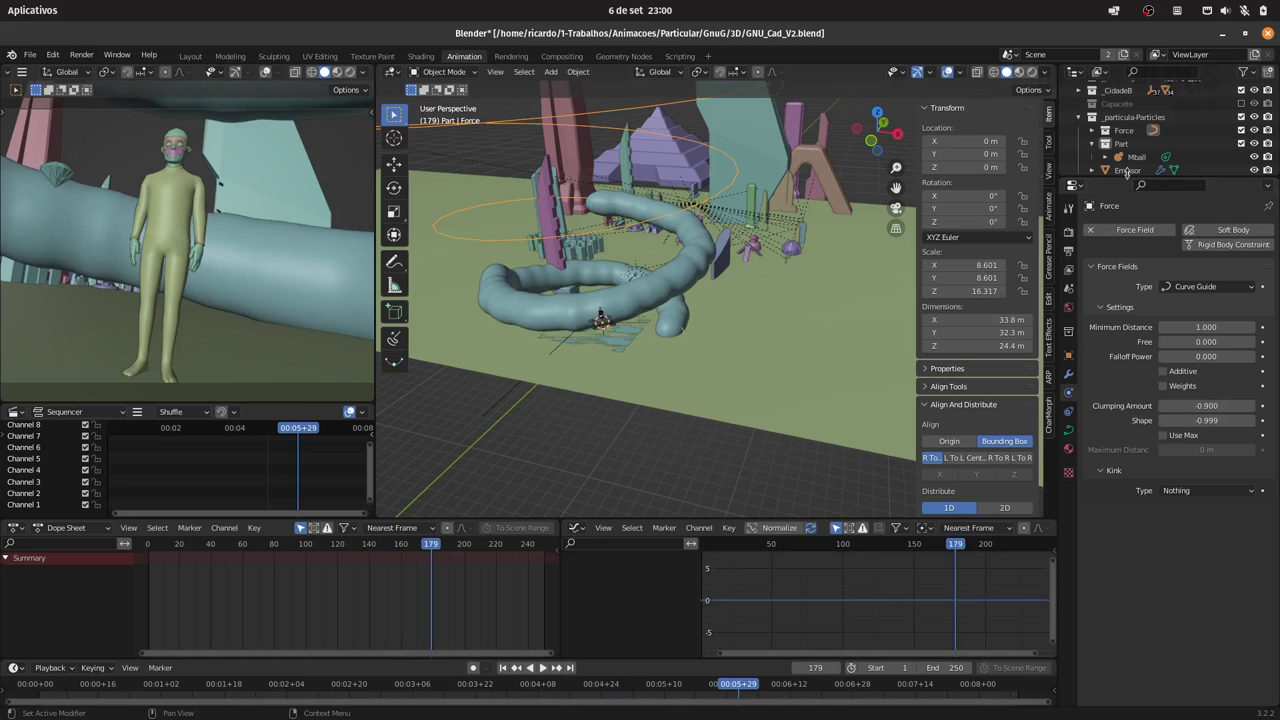
click(1132, 175)
click(1124, 173)
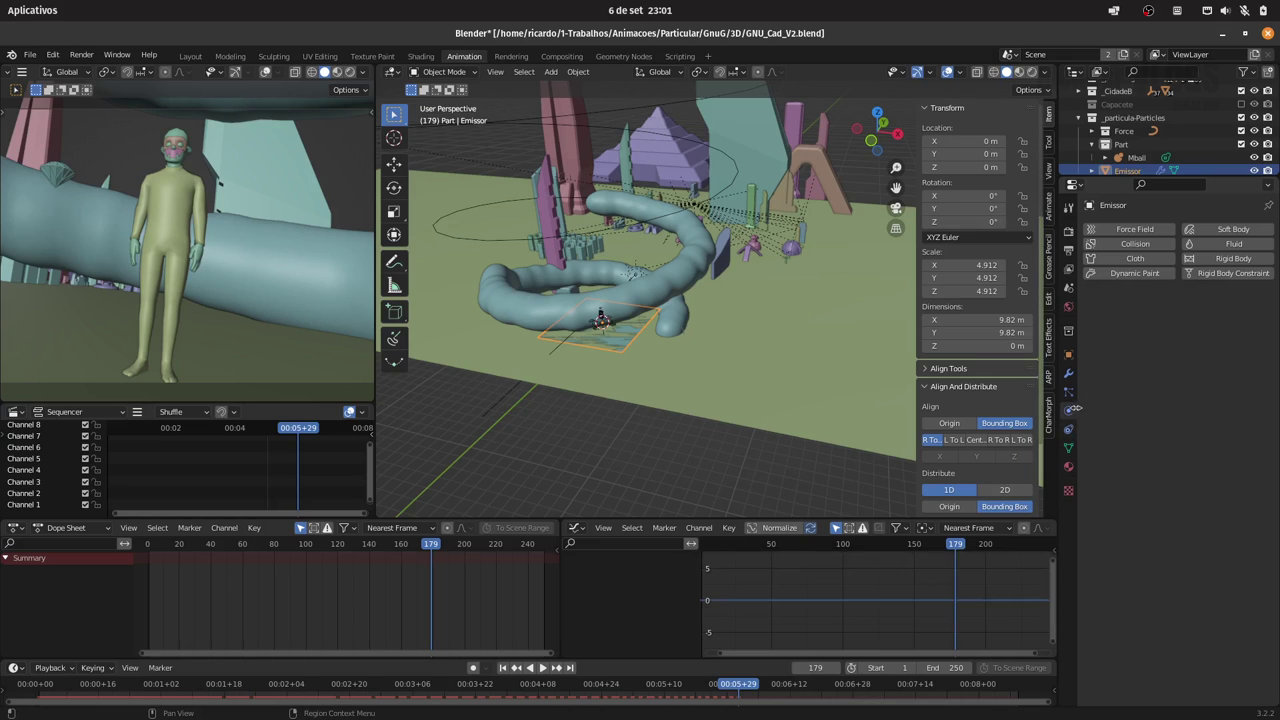
Step: Raise the Emissor's emission number to 600 and replay to check the thicker ring
click(1074, 394)
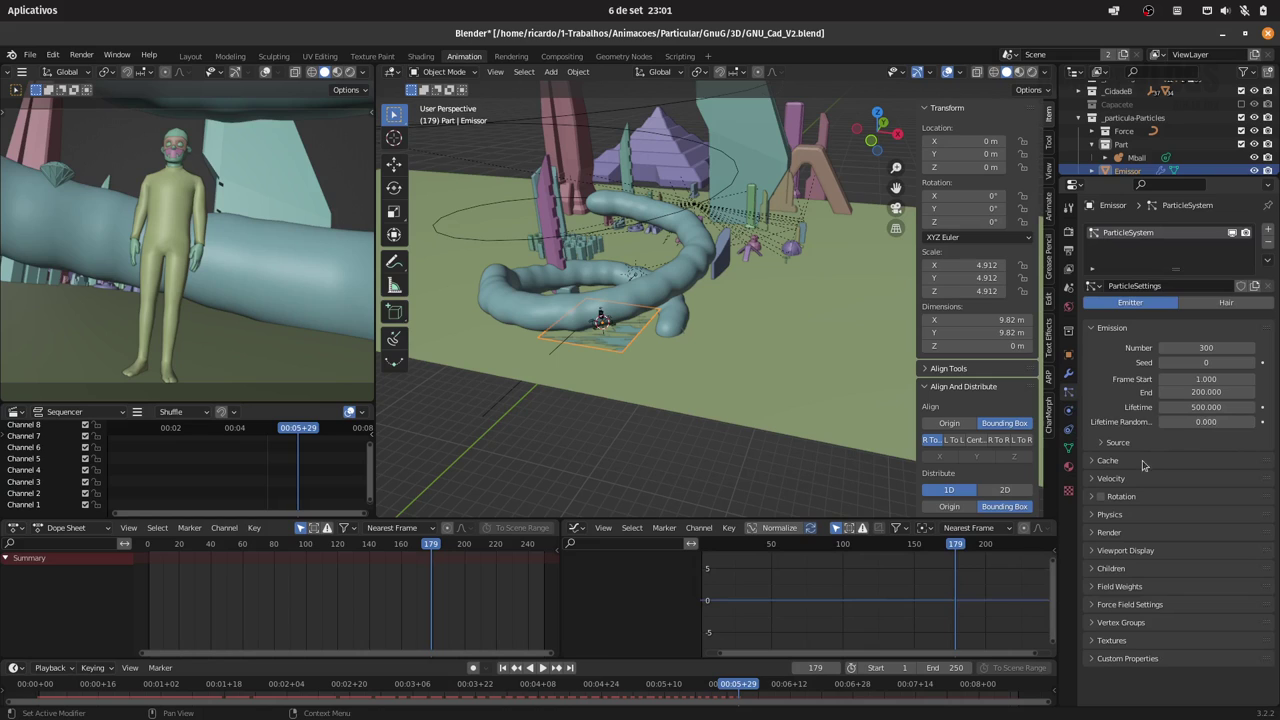
click(1119, 533)
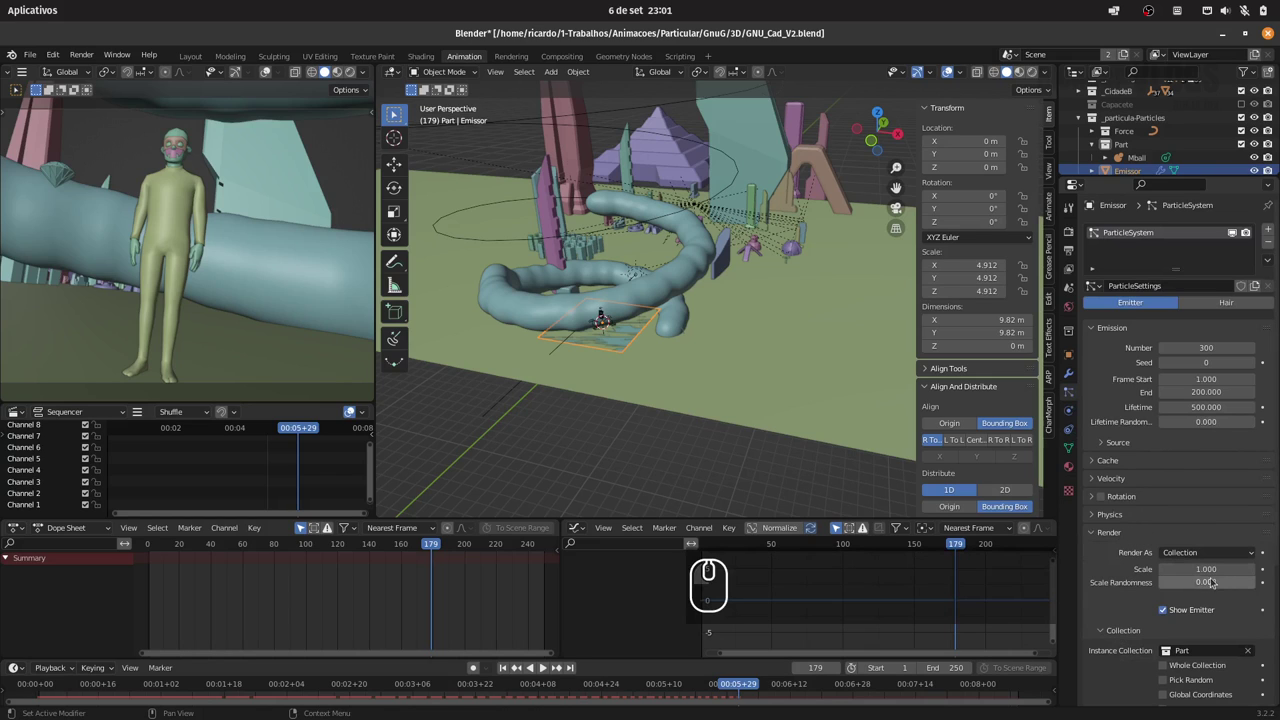
click(1186, 583)
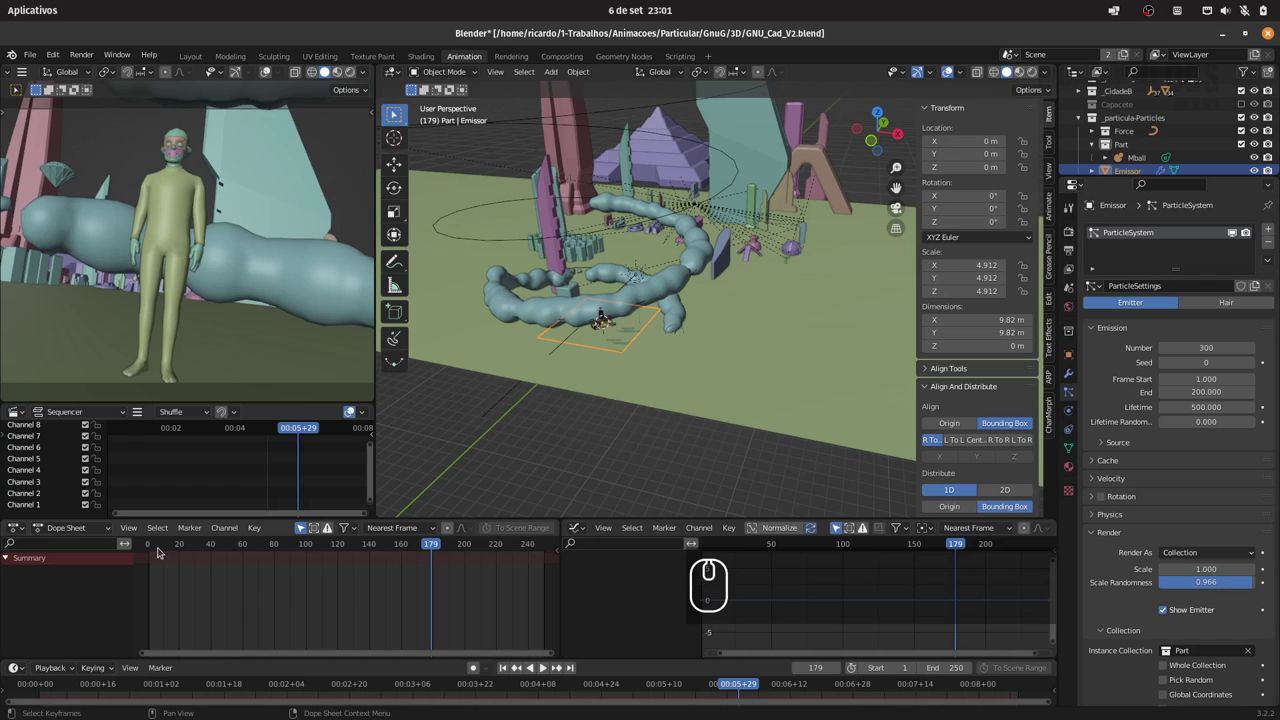
click(142, 548)
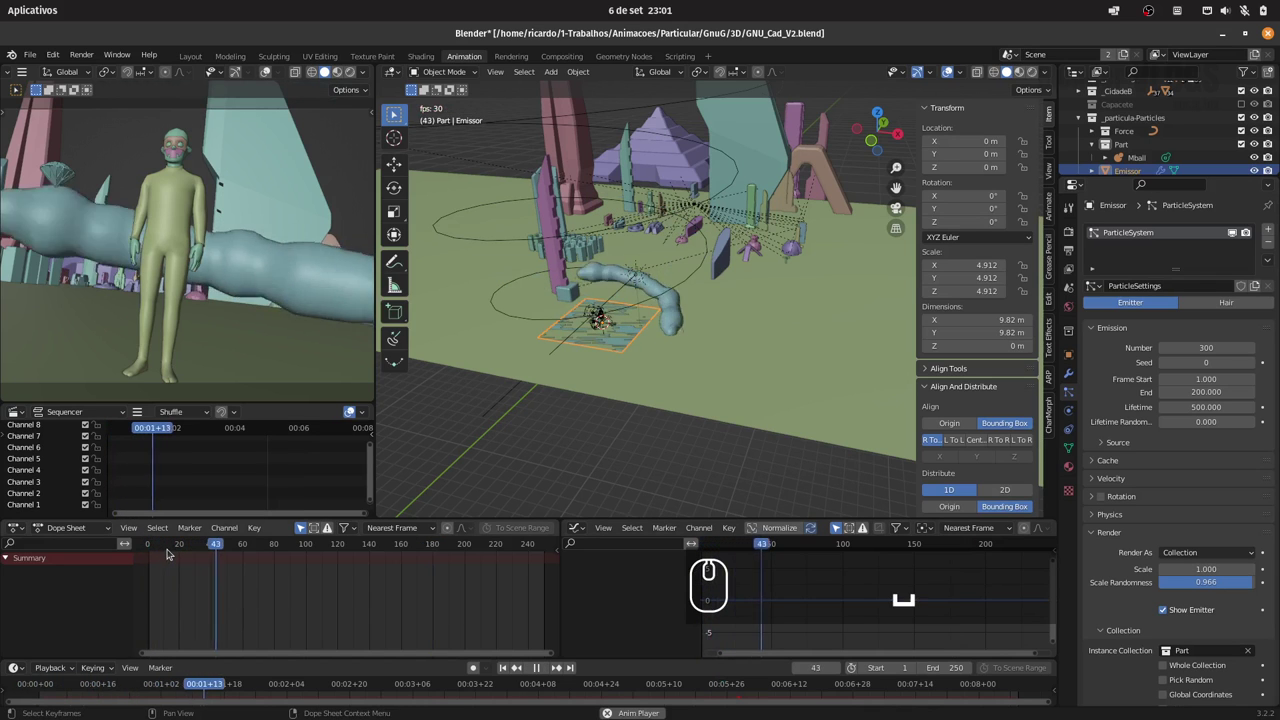
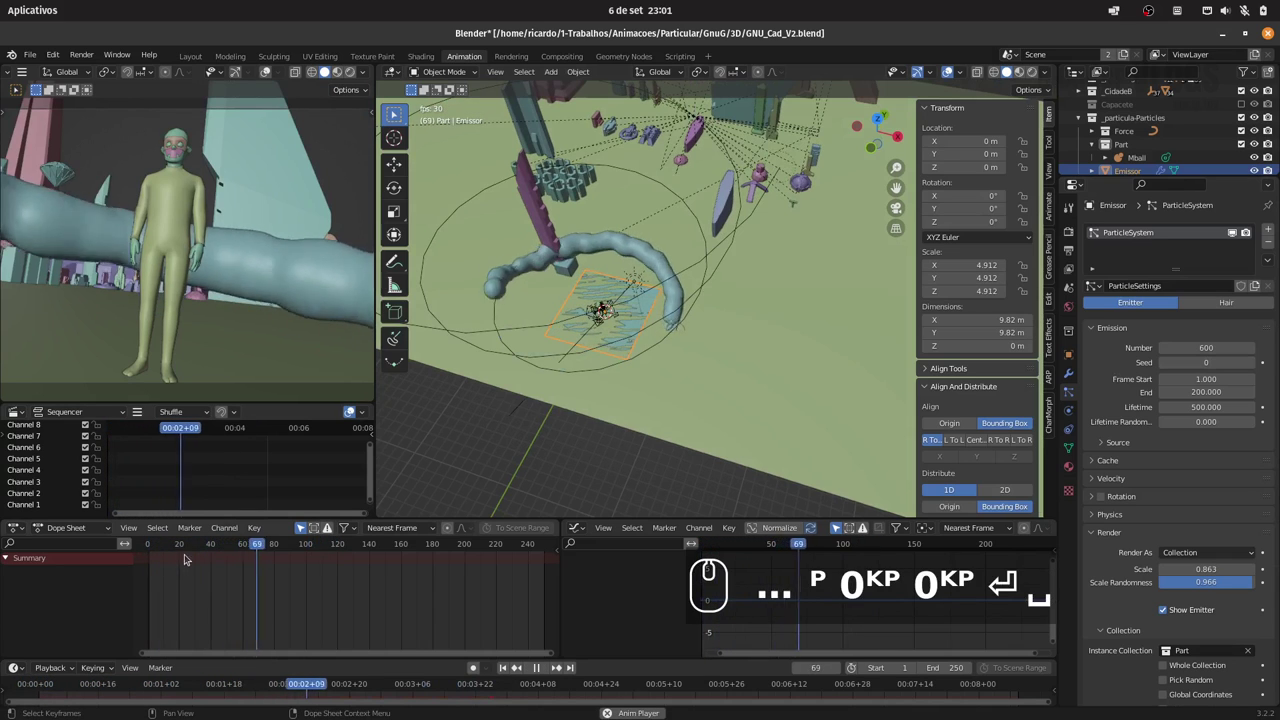
key(space)
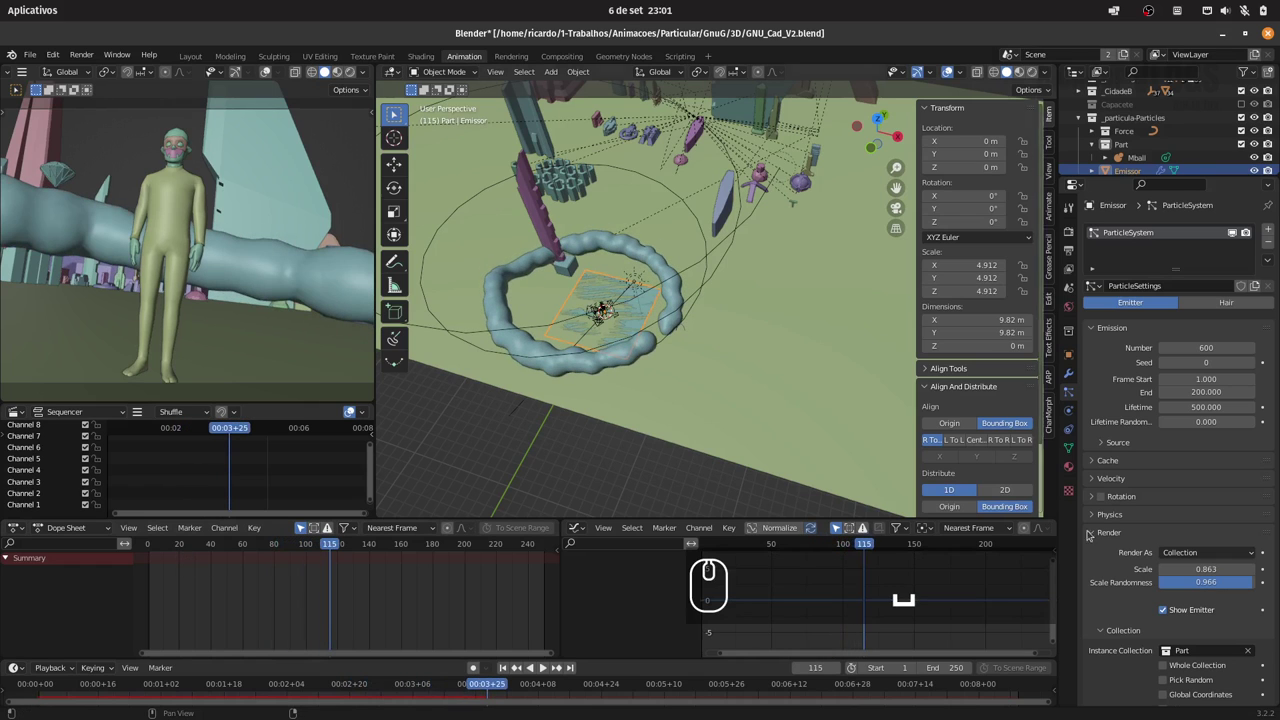
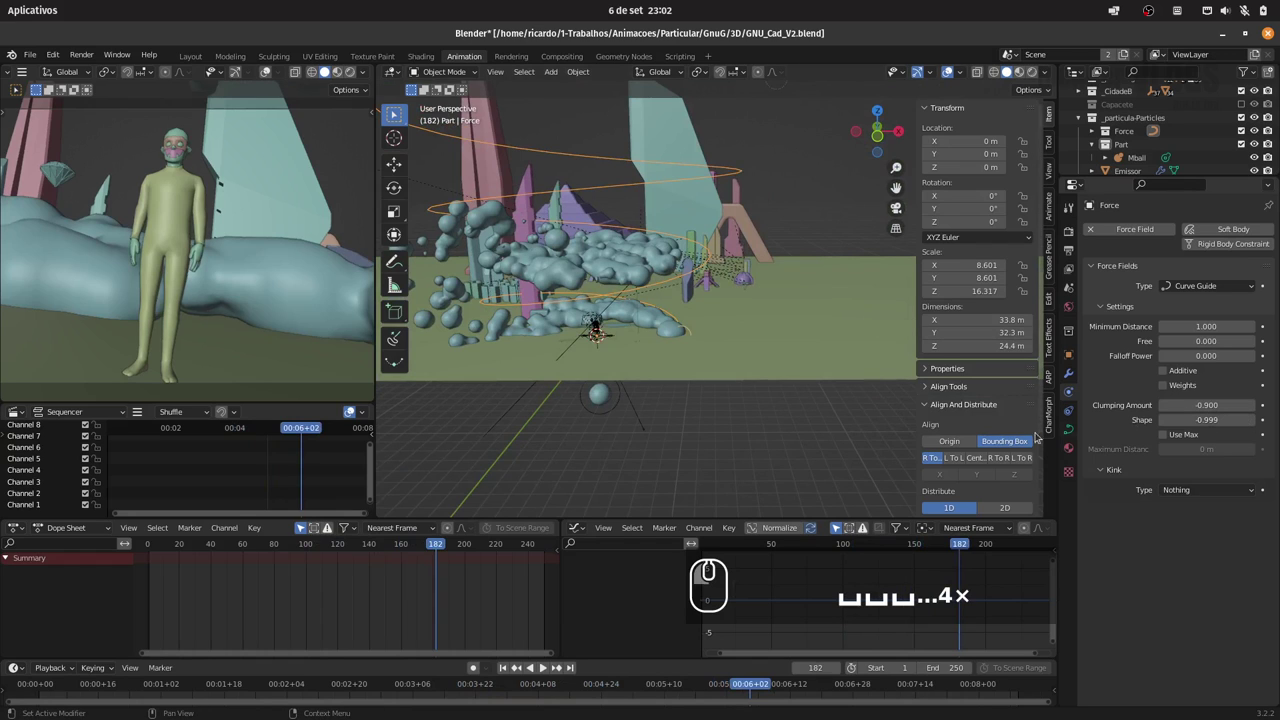
Step: Replay and scrub the timeline to check the stream with guide shape -0.819
click(158, 551)
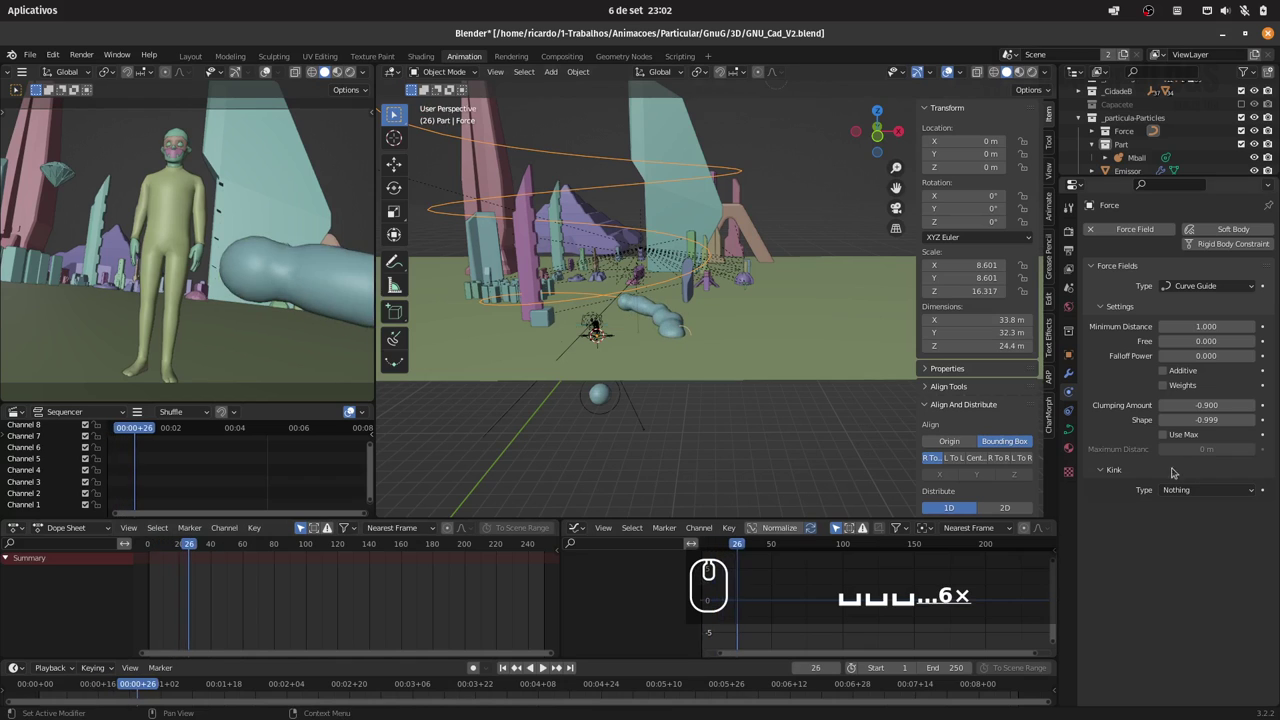
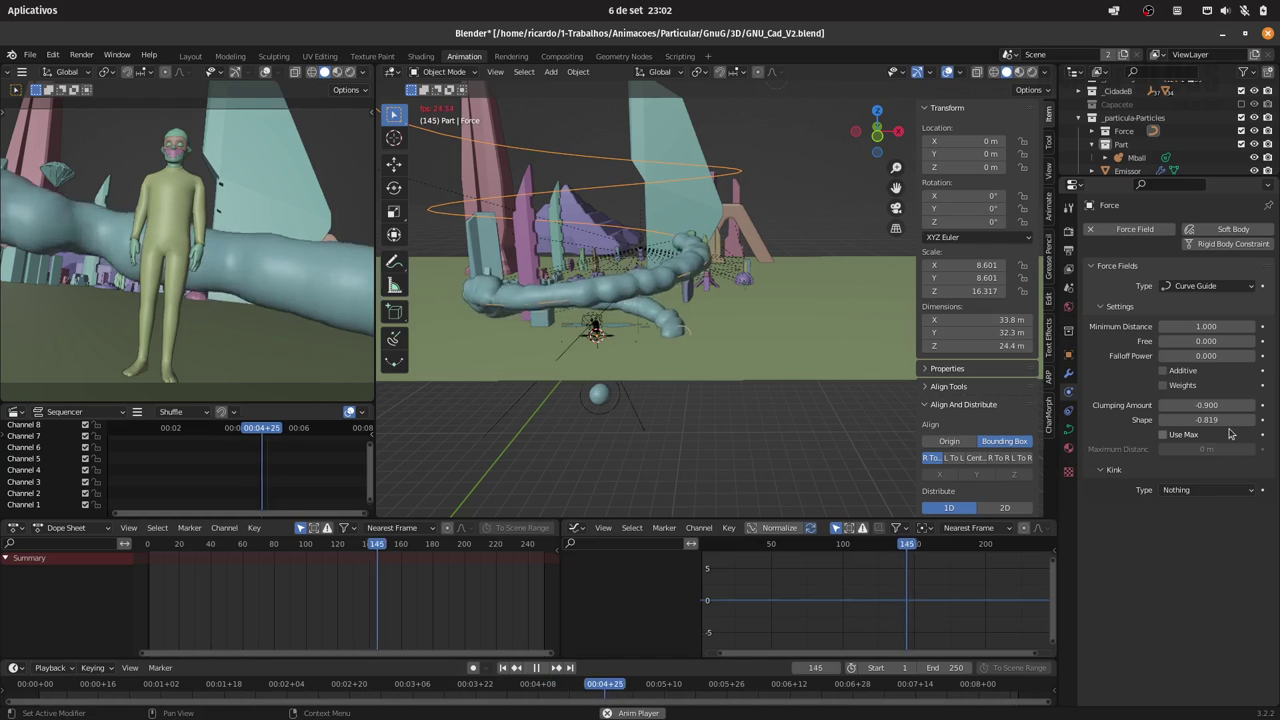
key(space)
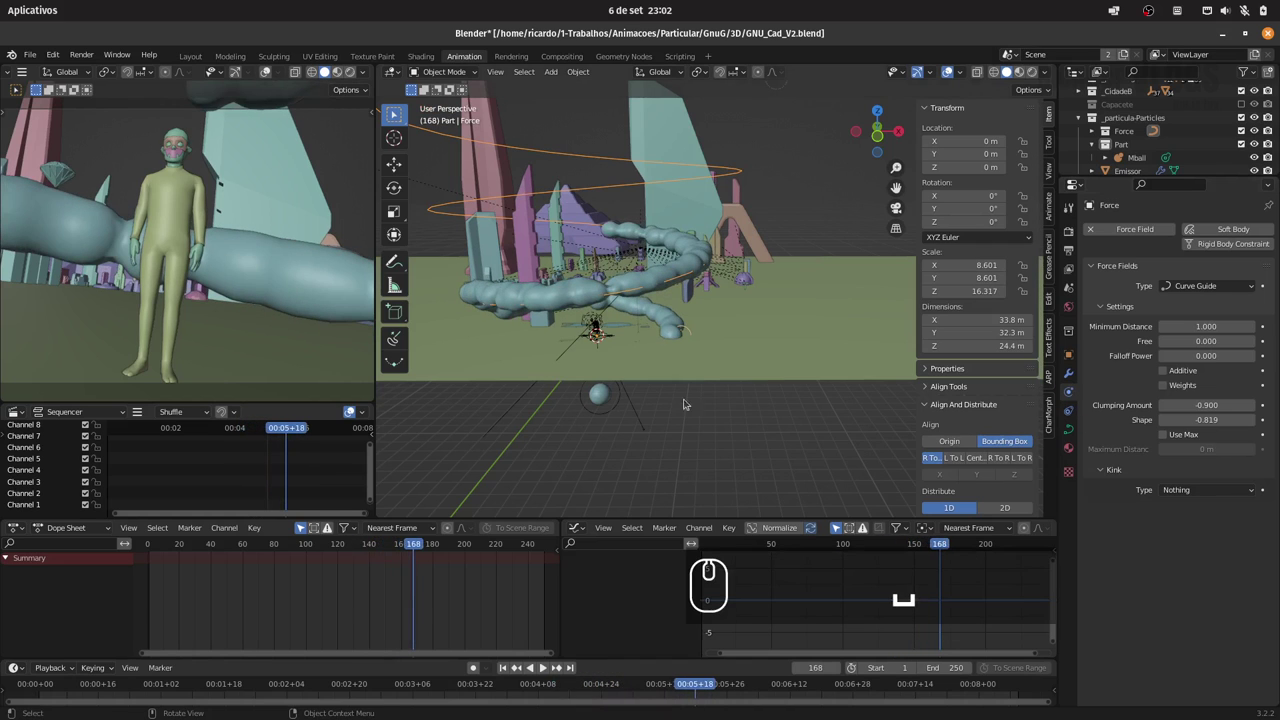
drag(194, 547, 216, 520)
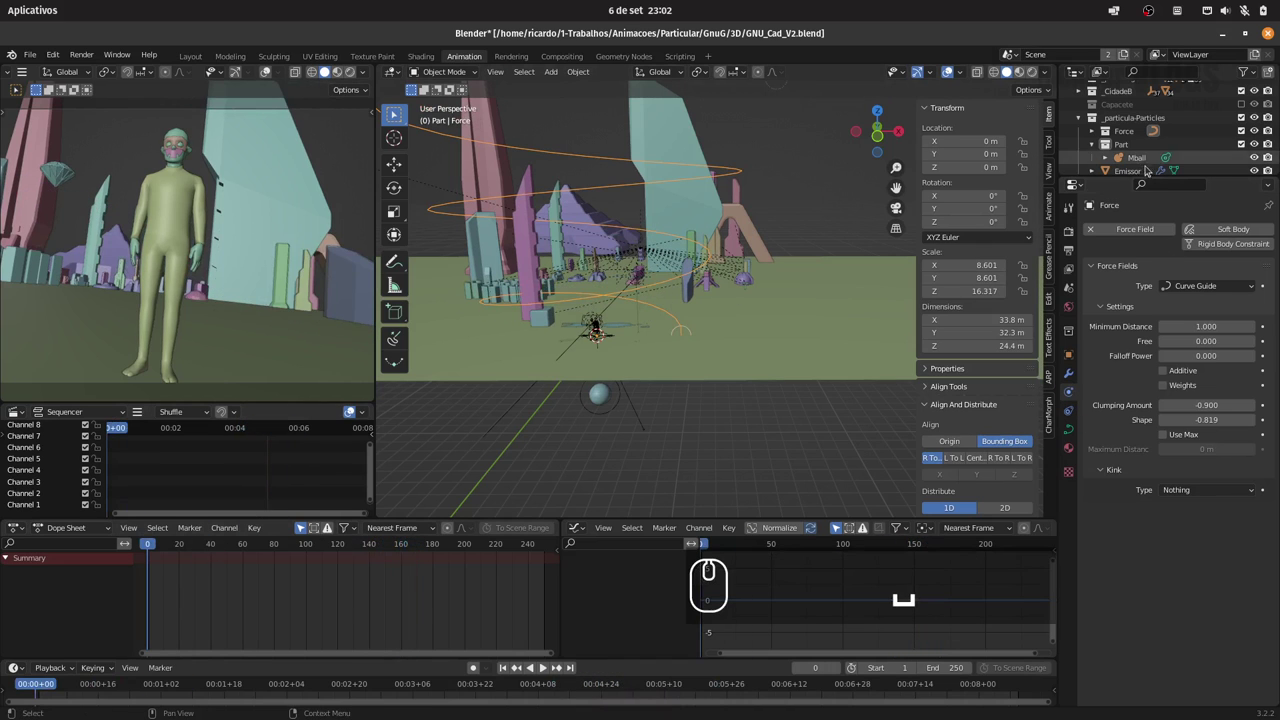
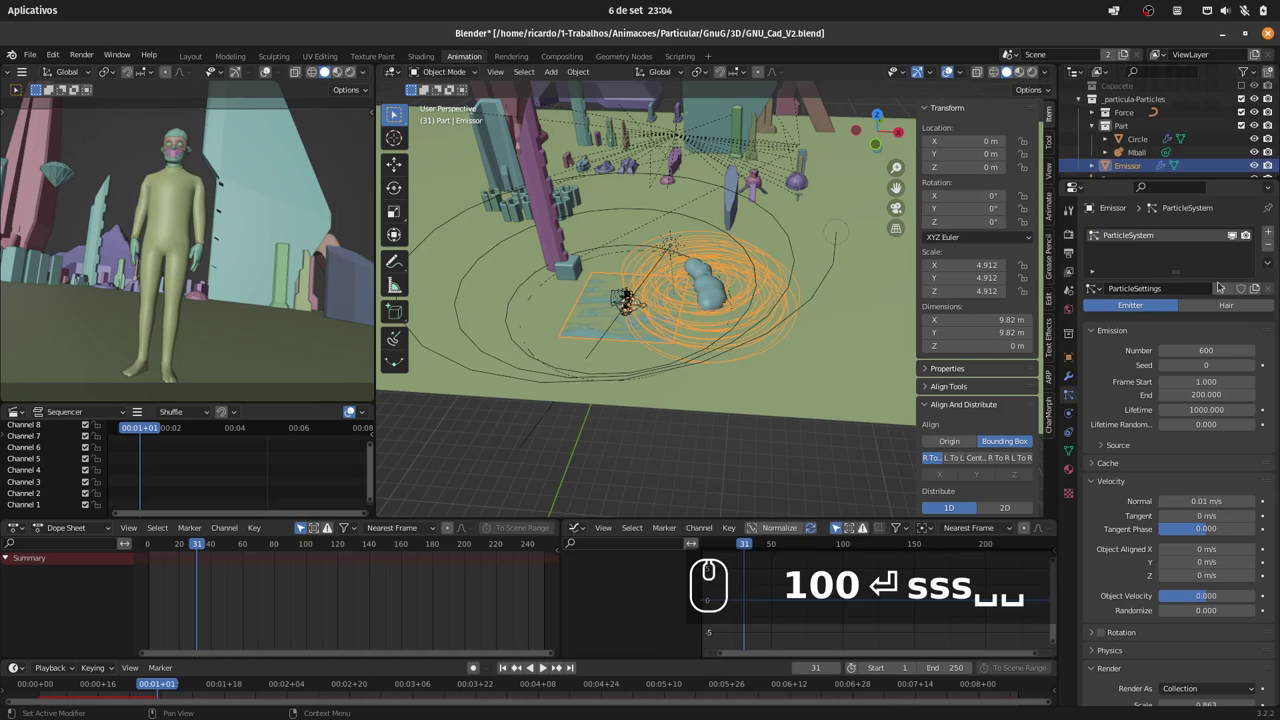
Step: Remove the ParticleSystem from Emissor and replay briefly
click(1273, 248)
text(100)
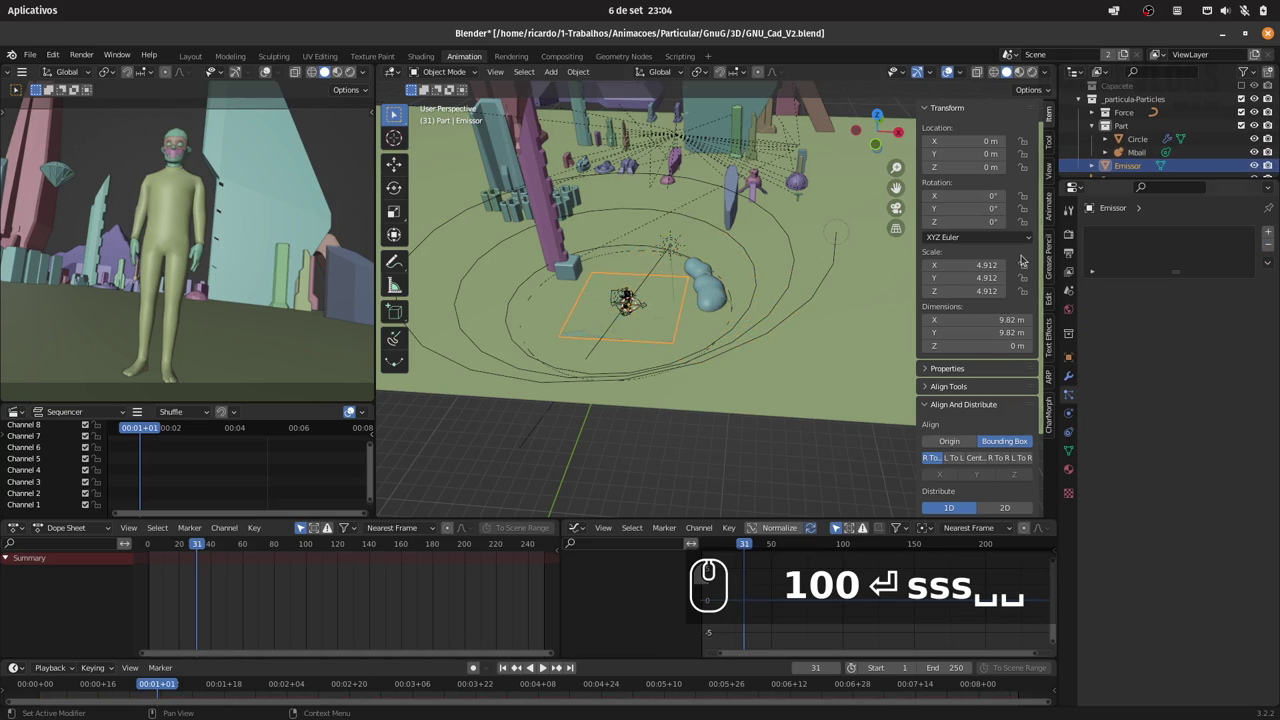
key(space)
key(space)
Step: Assign the same ParticleSettings to Circle, expand its Source options and replay from the start
click(1146, 145)
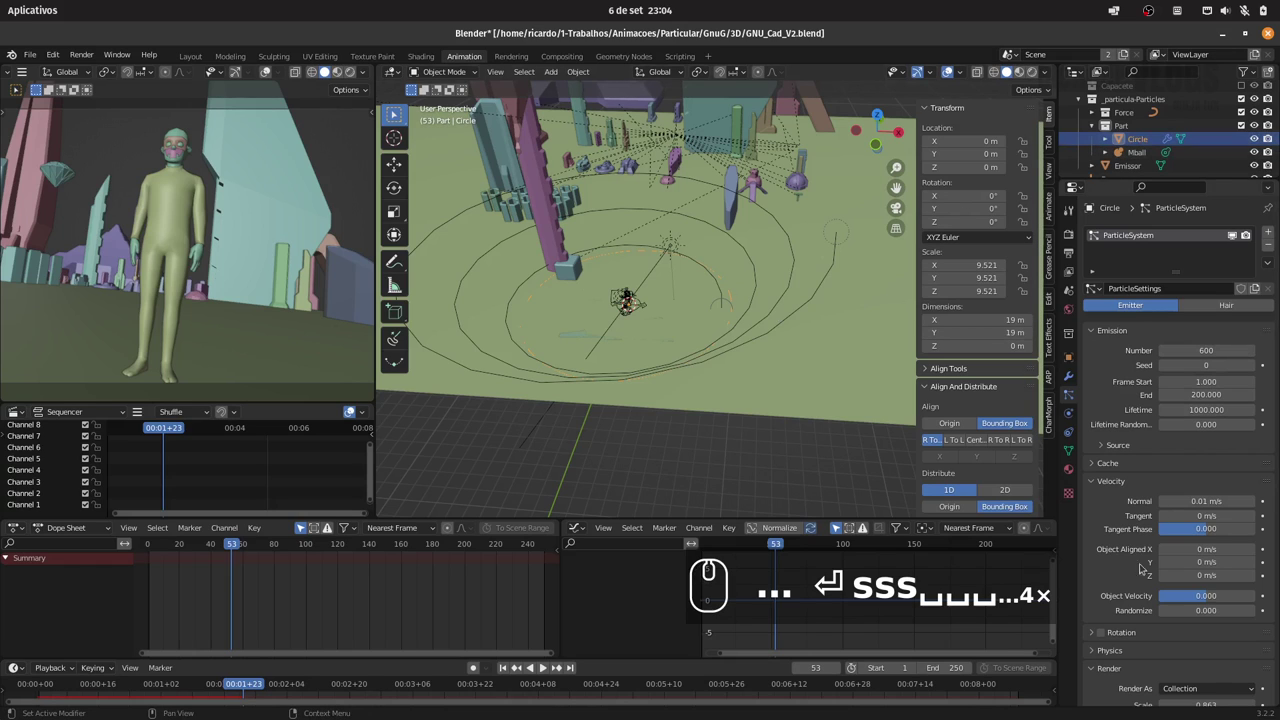
click(1133, 569)
click(1128, 494)
drag(214, 548, 343, 535)
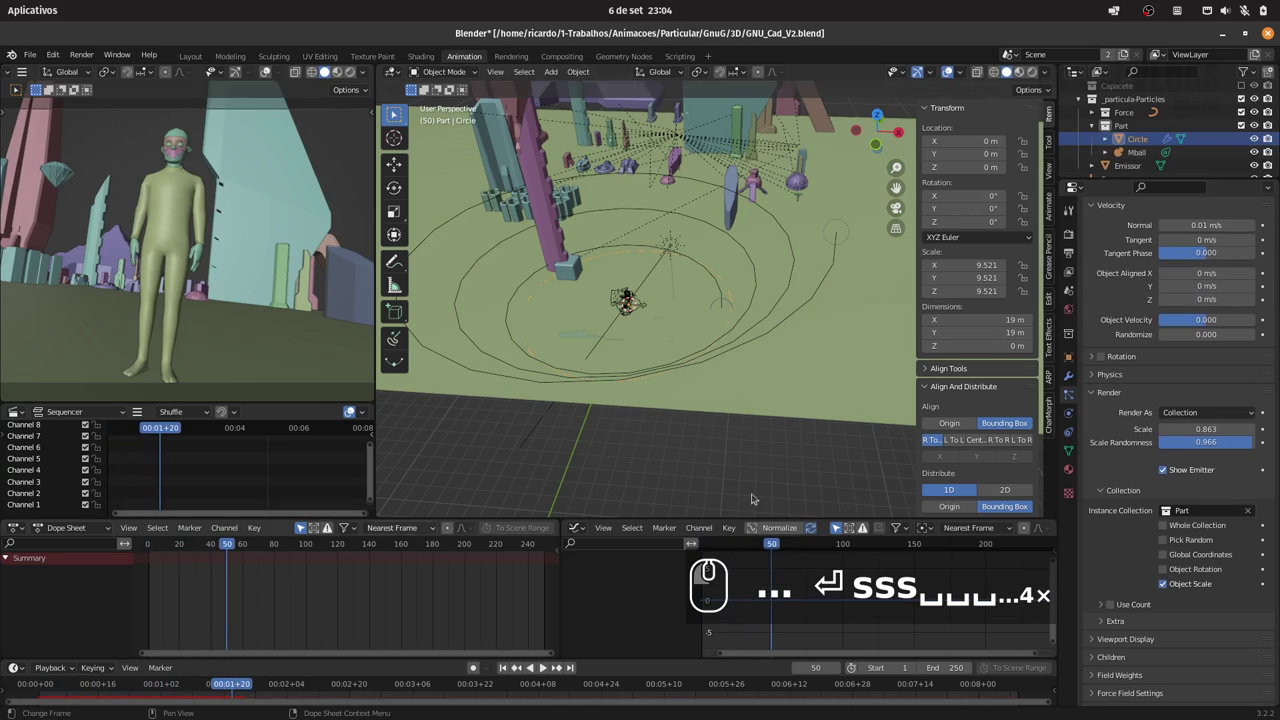
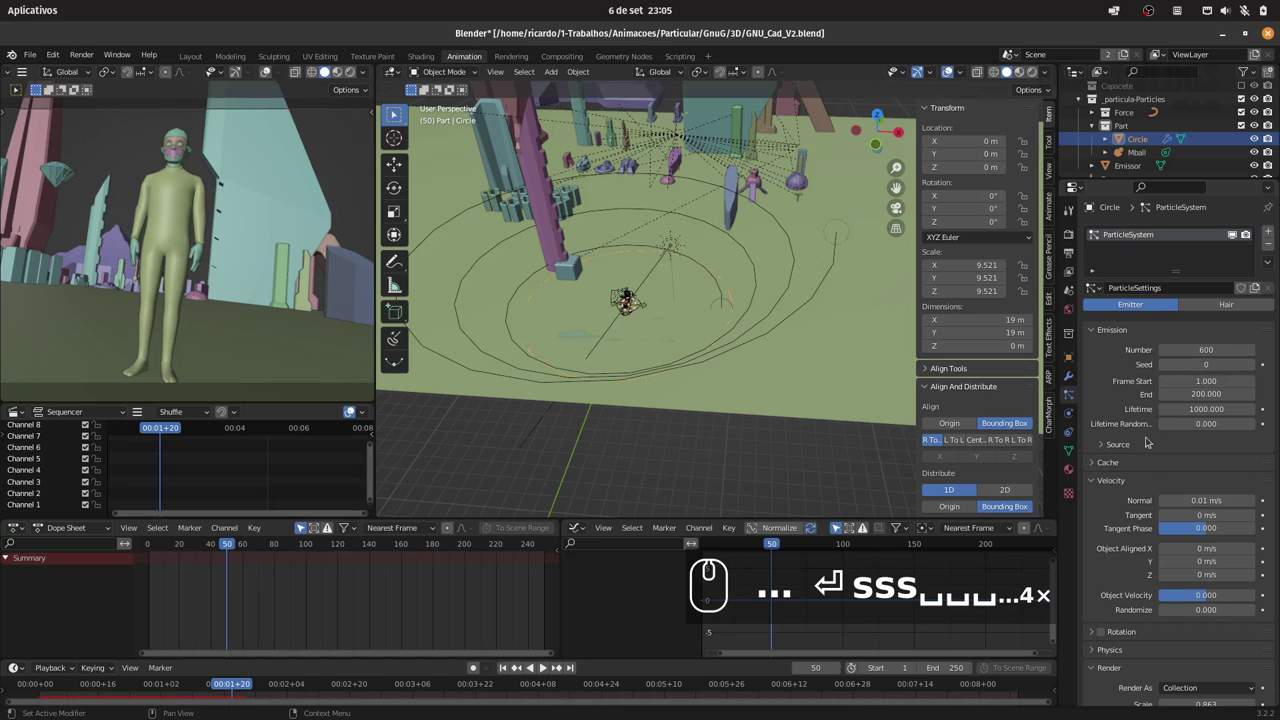
click(1129, 441)
click(1204, 470)
click(1204, 483)
click(150, 552)
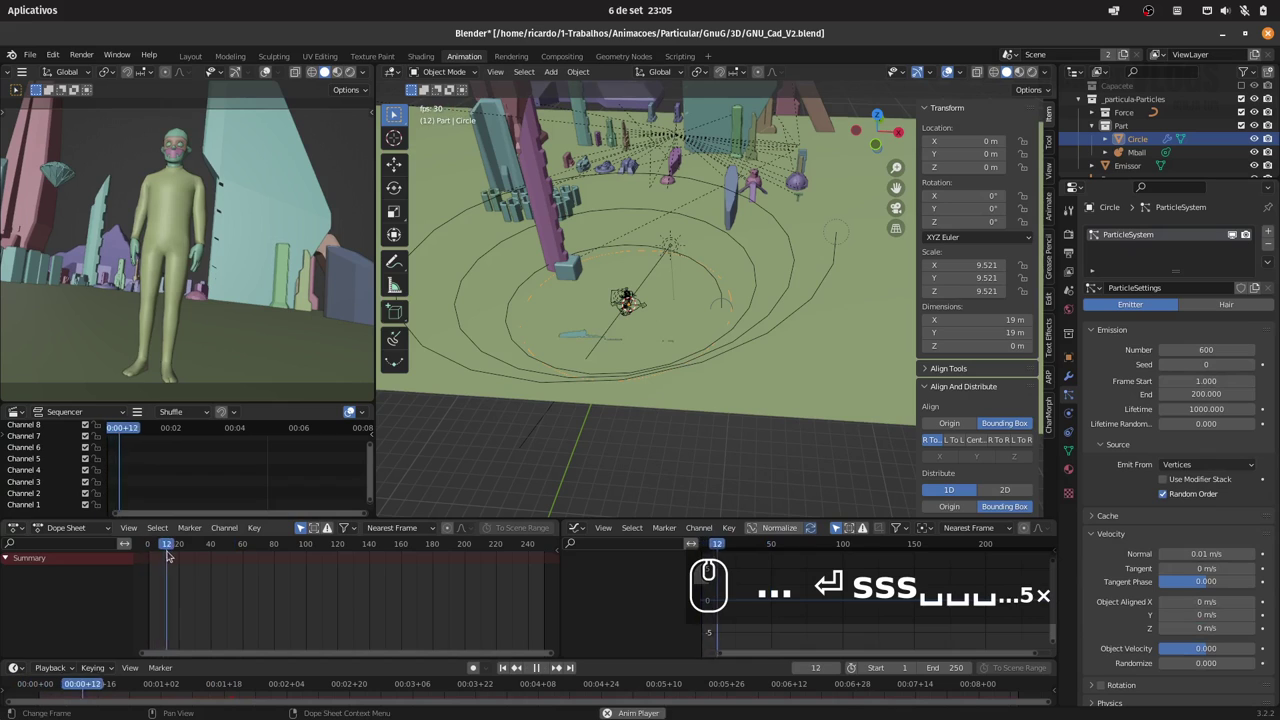
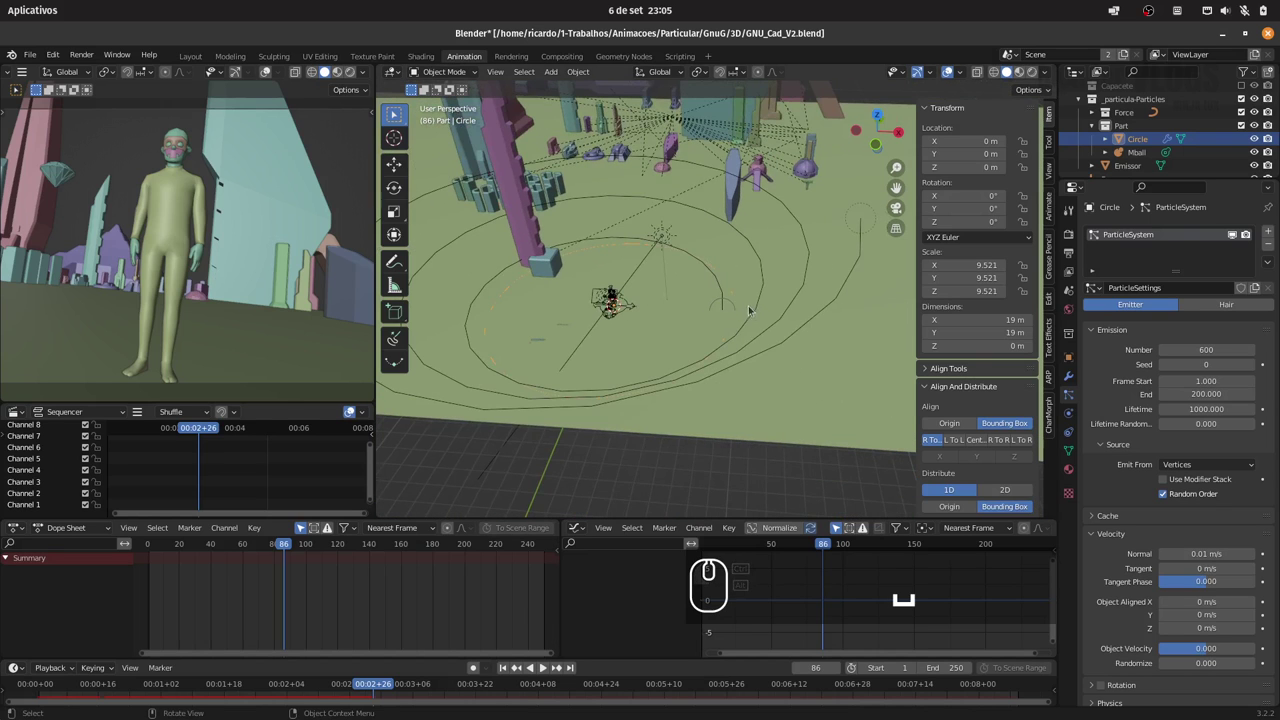
Step: Isolate the Circle in local view, enter edit mode from top view and select all vertices
key(/)
key(7)
key(Tab)
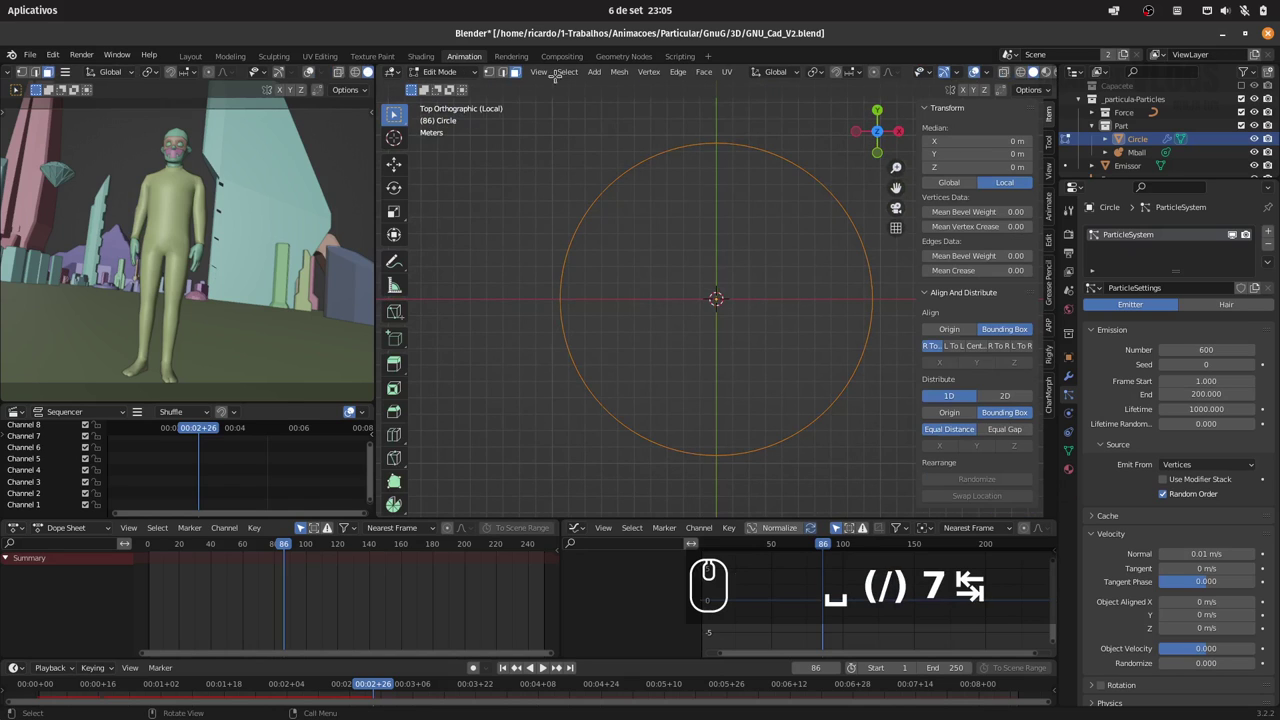
click(493, 73)
key(a)
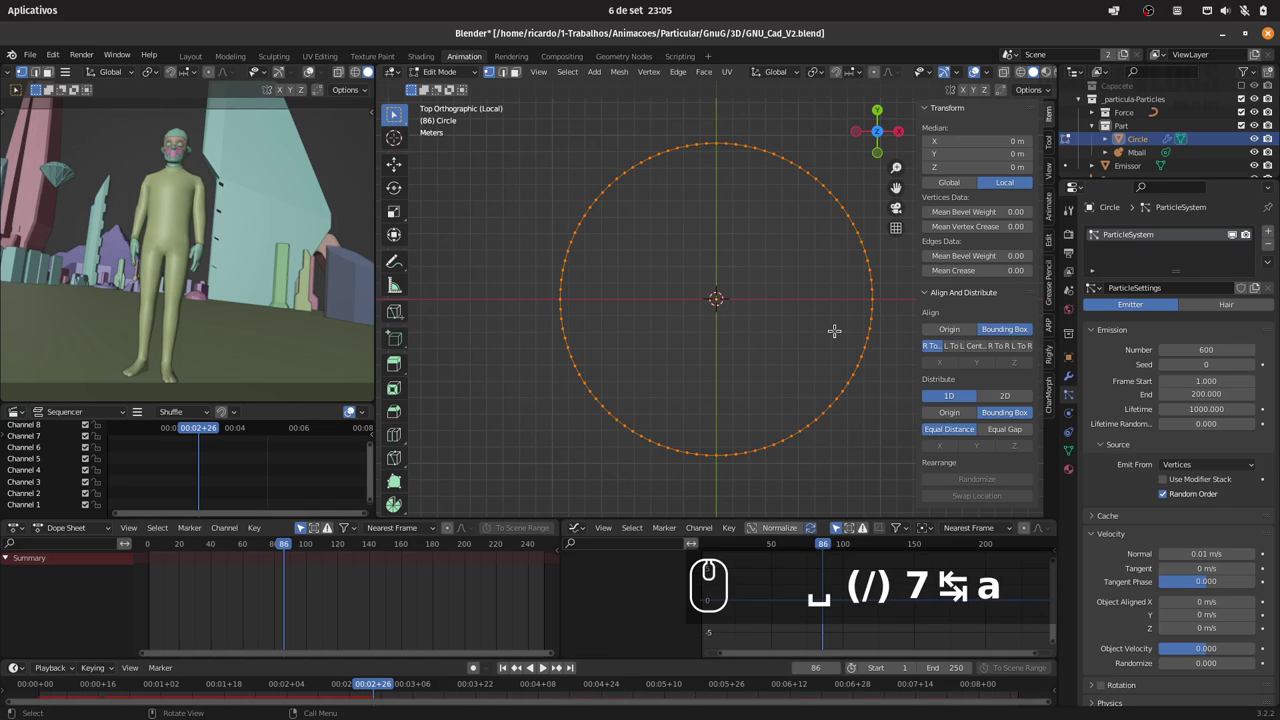
Step: Extrude the circle's edge loop and scale it inward to form a narrow flat ring
key(s)
text(as)
key(Escape)
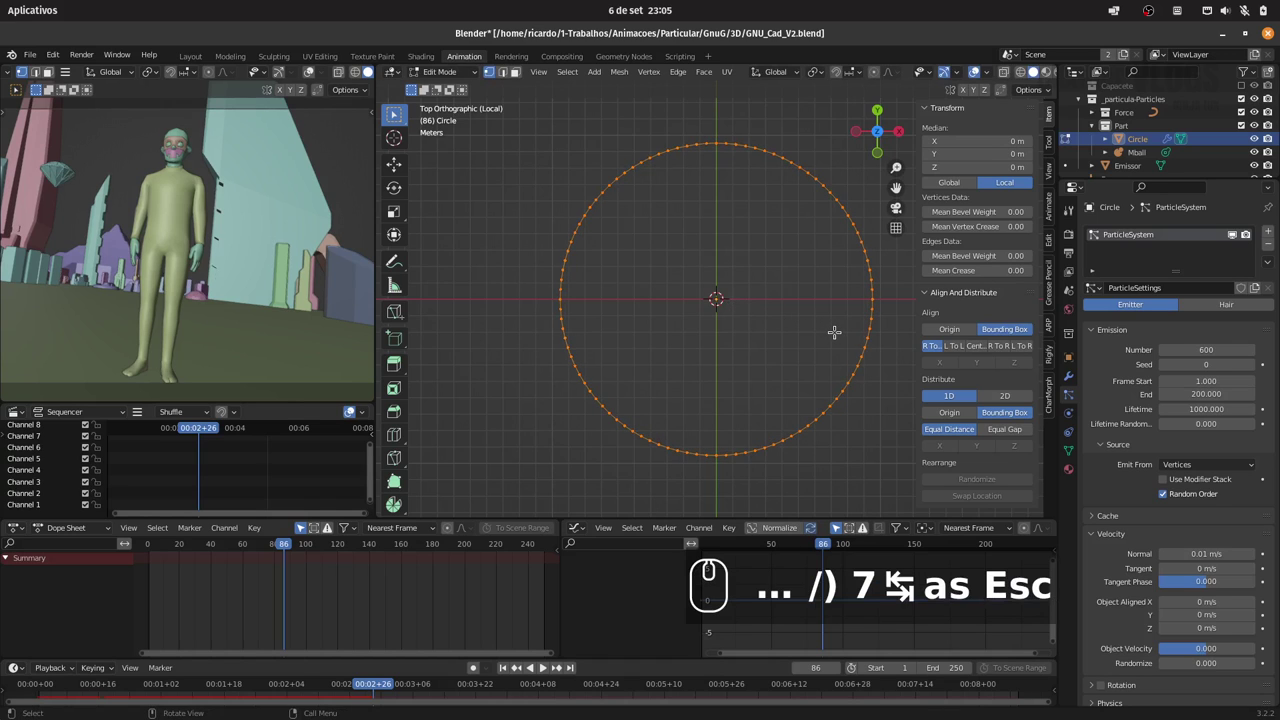
key(e)
key(Return)
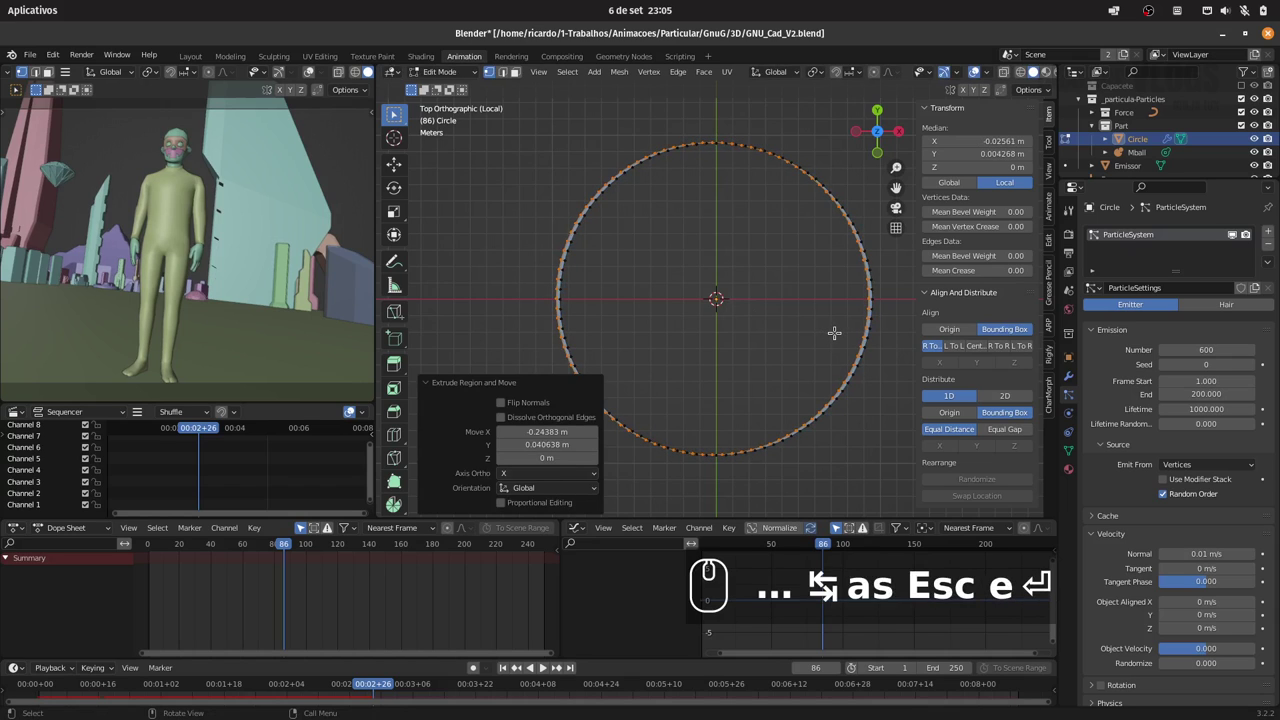
key(ctrl+z)
key(s)
key(Escape)
key(e)
key(Return)
key(s)
key(s)
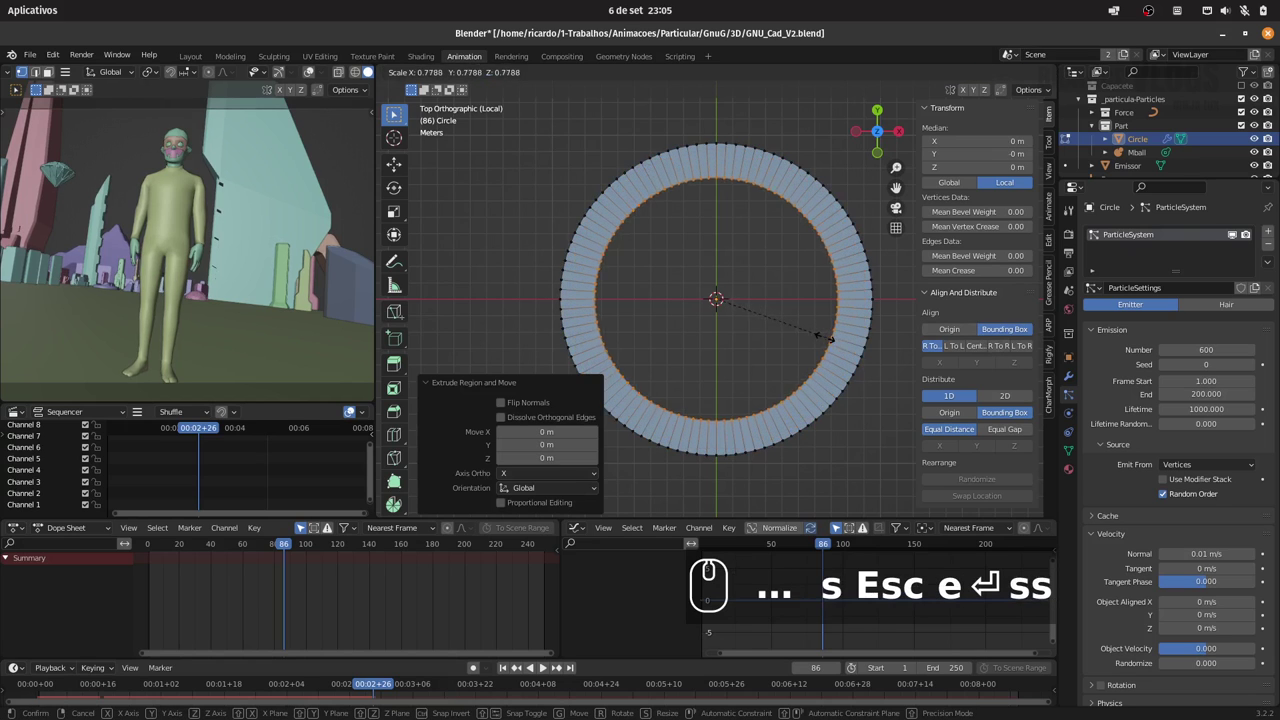
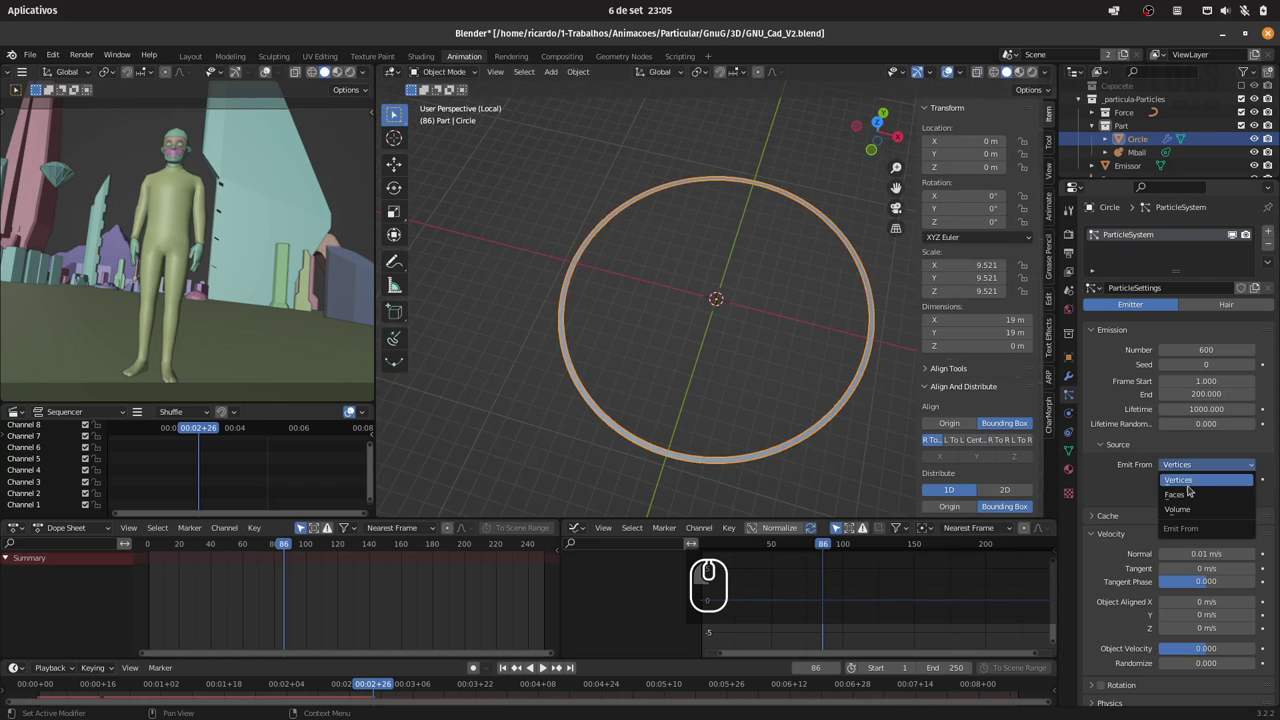
Step: Set the Circle's particles to emit from faces, replay, and leave local view
click(1190, 500)
click(154, 549)
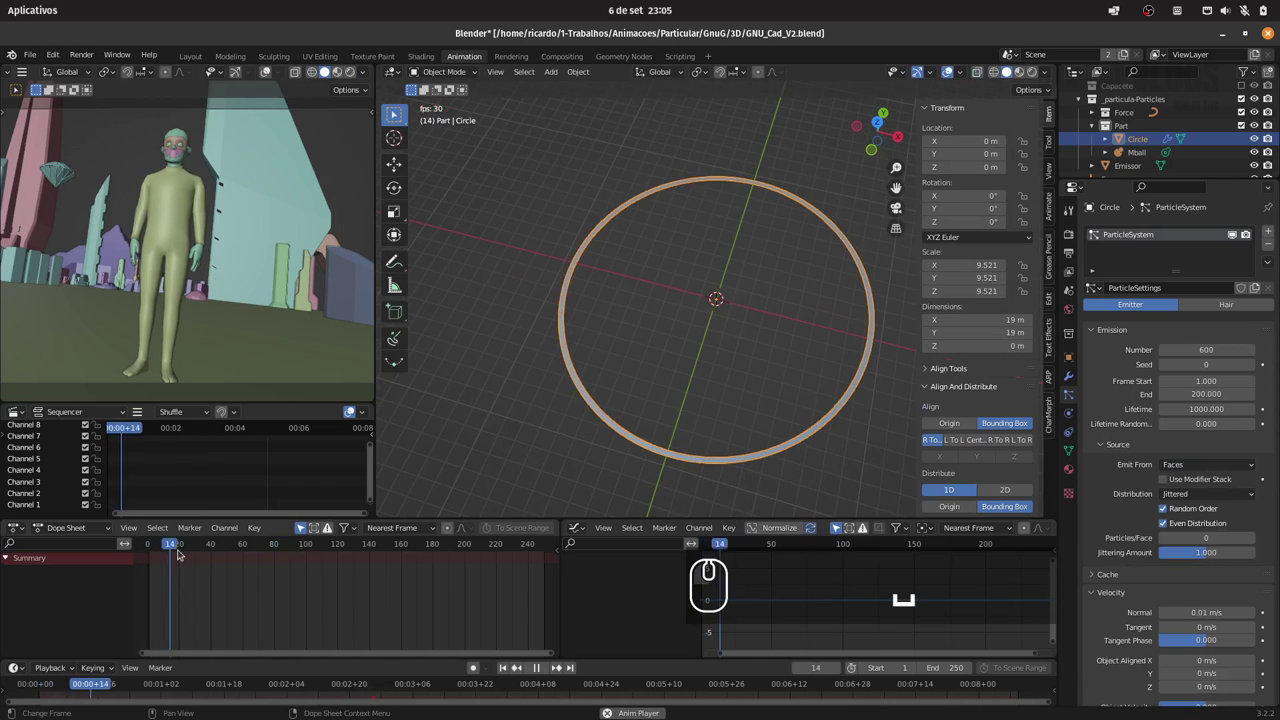
key(space)
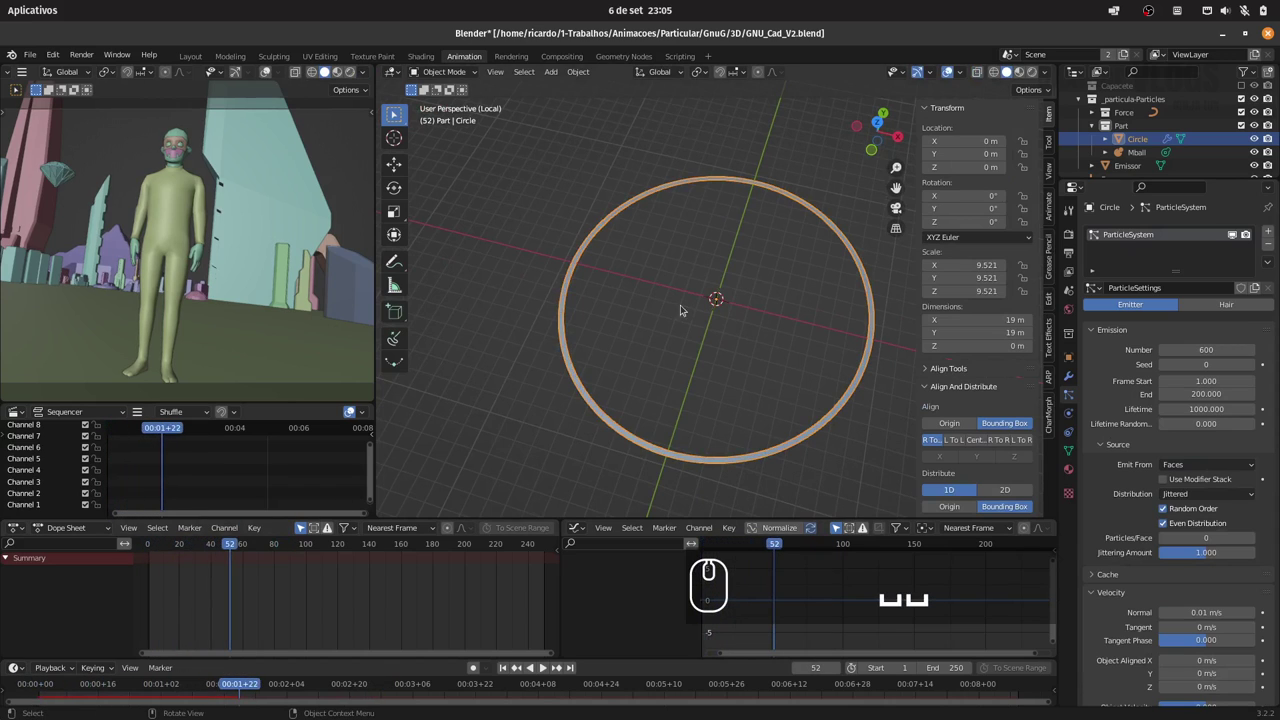
key(/)
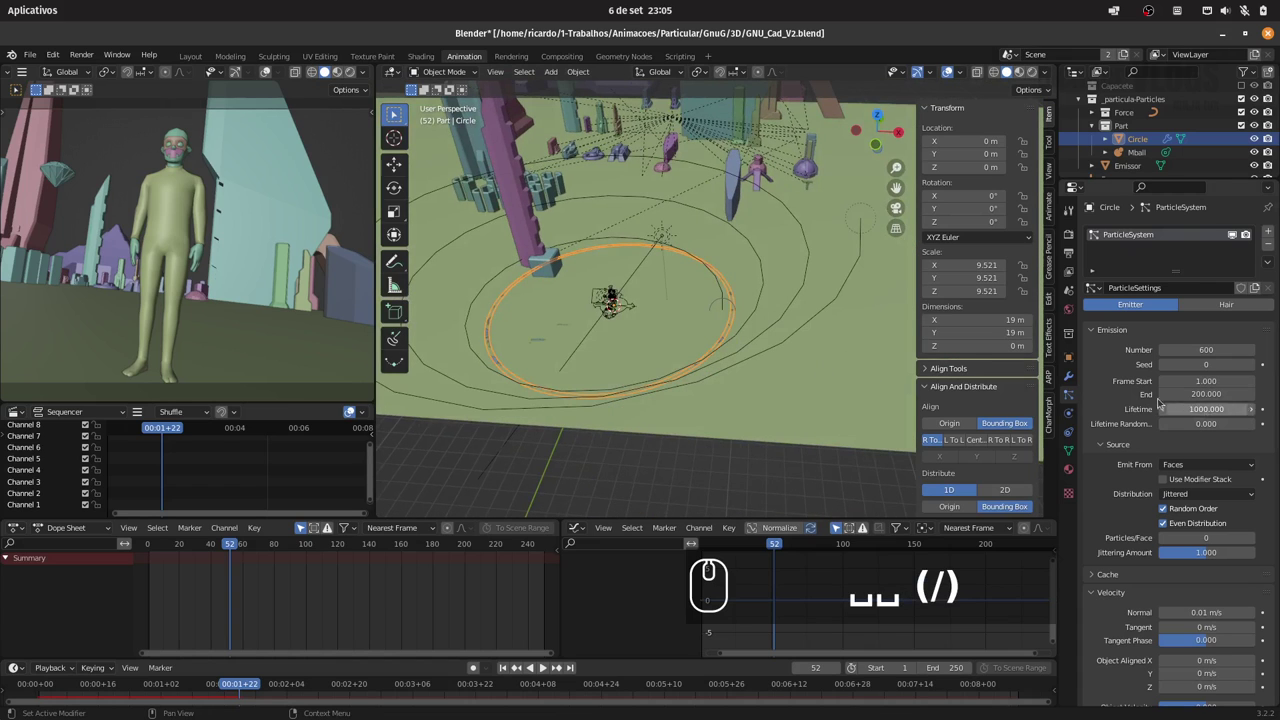
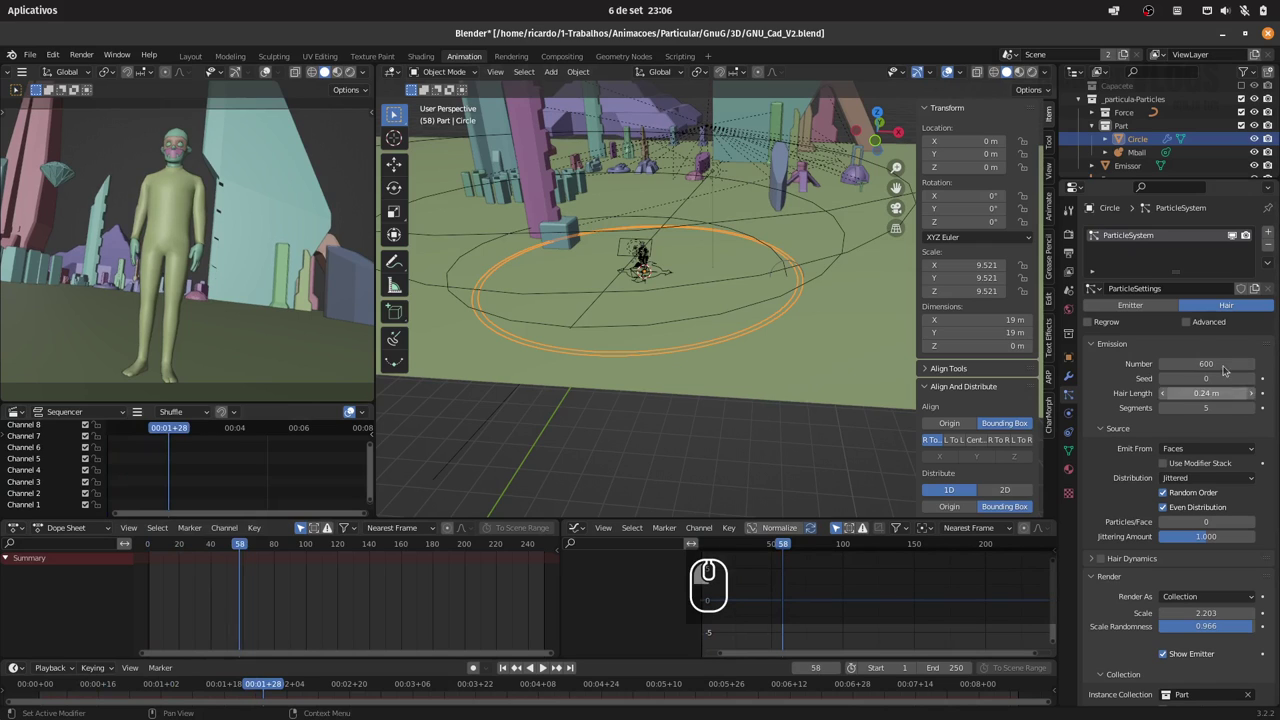
Step: Switch the particle system back to emitter type, scrub and replay, then show the whole scene
click(1159, 308)
drag(218, 548, 196, 529)
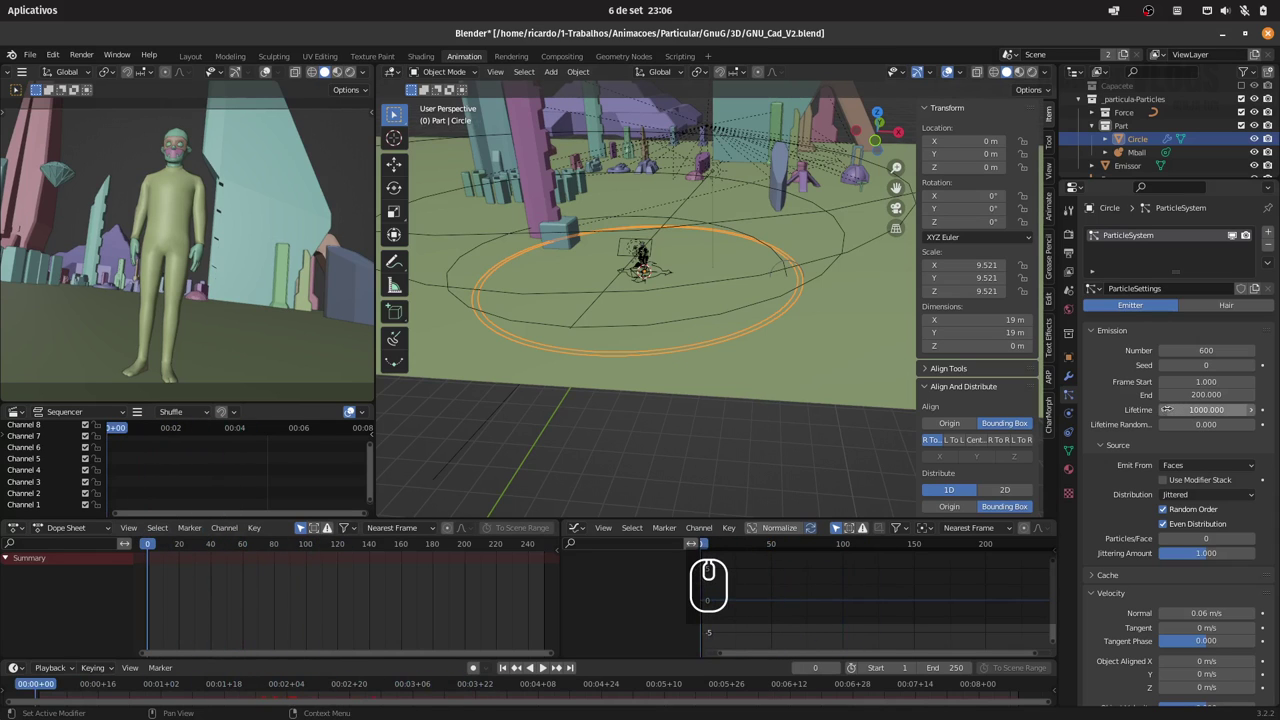
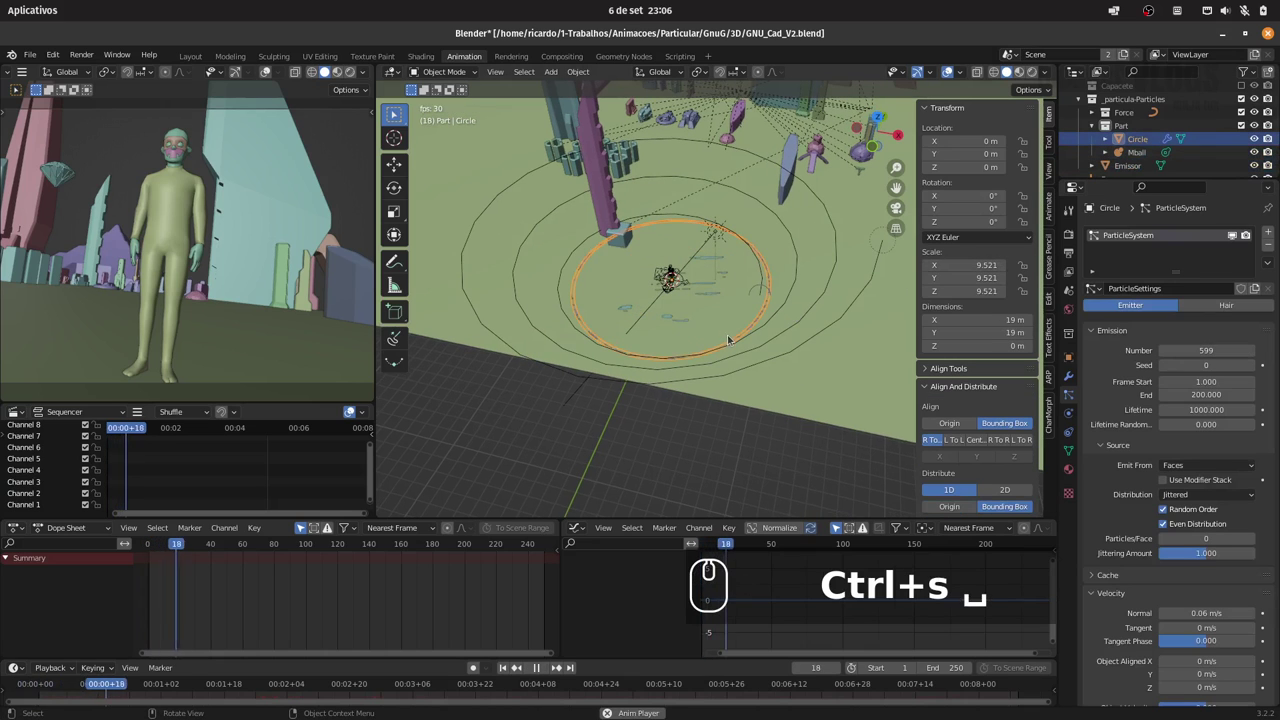
key(space)
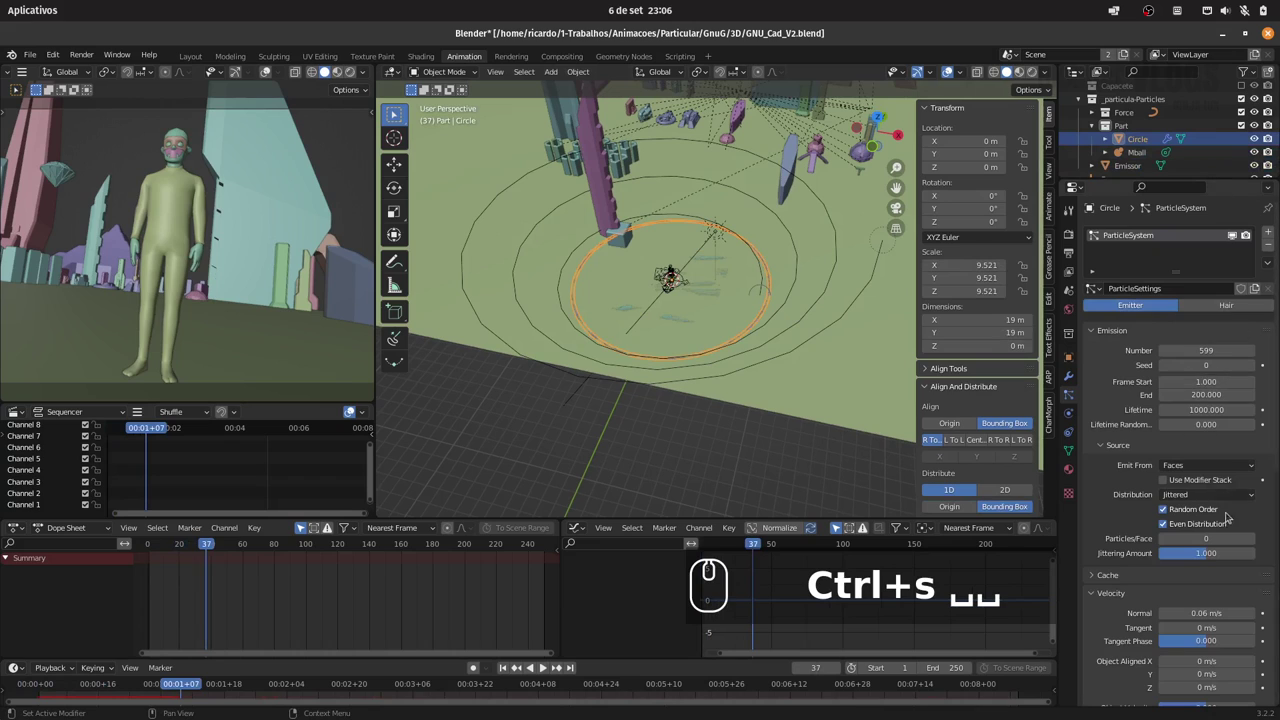
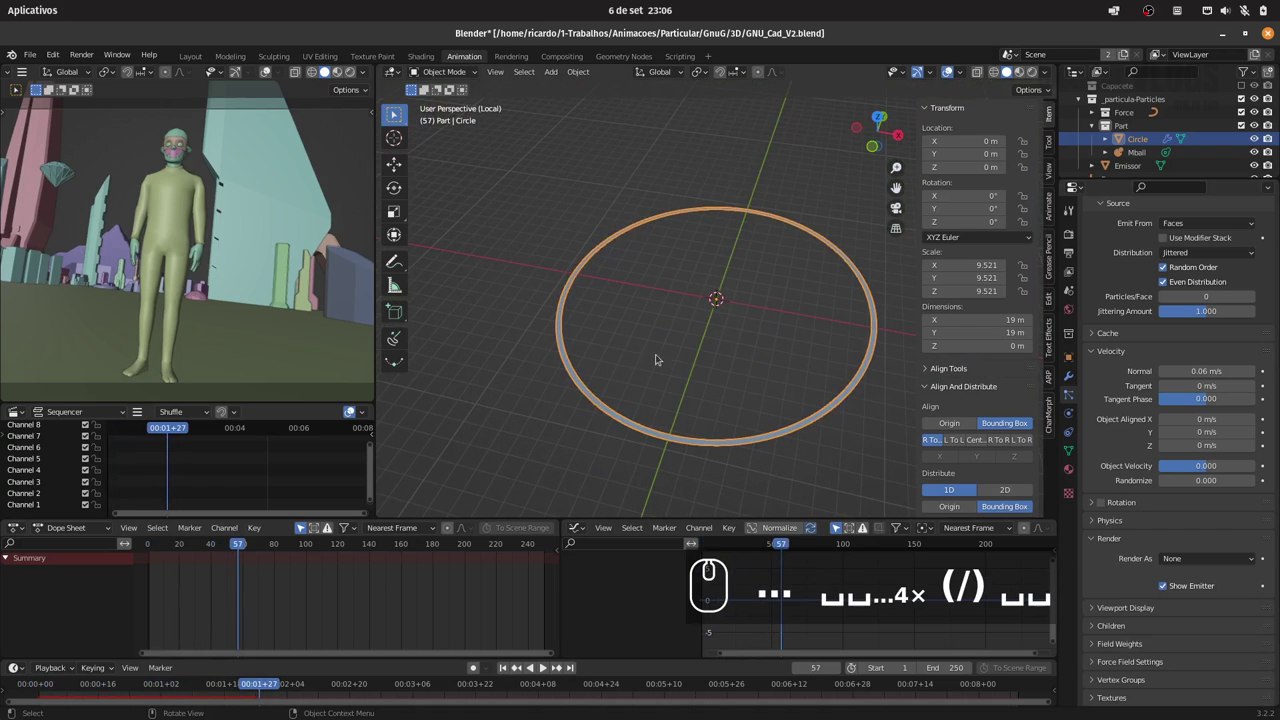
key(/)
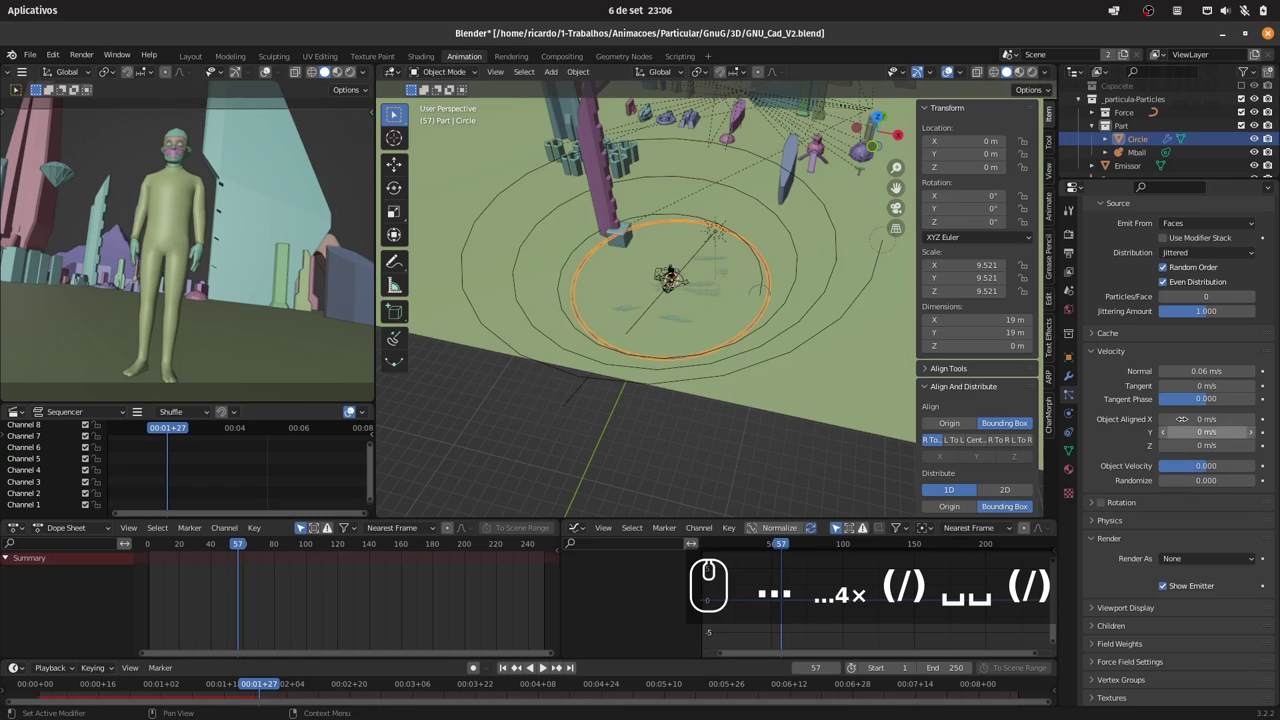
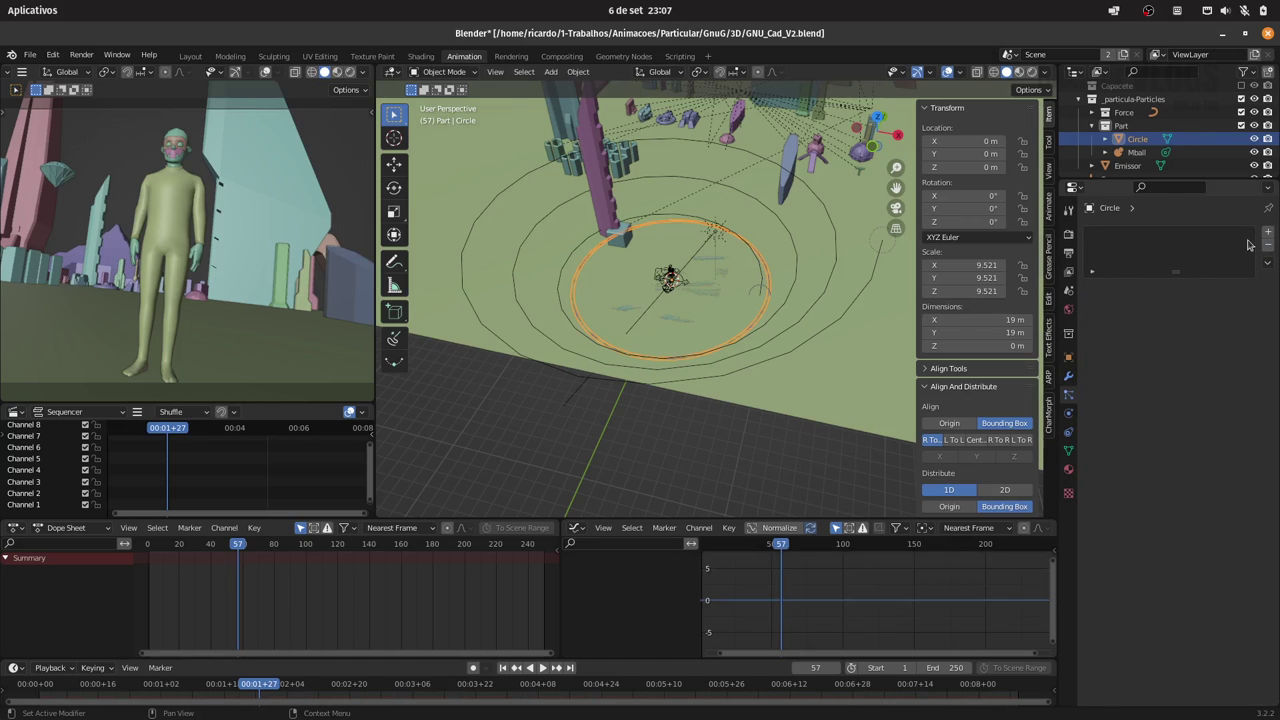
Step: Add a fresh particle system to the ring and replay to preview the 1000 particles
click(1273, 235)
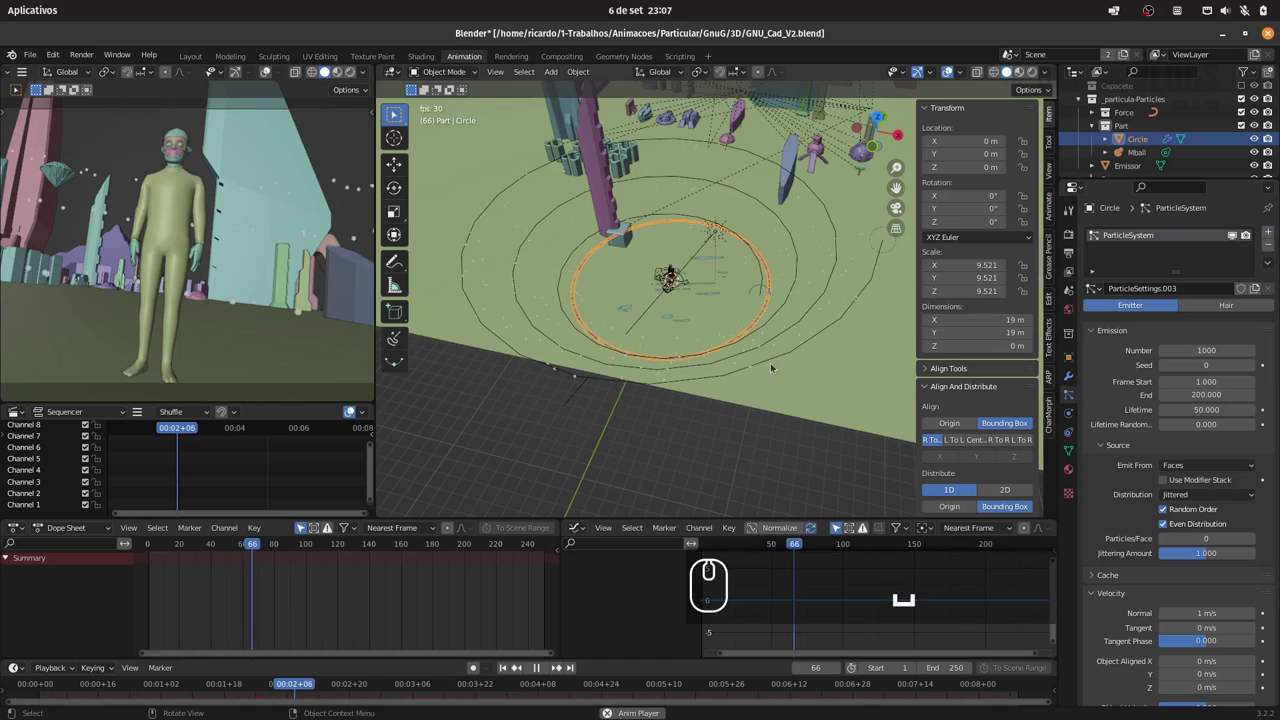
key(space)
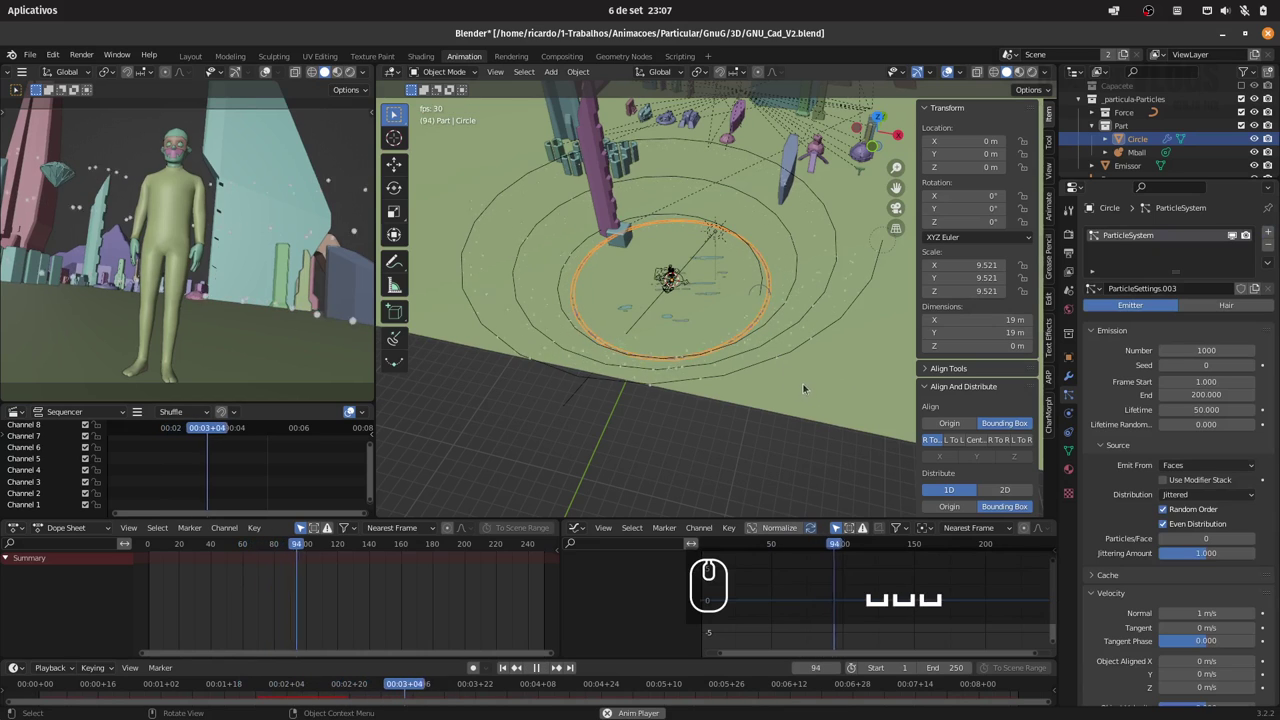
key(space)
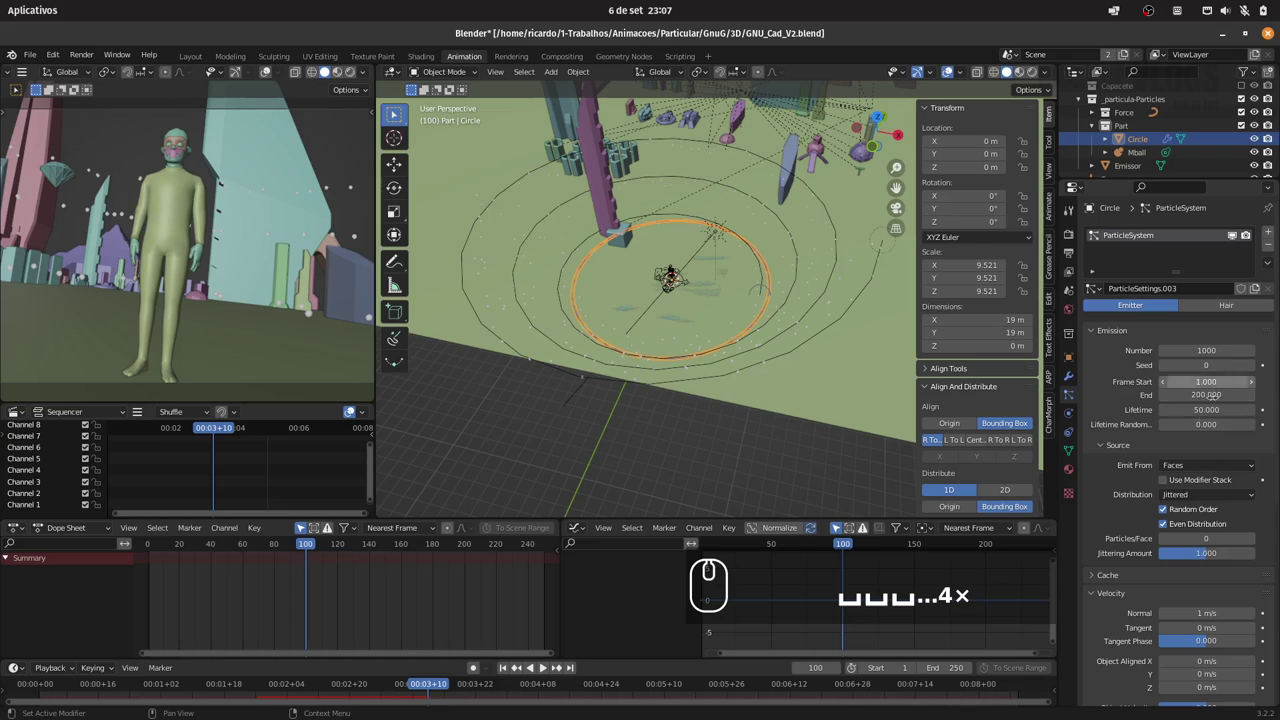
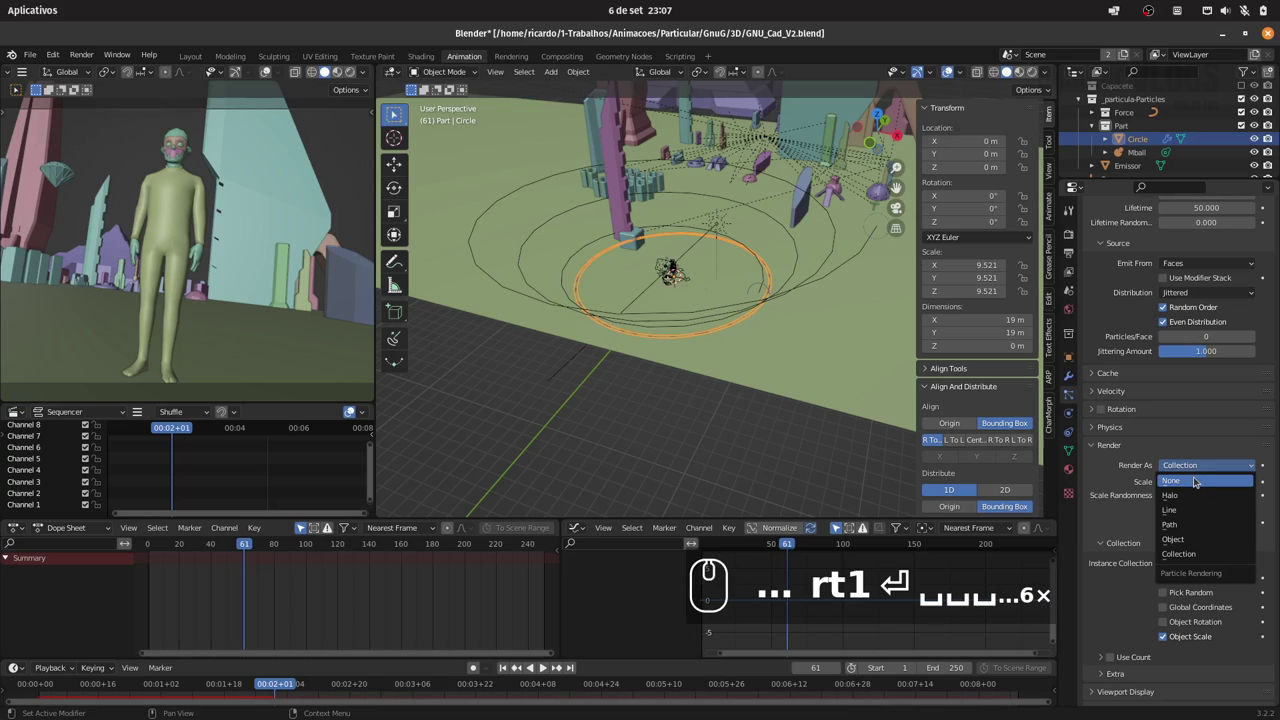
Step: Render the ring's particles as the Part collection instance
key(Escape)
click(1140, 137)
drag(1123, 143, 1144, 104)
click(1210, 569)
key(p)
text(part)
click(1190, 584)
Step: Replay from the start to watch the metaball rings circle the emitter
click(150, 548)
key(space)
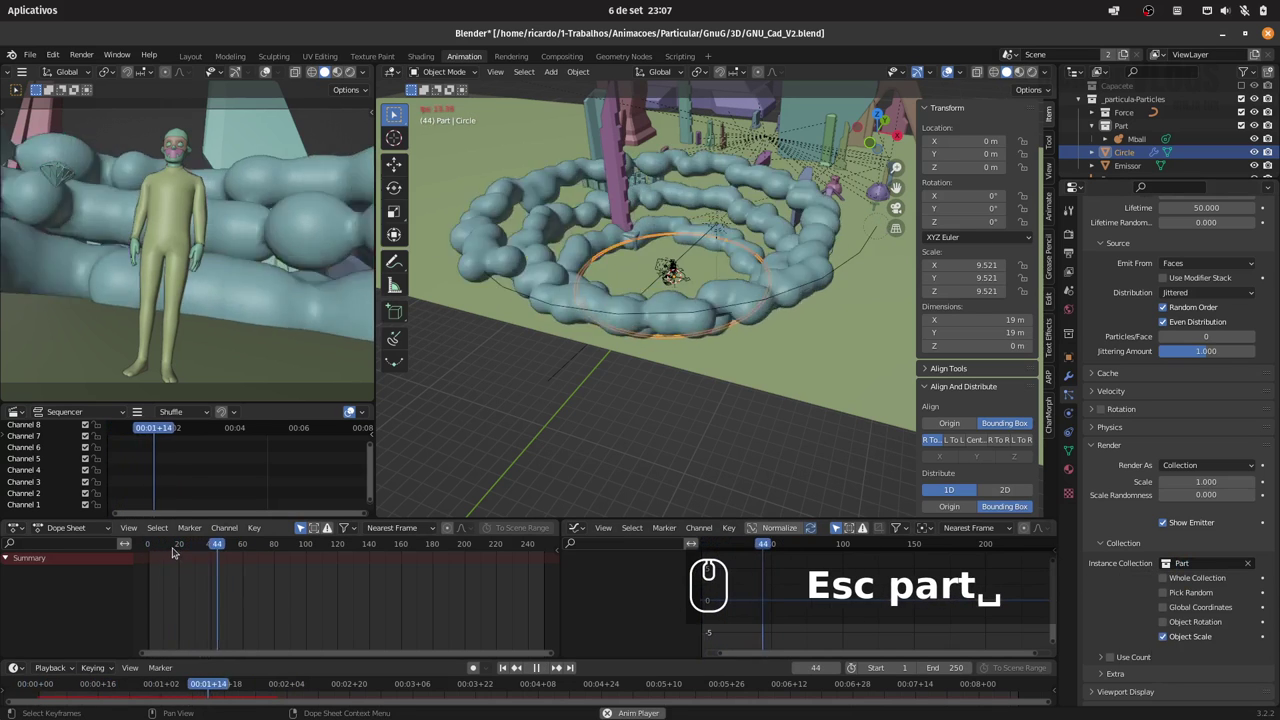
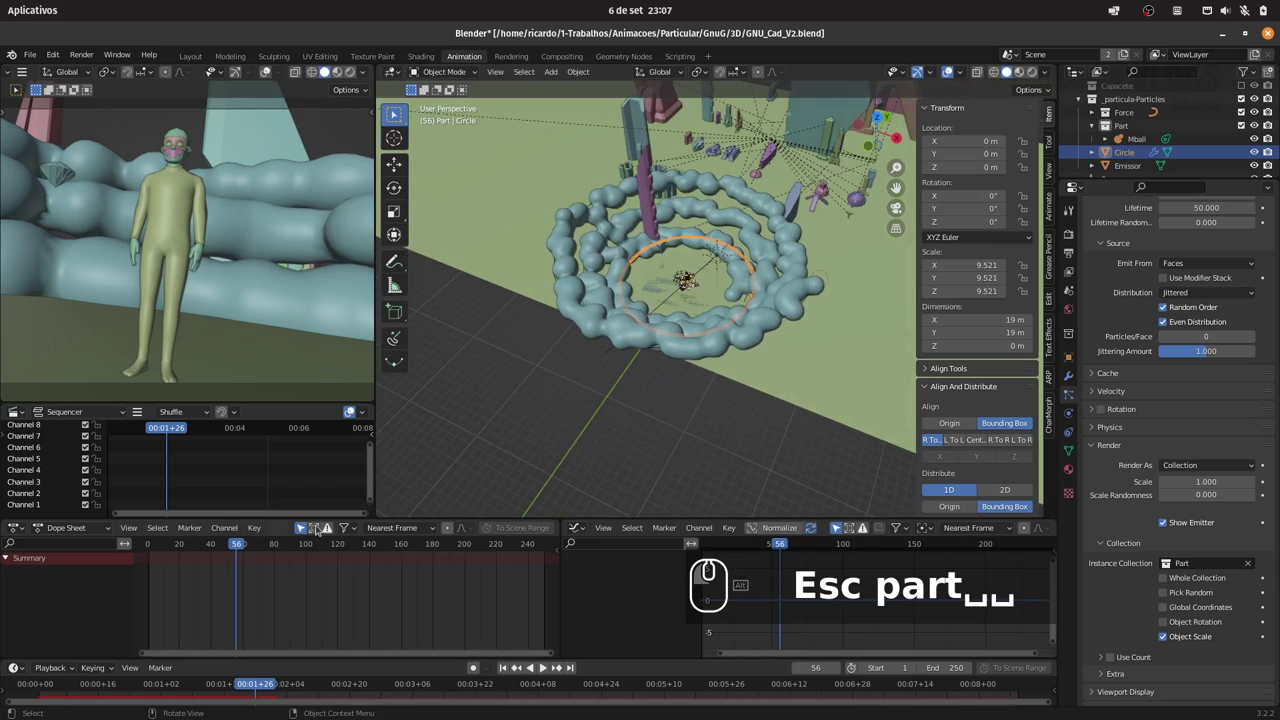
key(space)
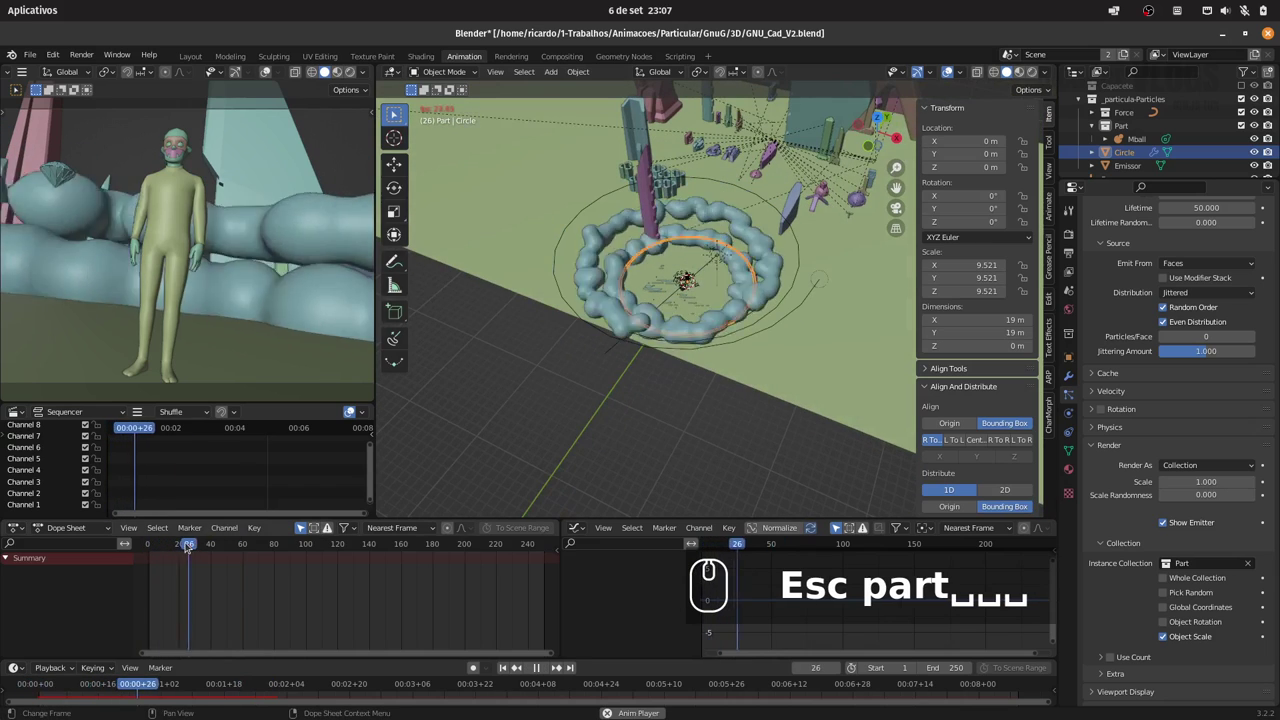
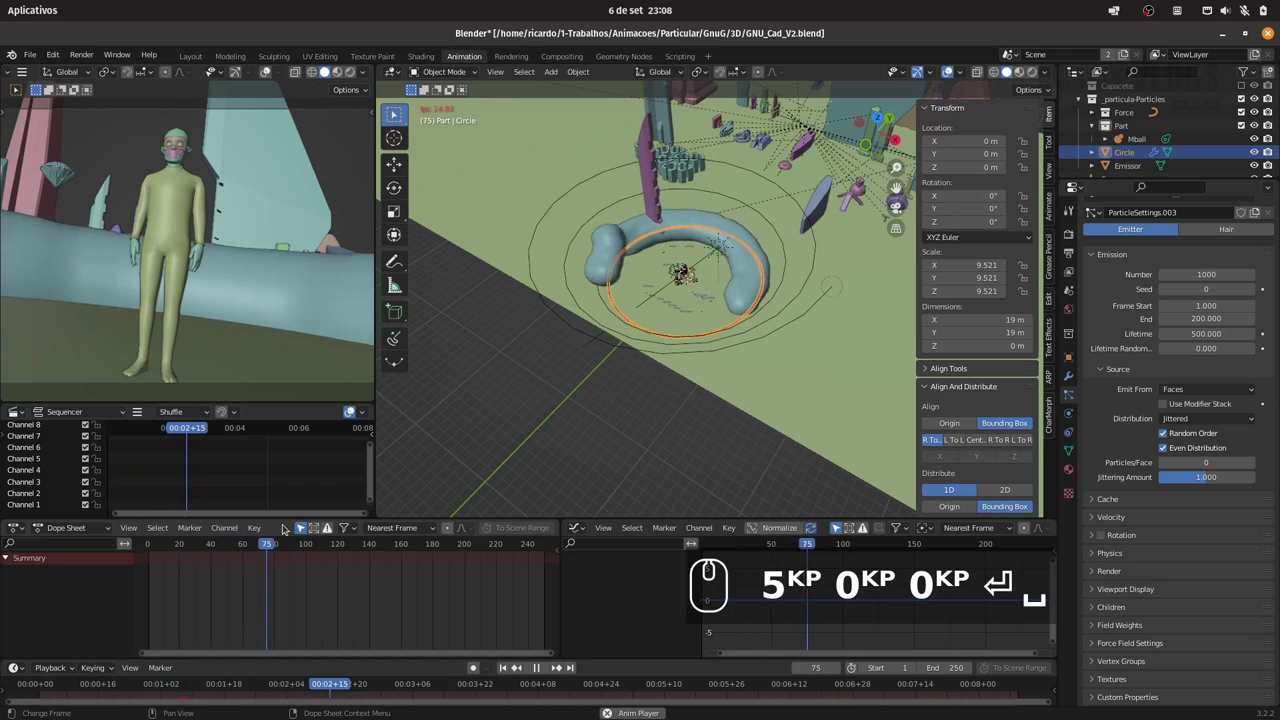
Step: Shorten particle lifetime to 50 and replay so the blob rings build tighter around the ring
key(space)
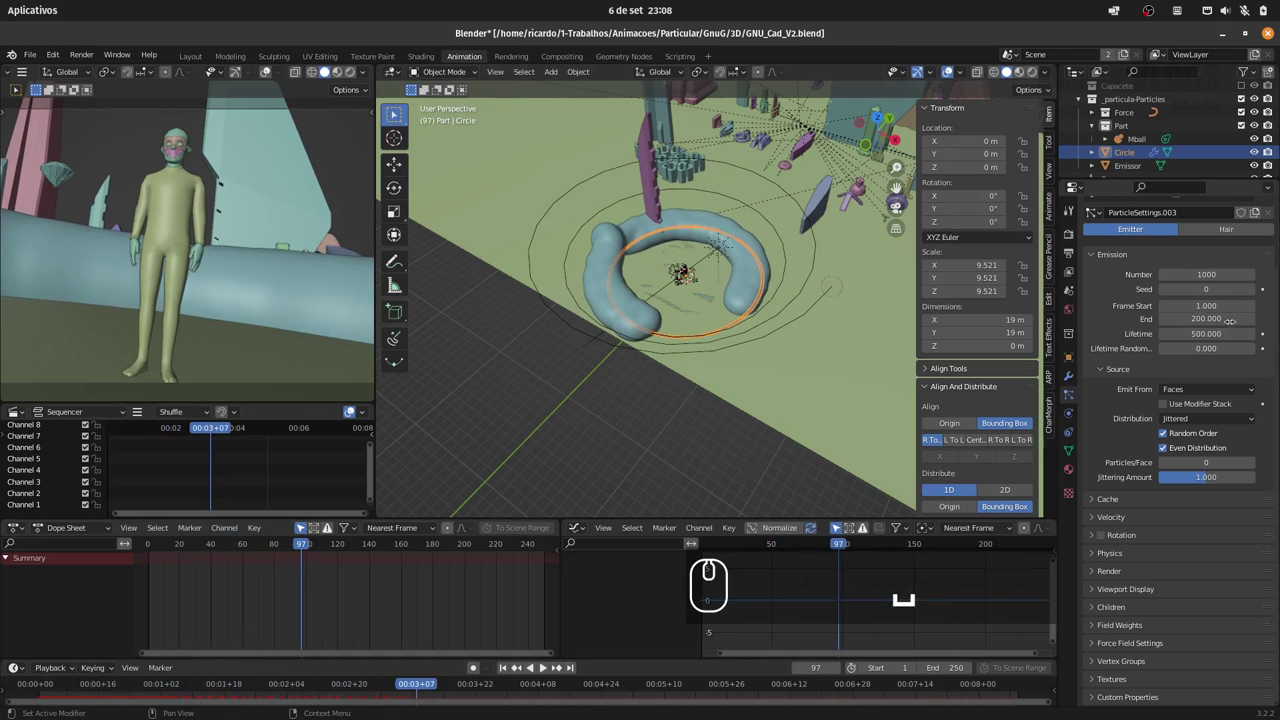
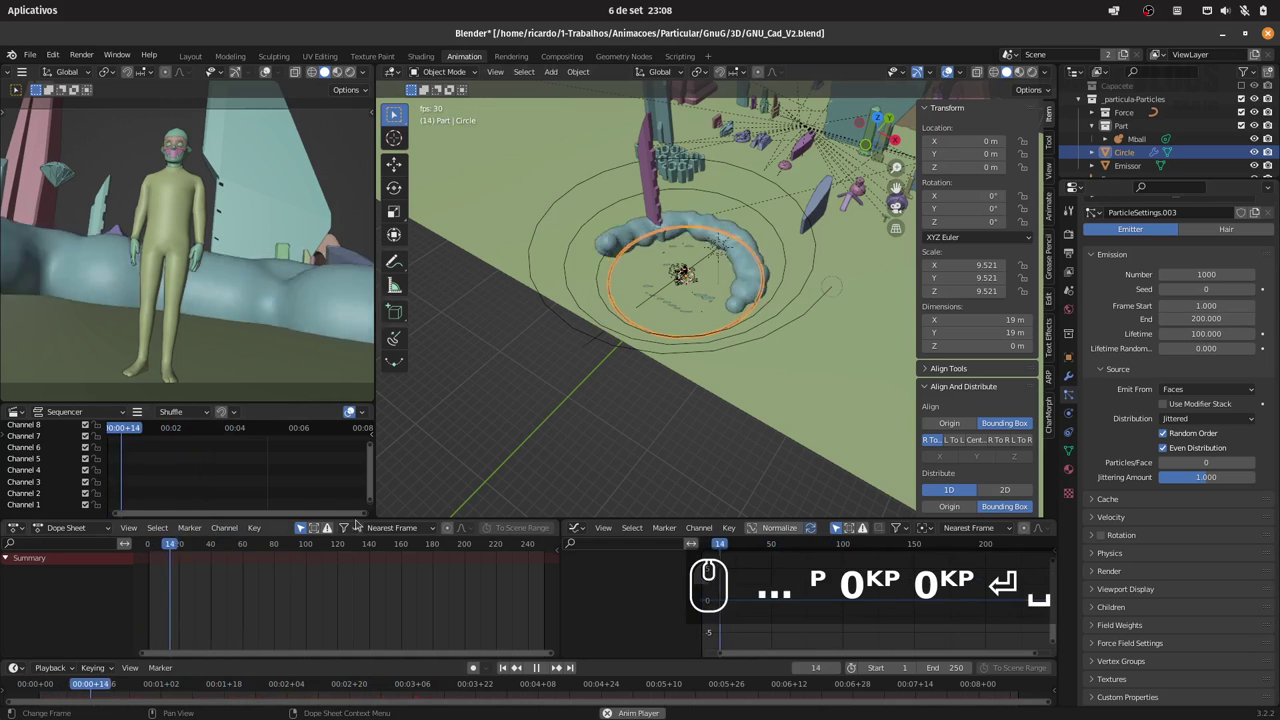
key(space)
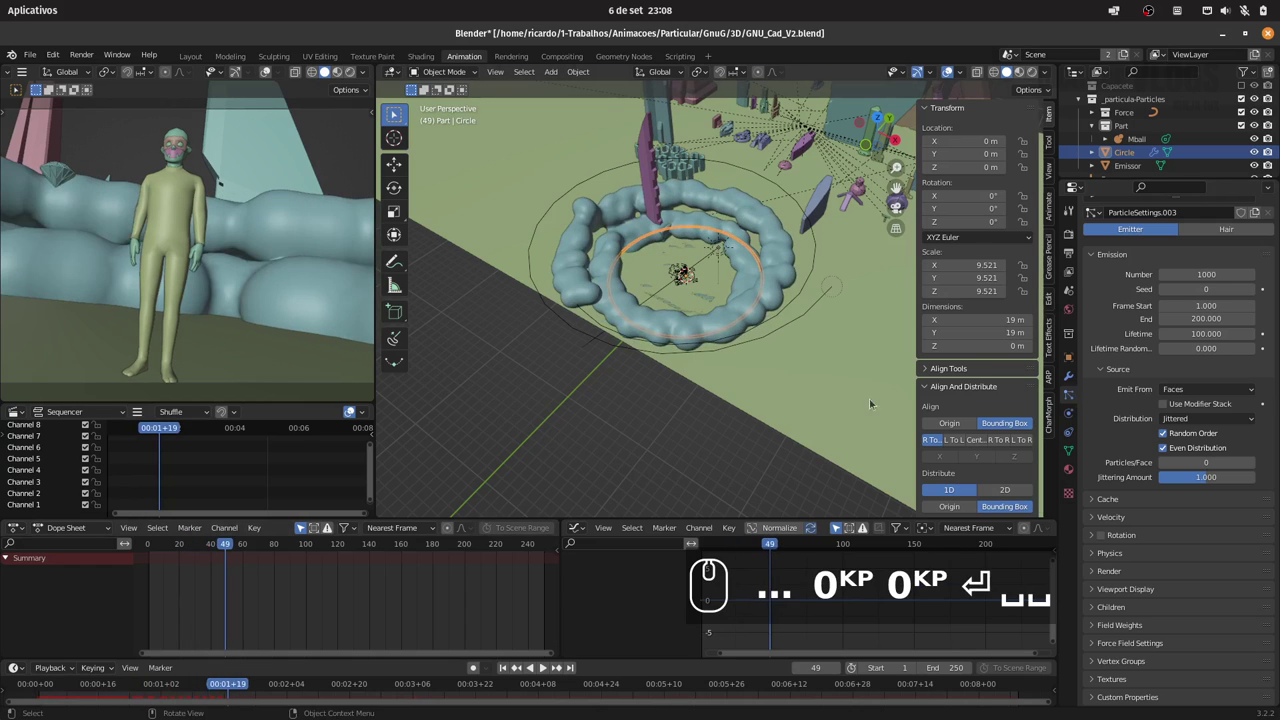
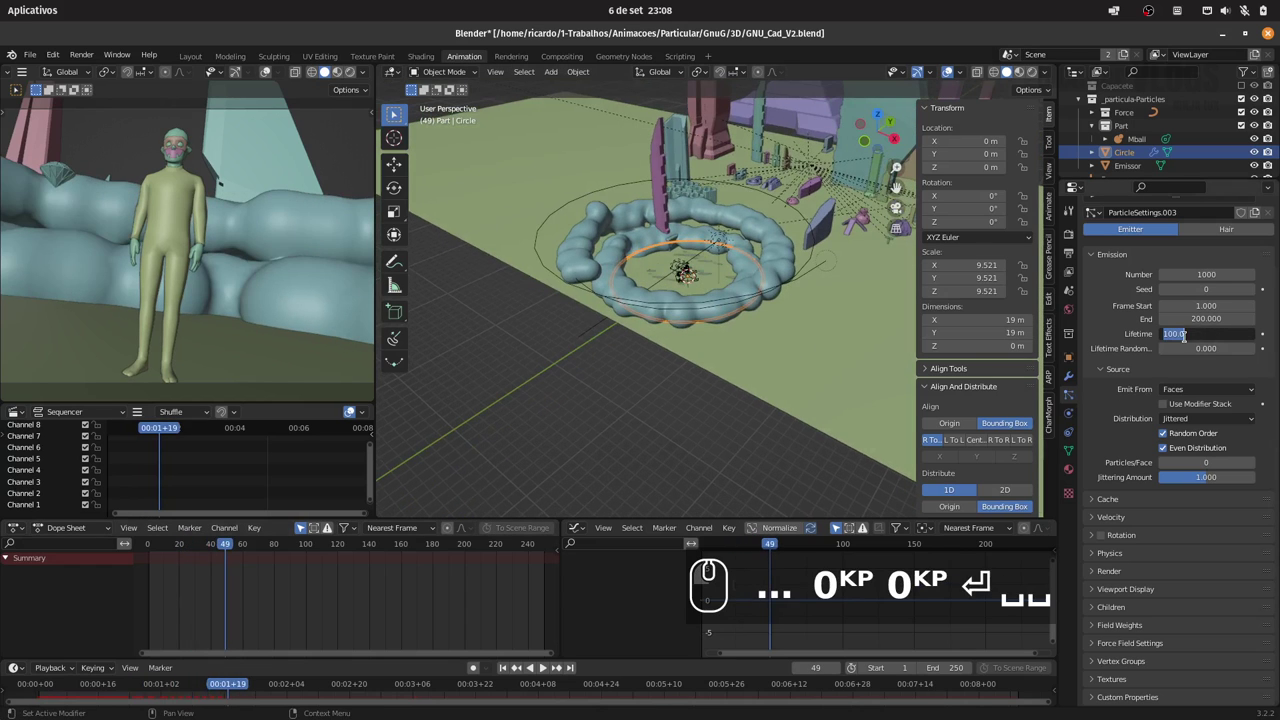
key(KP_5)
key(space)
key(KP_0)
key(Return)
drag(155, 545, 412, 546)
key(space)
key(space)
key(space)
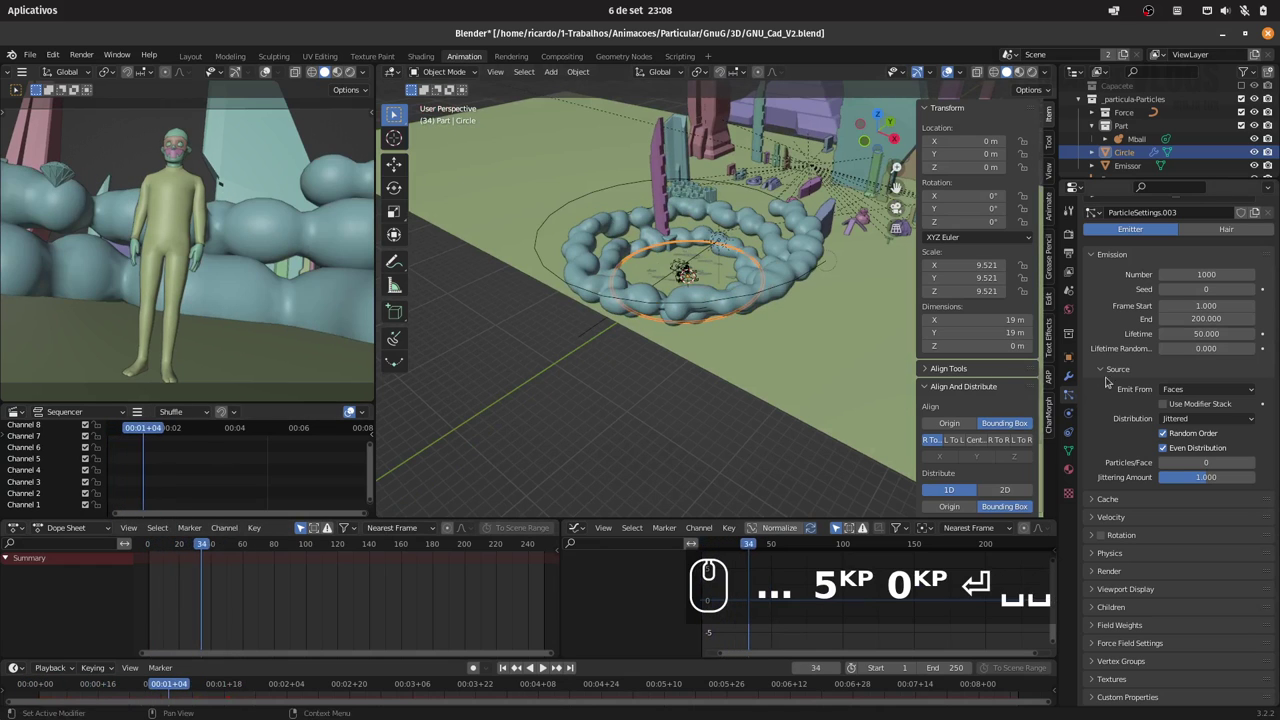
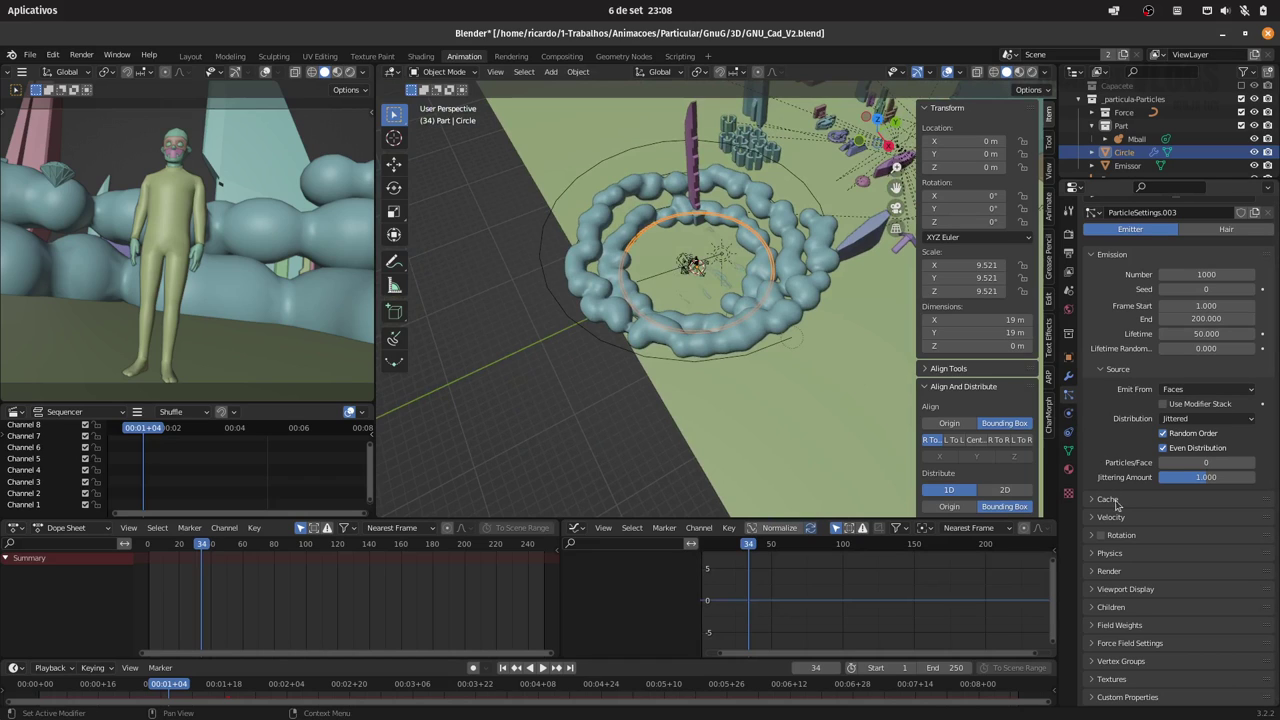
Step: Under Field Weights, set the particle system's Effector Collection to the Force collection
click(1124, 630)
drag(1186, 611, 1197, 360)
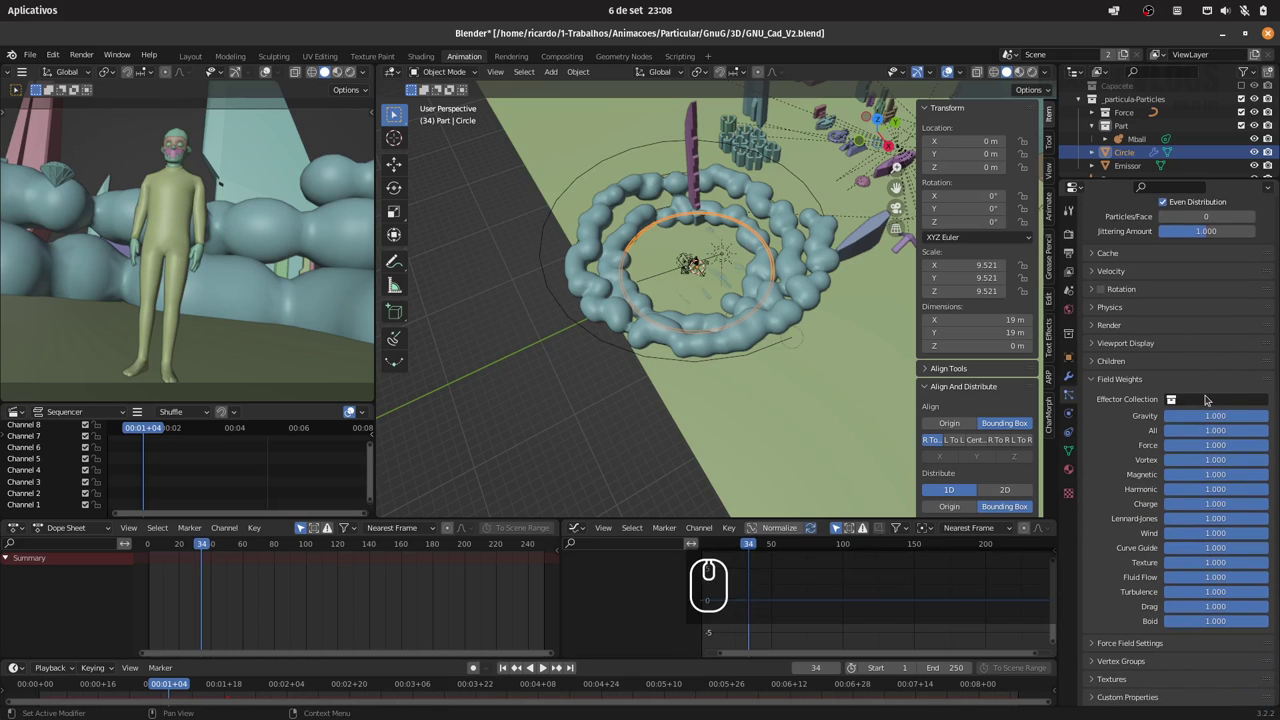
click(1211, 405)
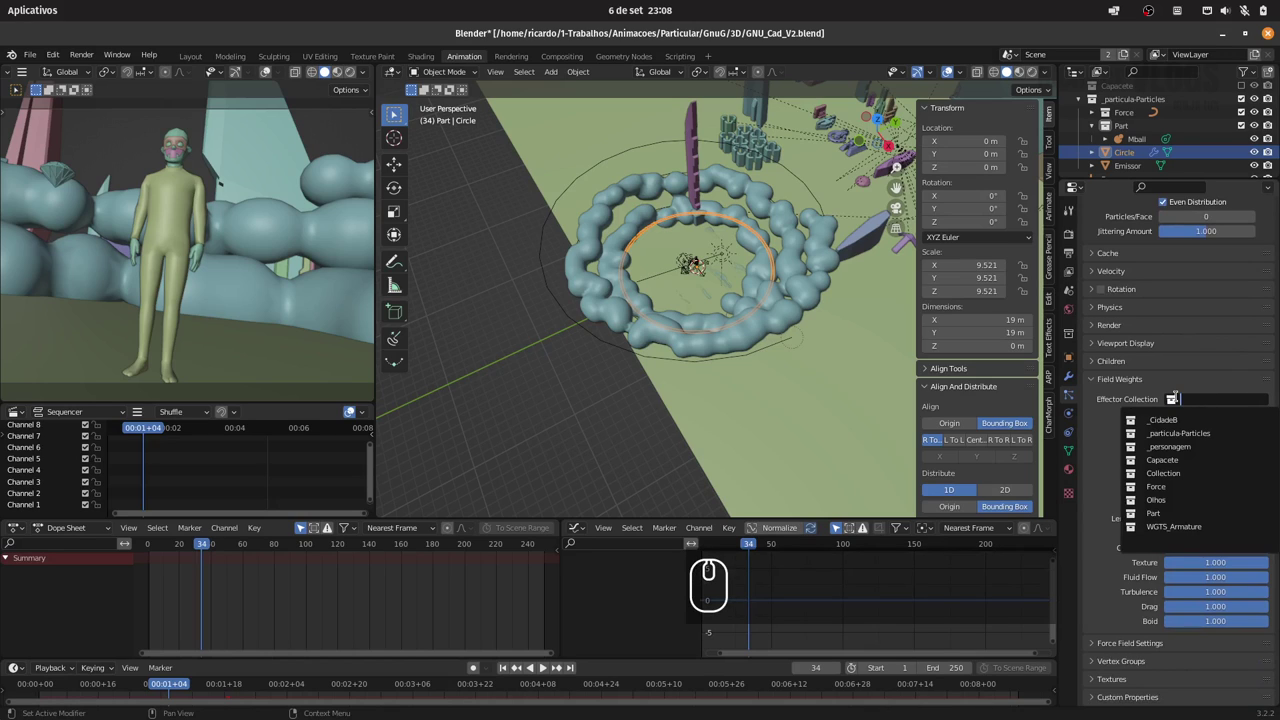
text(for)
click(1178, 418)
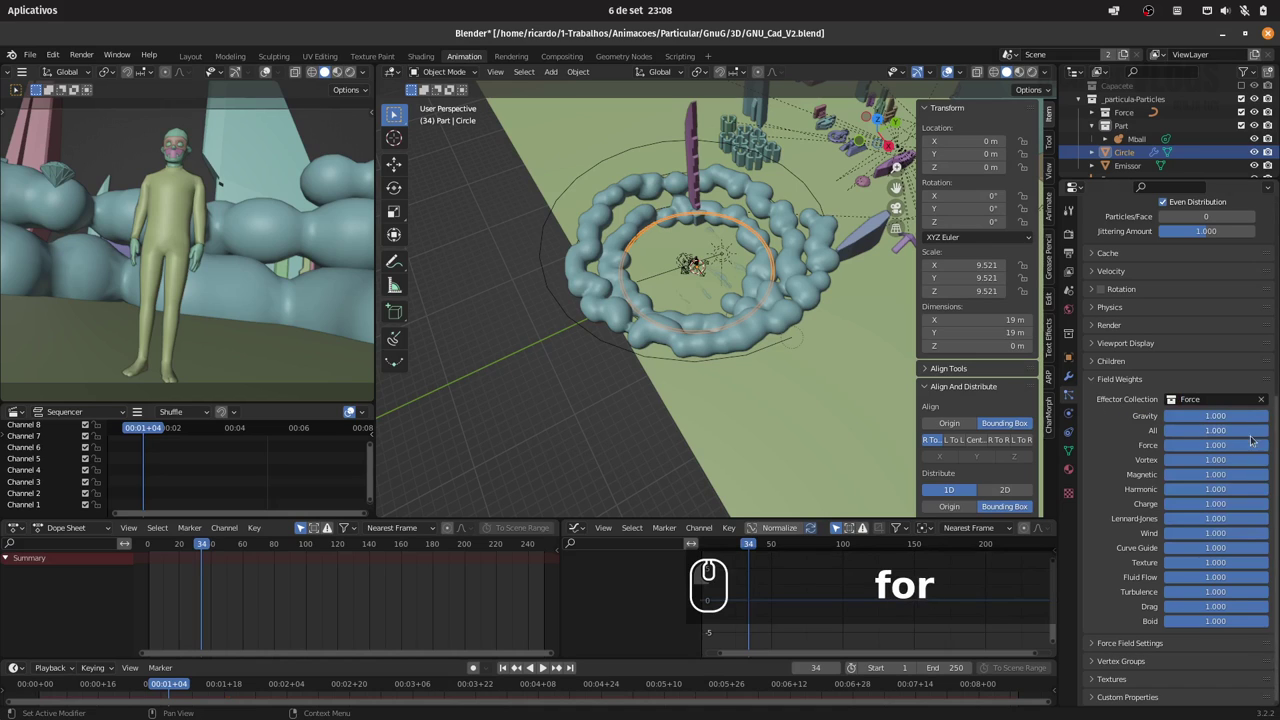
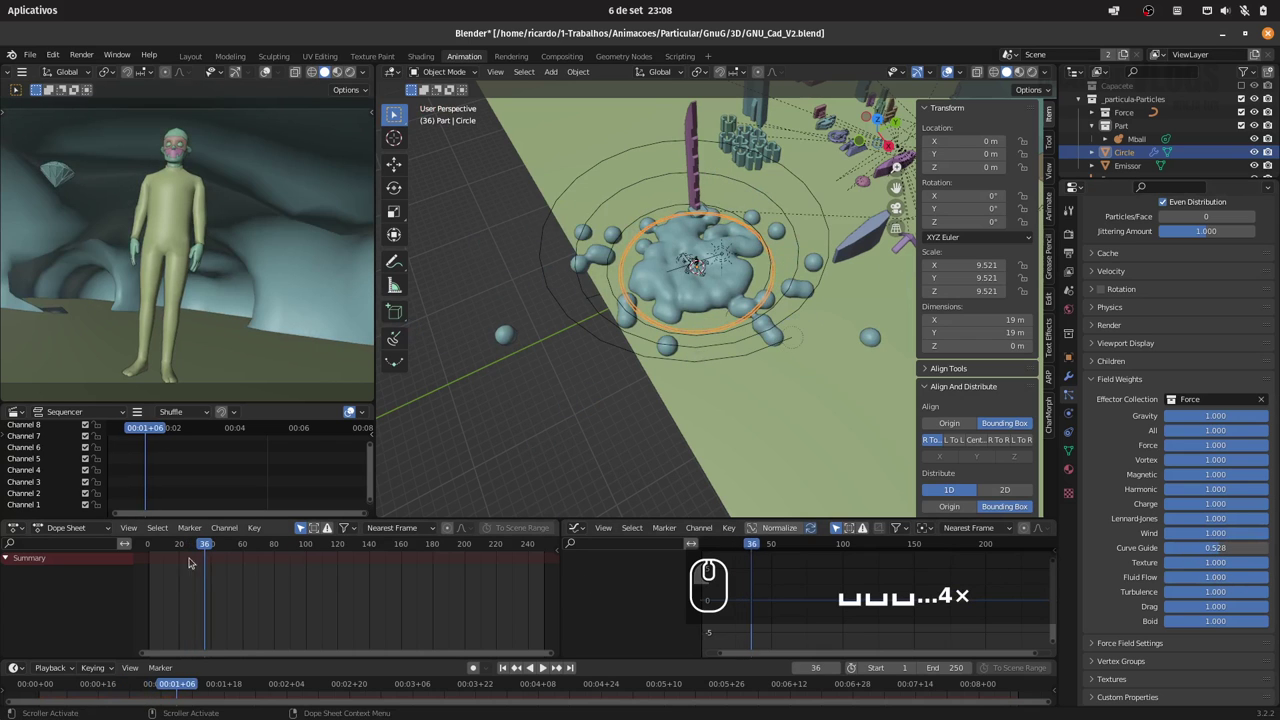
Step: Play the animation to check the particles swirling along the spiral field
click(151, 549)
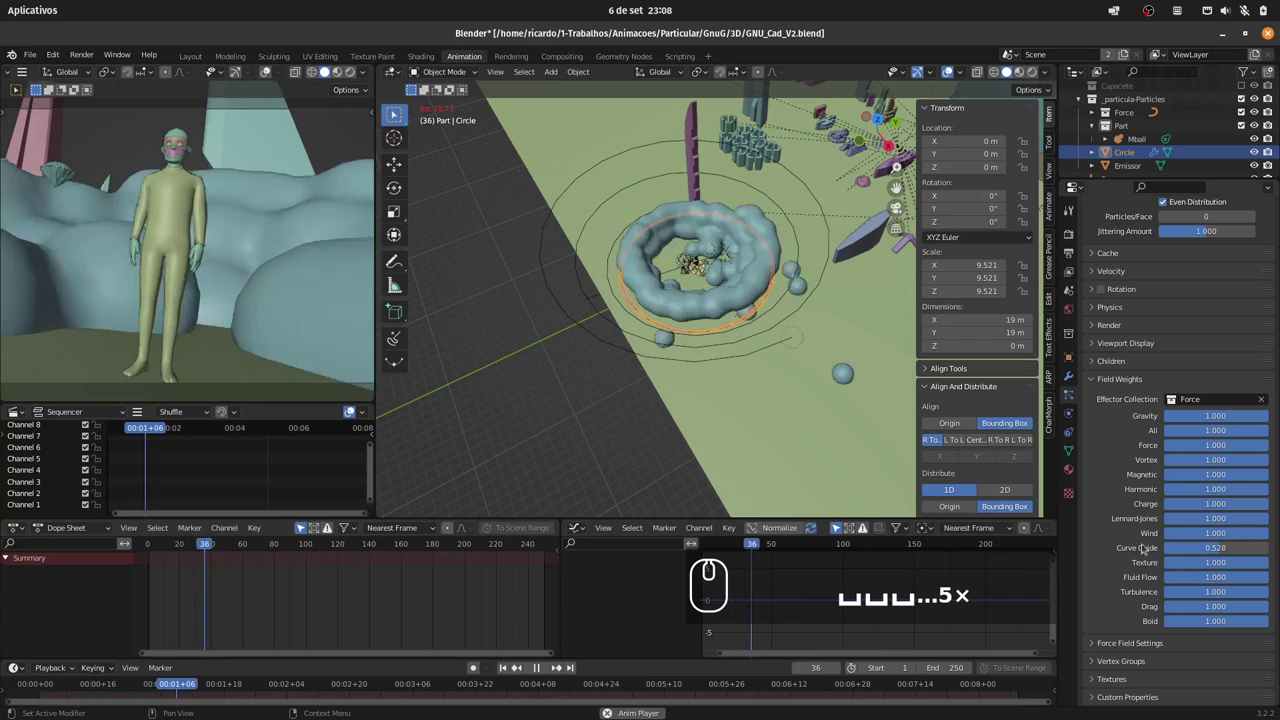
key(space)
drag(150, 545, 160, 556)
key(space)
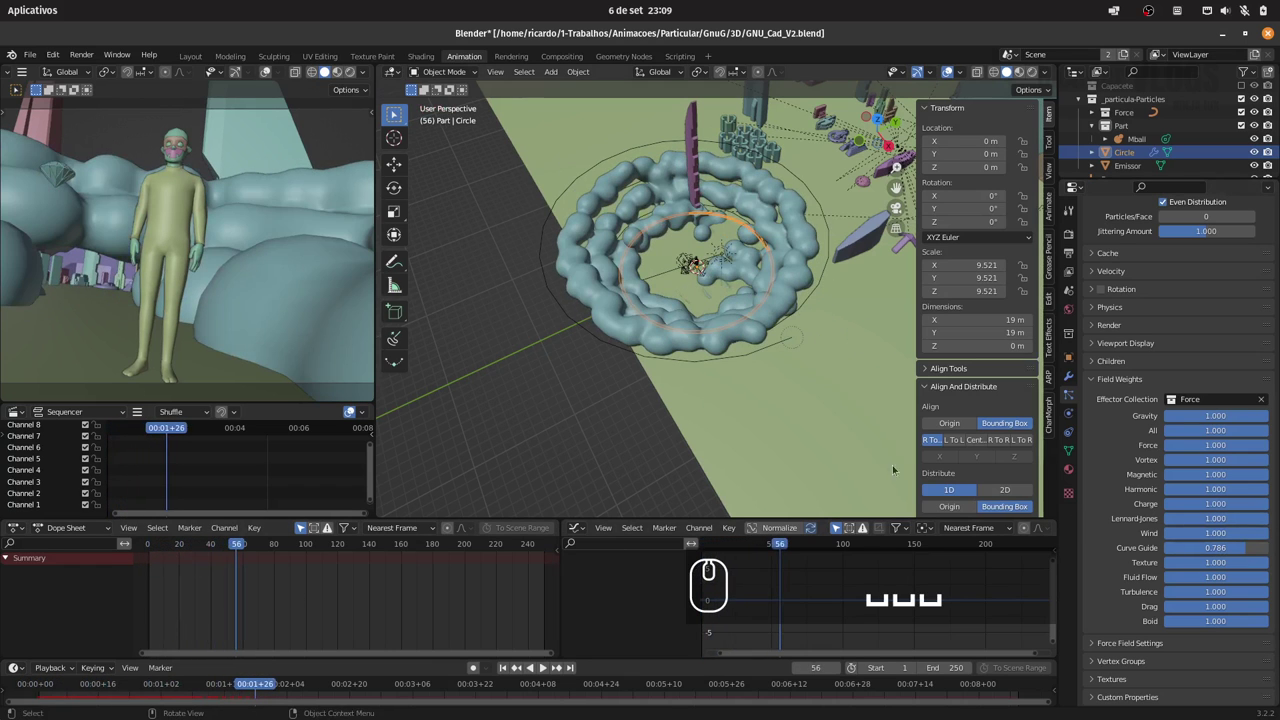
click(1217, 549)
click(141, 545)
key(space)
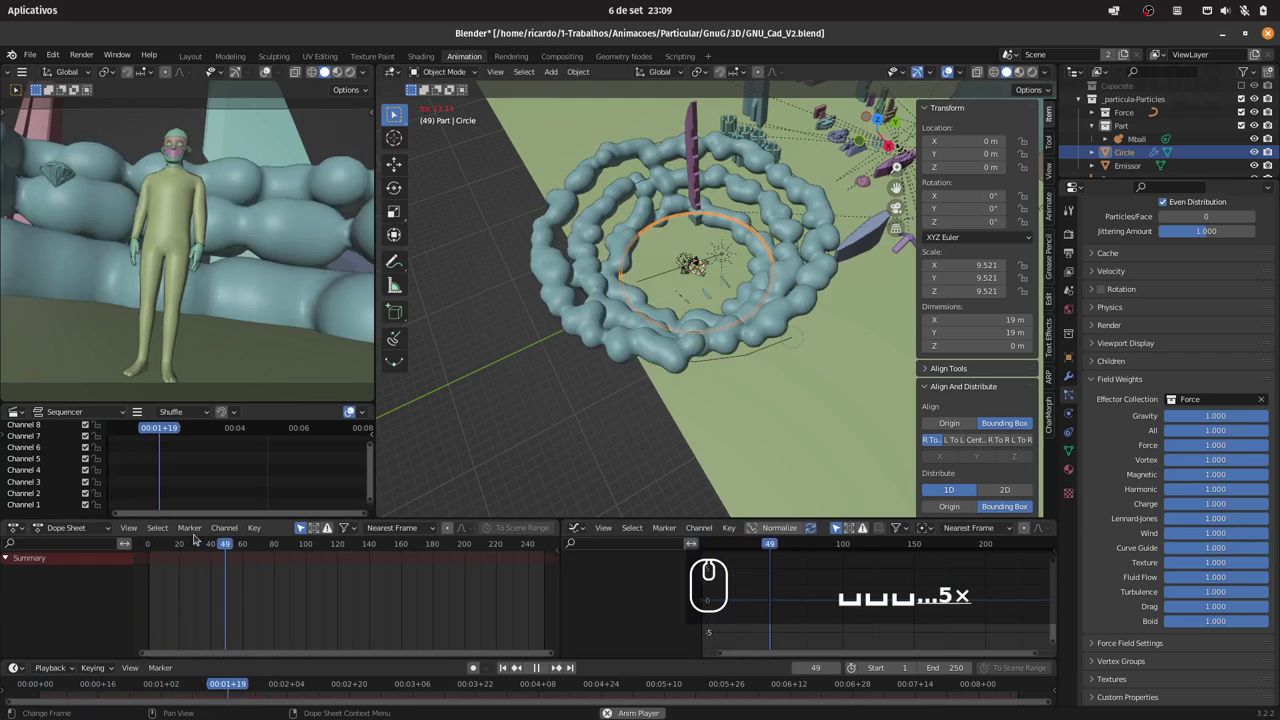
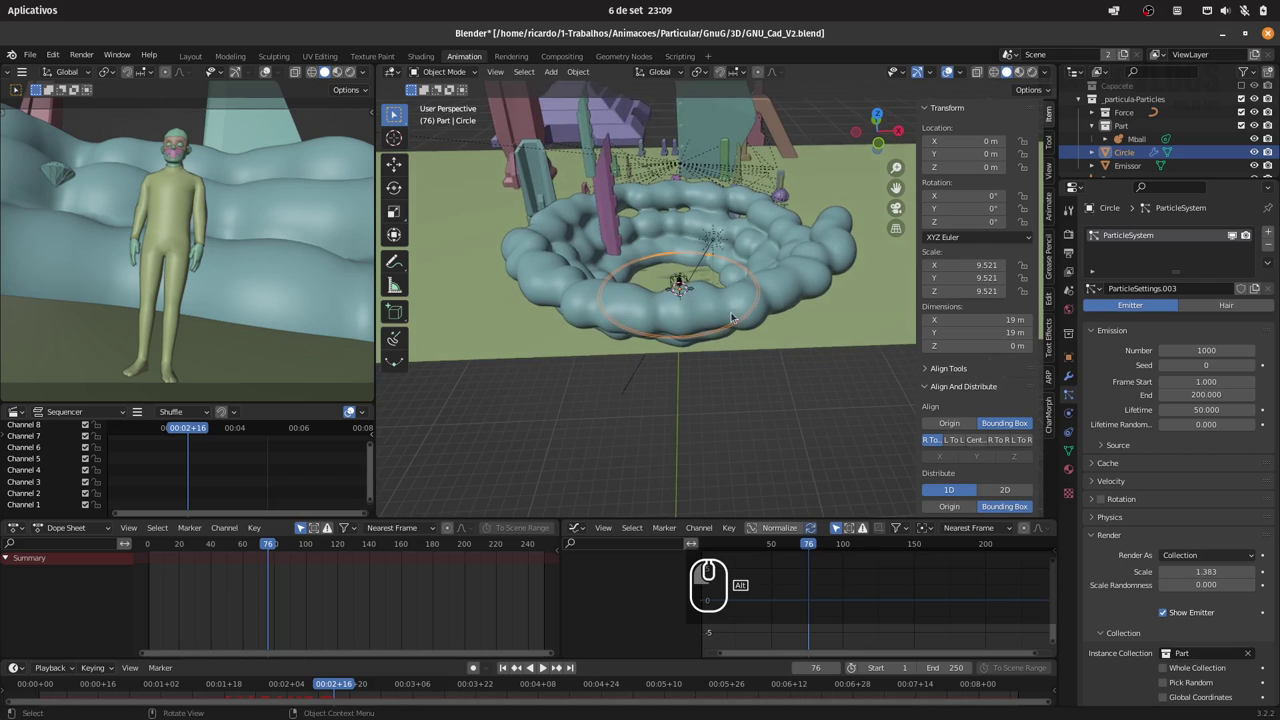
Step: Save the scene to GNU_Cad_V2.blend and inspect the metaball rings
key(ctrl+s)
drag(782, 304, 756, 306)
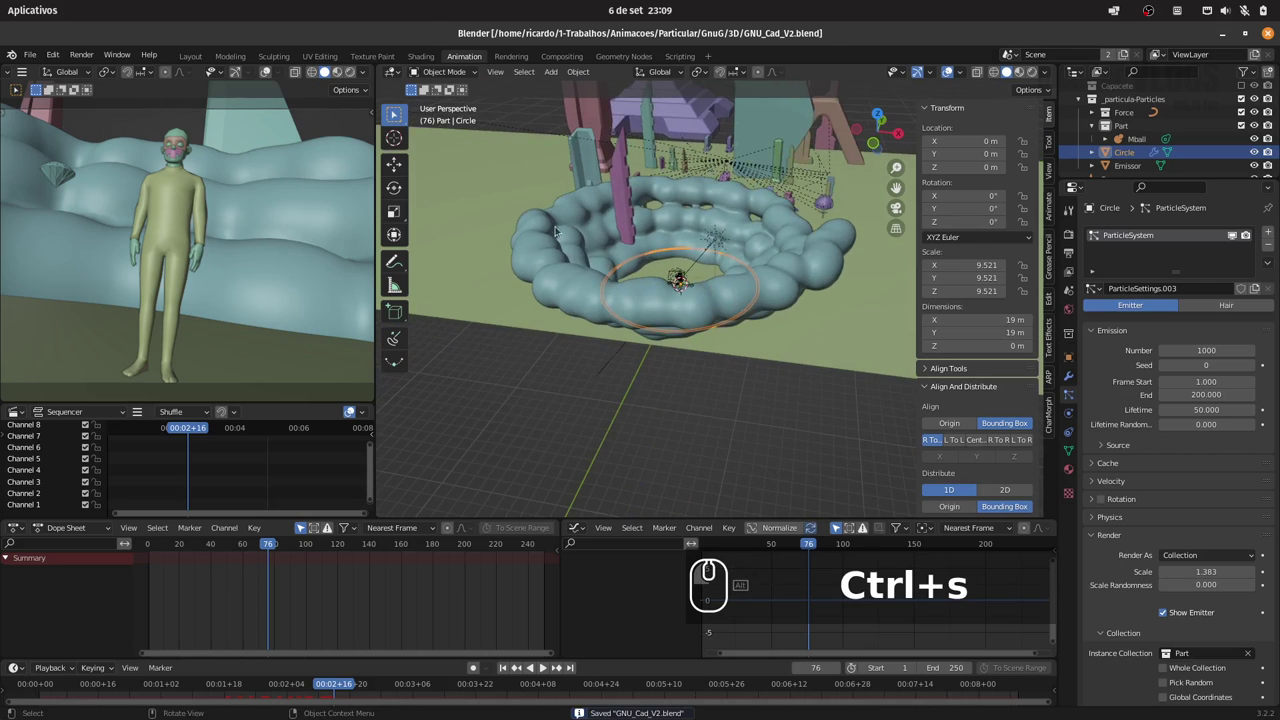